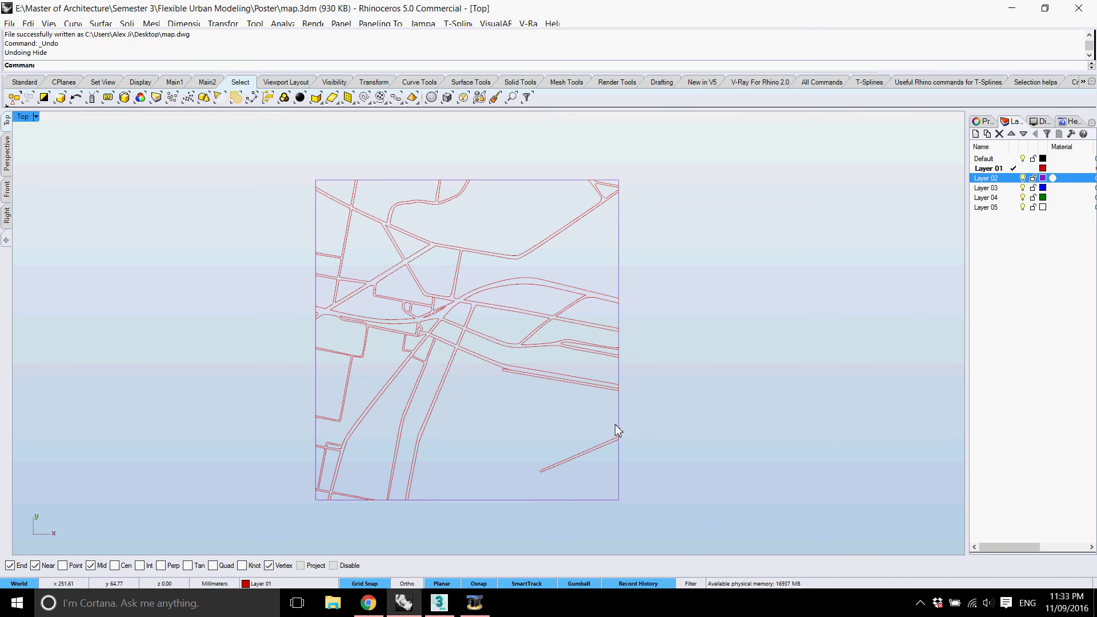
# - Hide the map's boundary square and select all 27 street curves
pyautogui.click(623, 430)
pyautogui.middleClick(532, 427)
pyautogui.middleClick(501, 423)
pyautogui.click(722, 529)
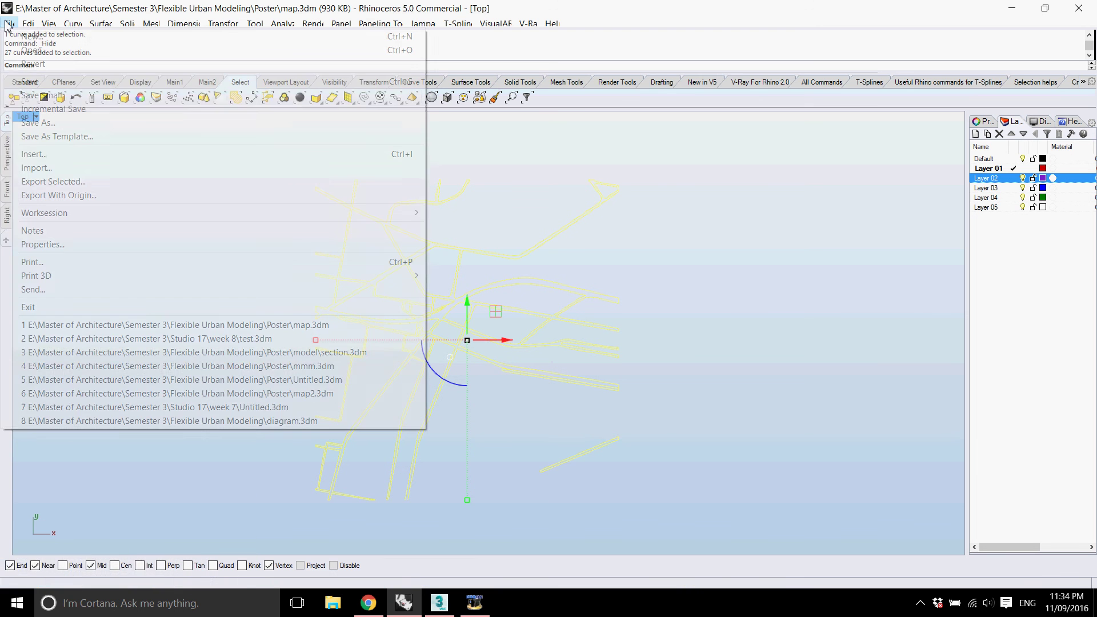
# - Export the selected street curves as a DWG named 'test' on the desktop
pyautogui.write('LClick>p>')
pyautogui.click(77, 185)
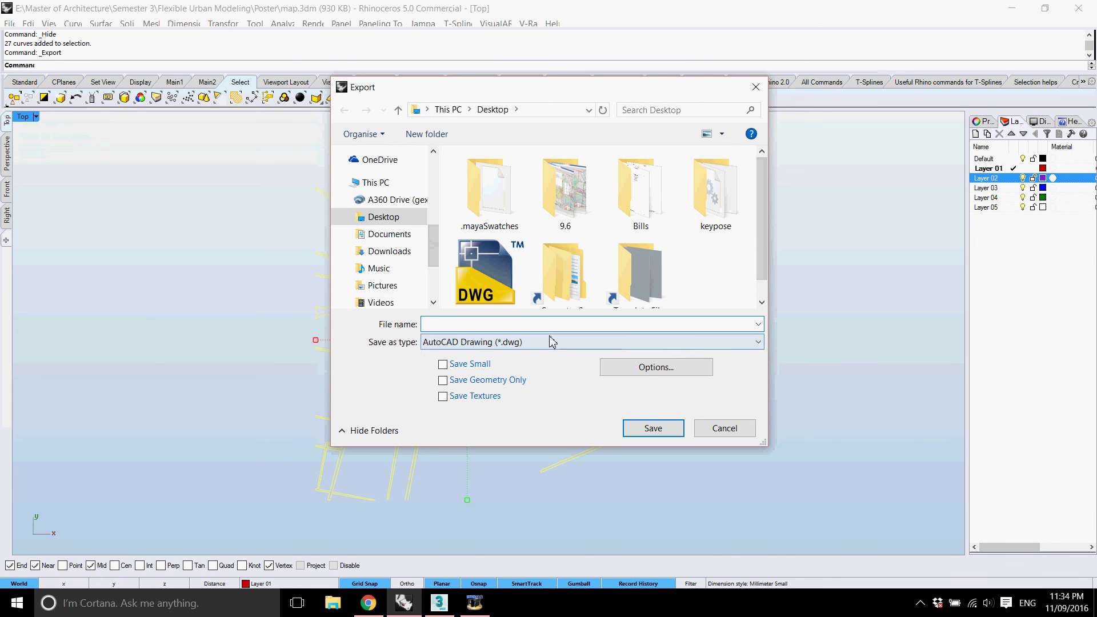
pyautogui.write('est')
pyautogui.click(667, 433)
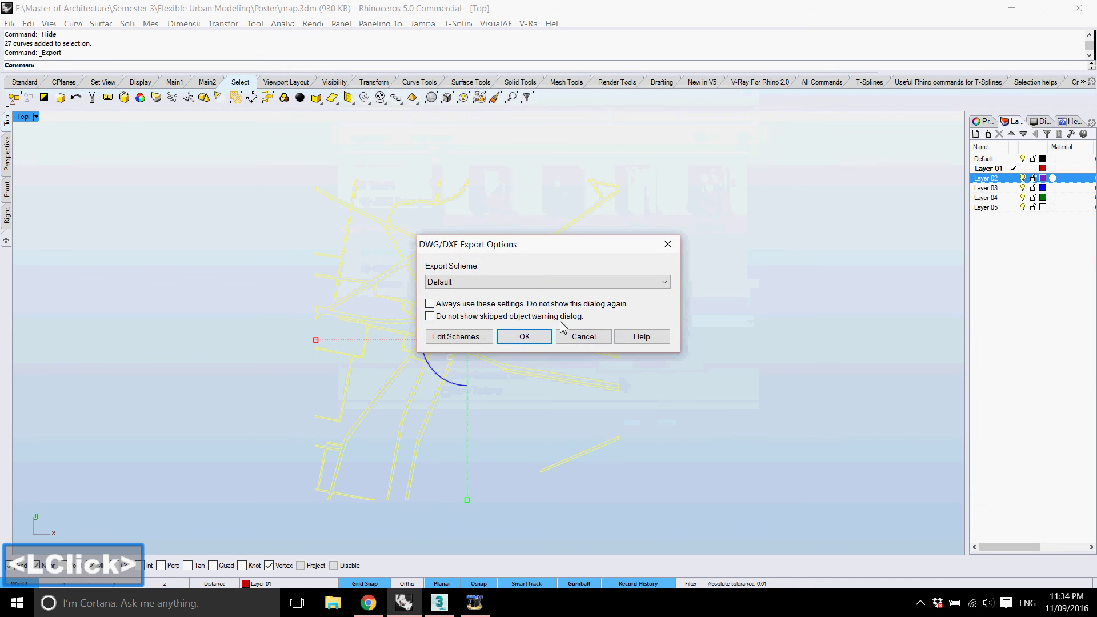
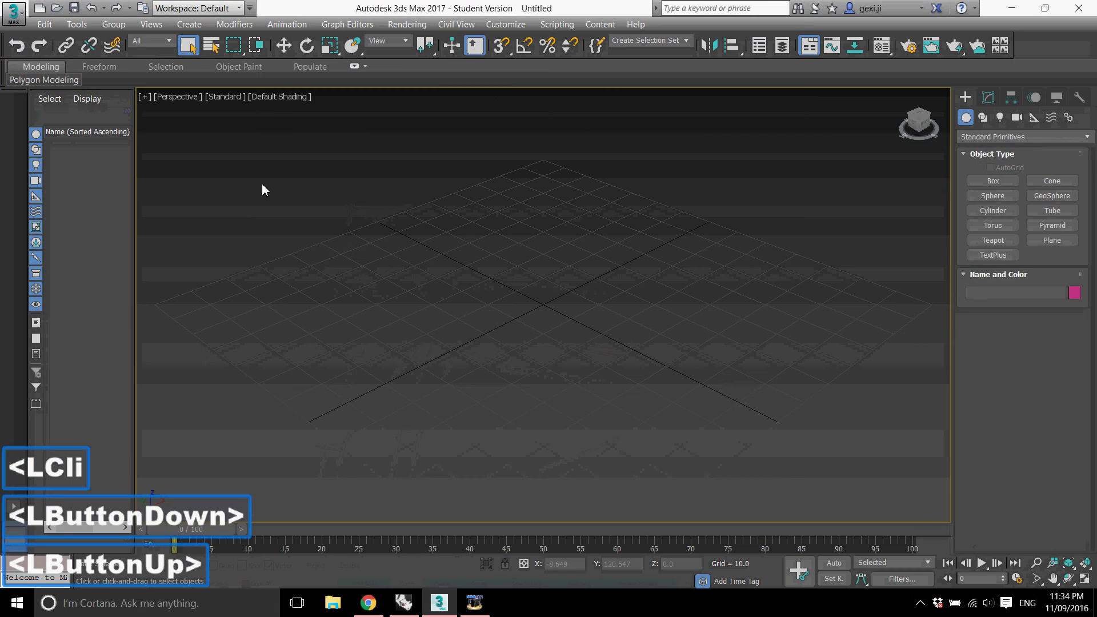
# - Import test.dwg from the Desktop with default DWG import options, creating the Layer 01 object
pyautogui.click(12, 13)
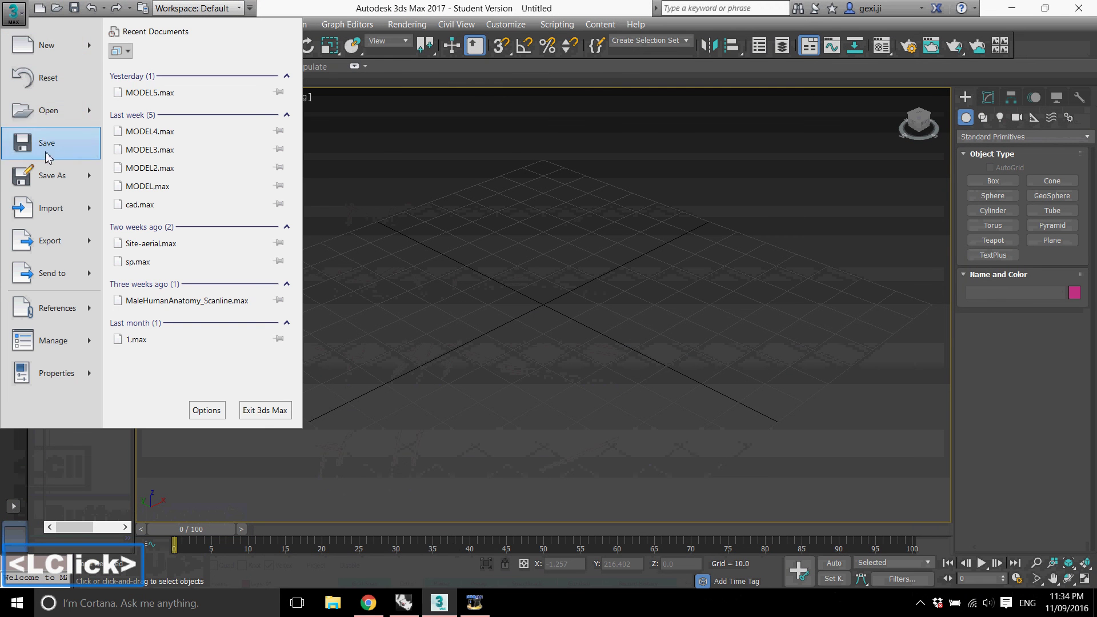
pyautogui.doubleClick(64, 214)
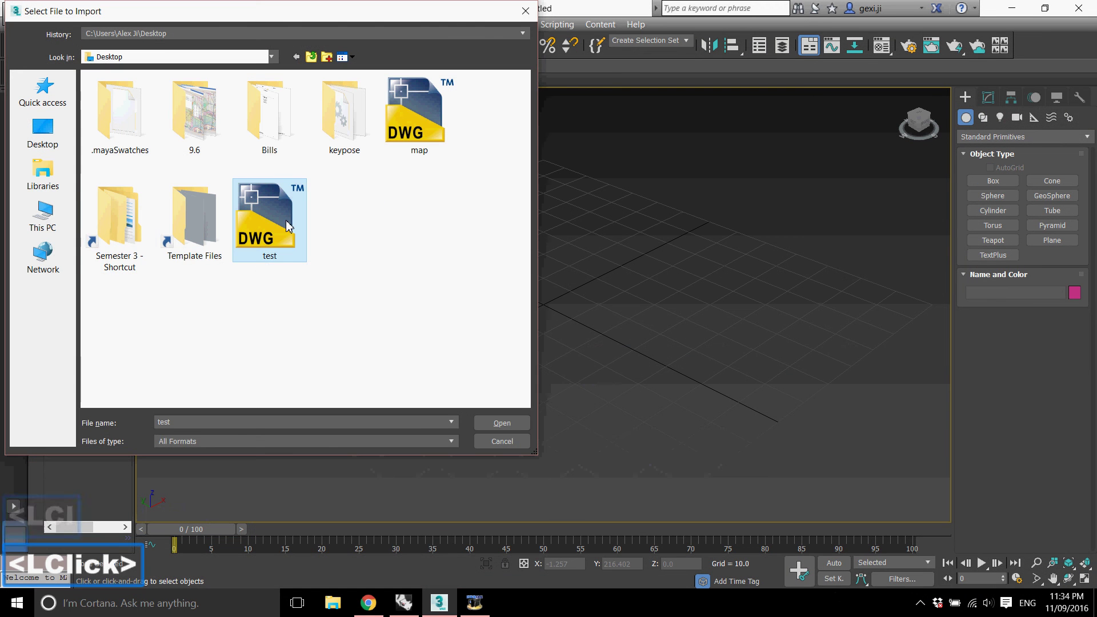
pyautogui.click(456, 413)
pyautogui.click(517, 435)
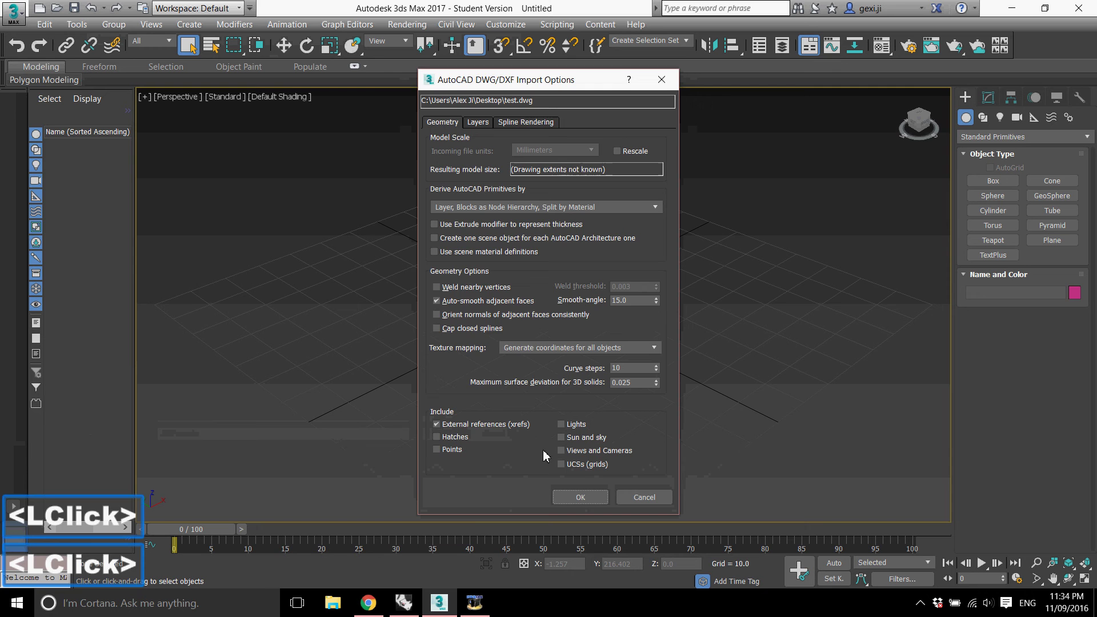
pyautogui.click(597, 505)
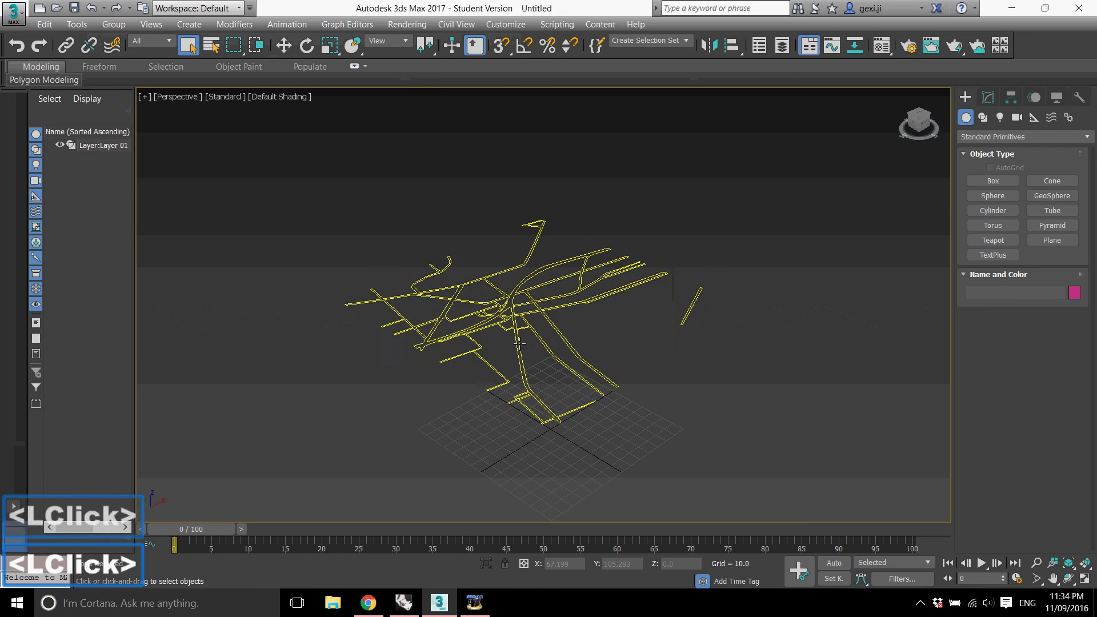
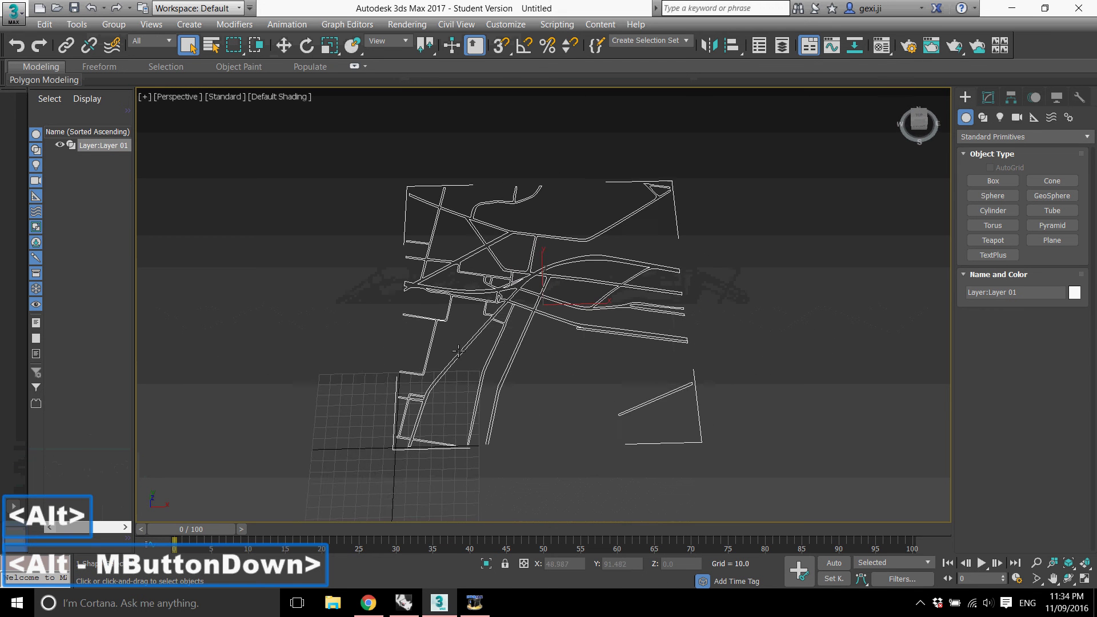
# - Select the Layer 01 street splines at sub-object level and add an Extrude modifier
pyautogui.click(987, 98)
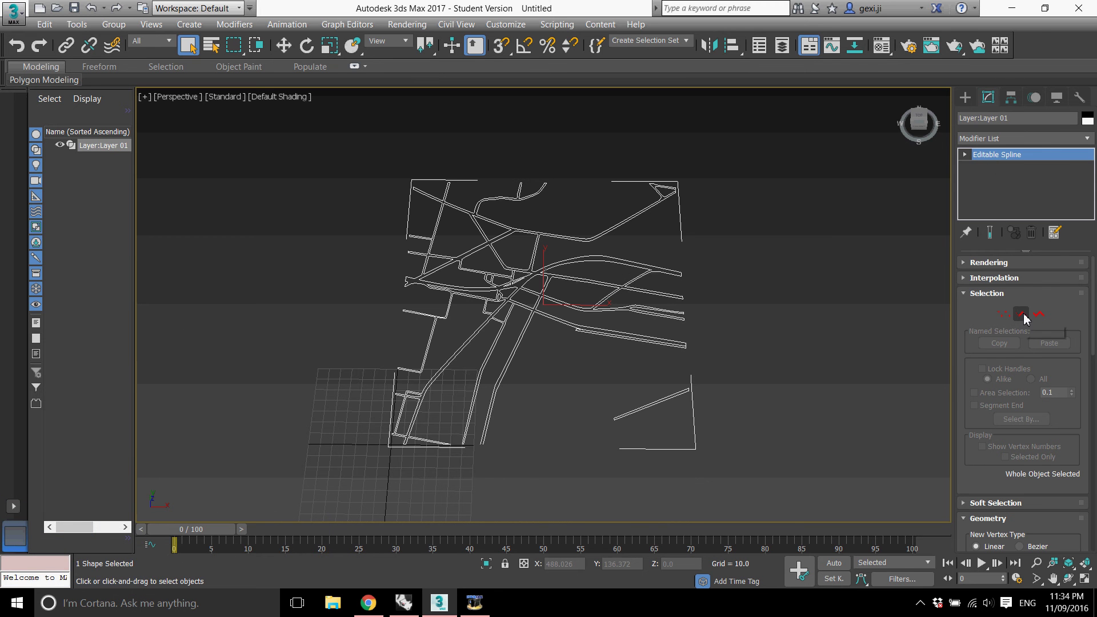
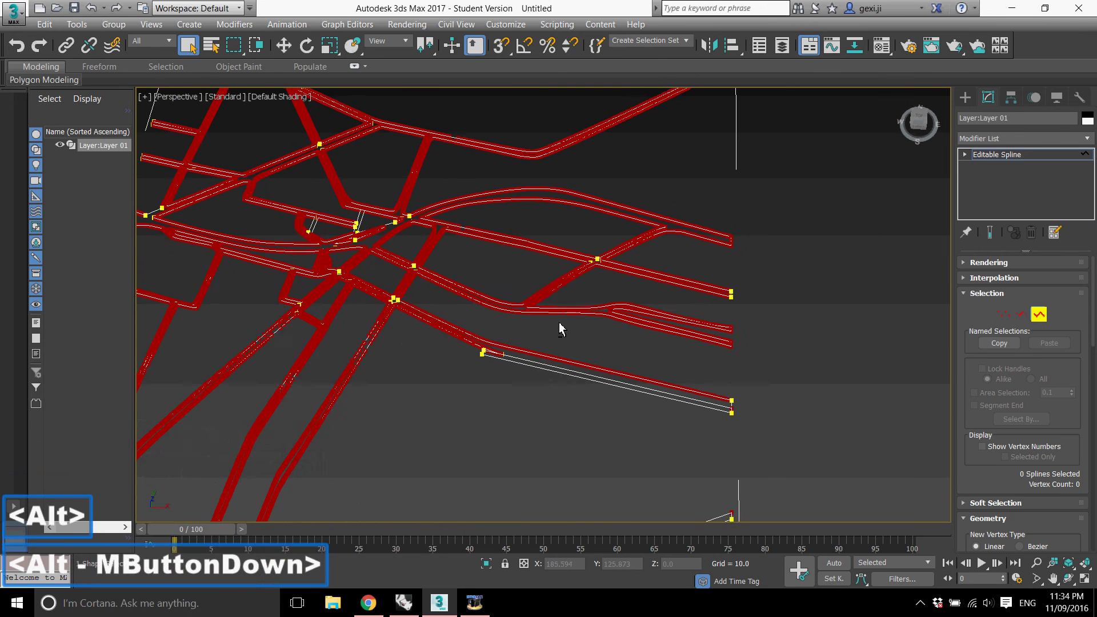
pyautogui.scroll(-3)
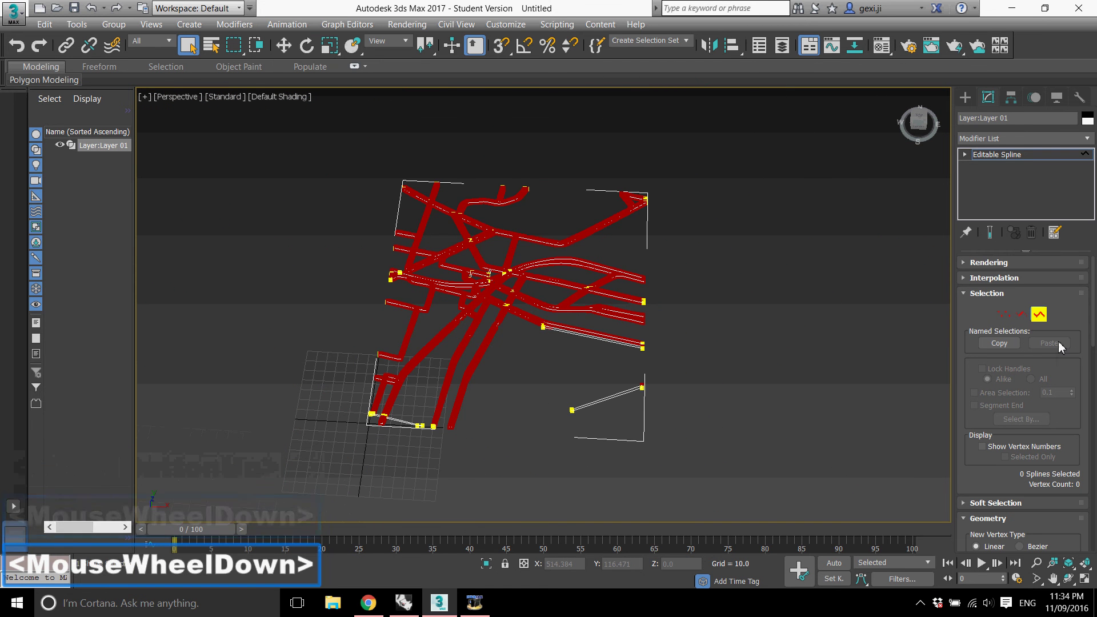
pyautogui.click(1043, 318)
pyautogui.click(704, 329)
pyautogui.press('e')
pyautogui.click(1004, 218)
# - Switch the Extrude off and remove it from the street splines
pyautogui.middleClick(601, 252)
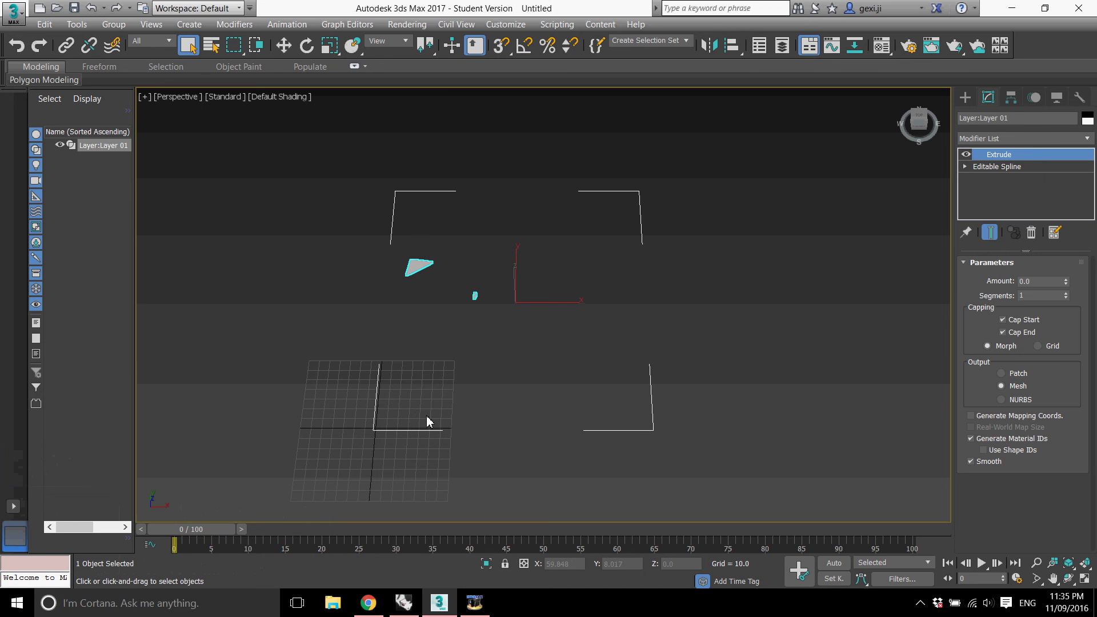
pyautogui.click(970, 158)
pyautogui.click(969, 159)
pyautogui.click(970, 159)
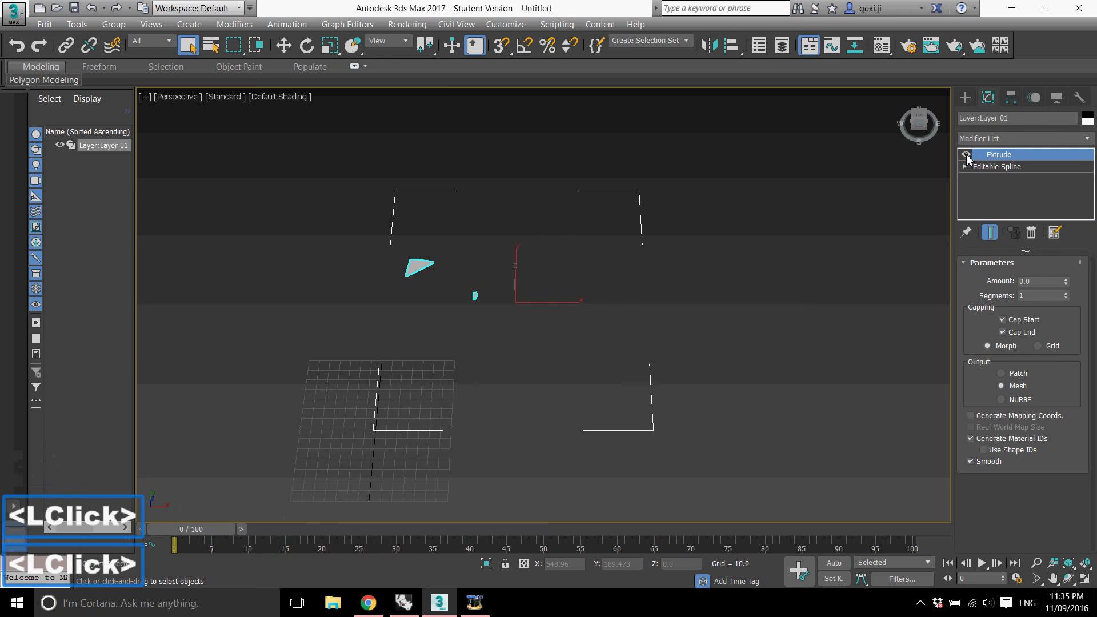
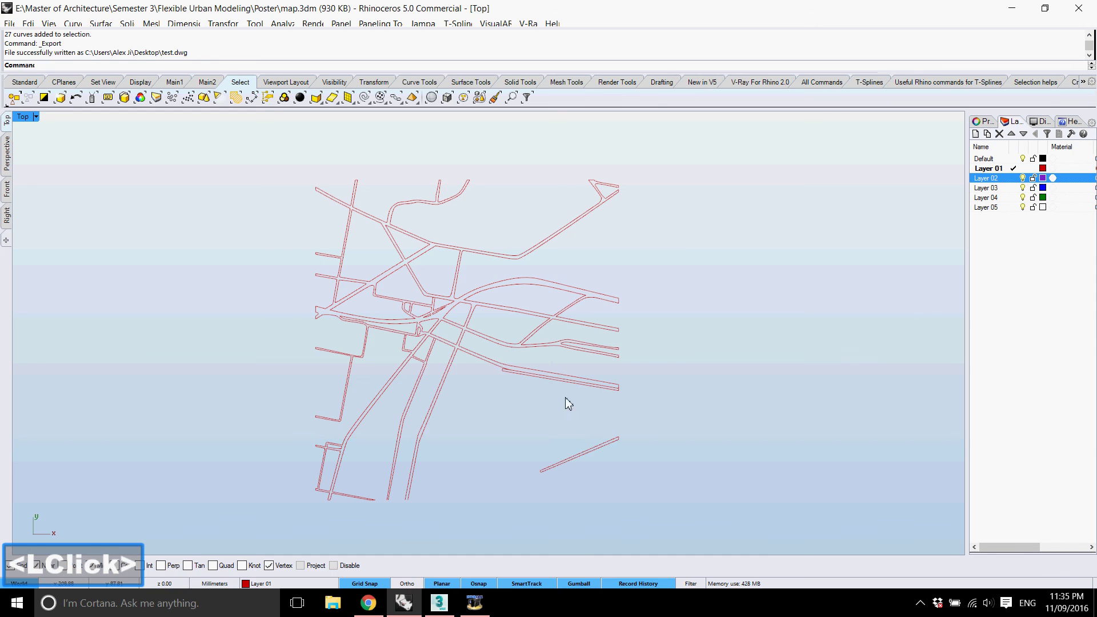
# - Restore the hidden boundary square and fill it with a planar surface split along the streets
pyautogui.click(606, 449)
pyautogui.click(511, 416)
pyautogui.press('ctrl+z')
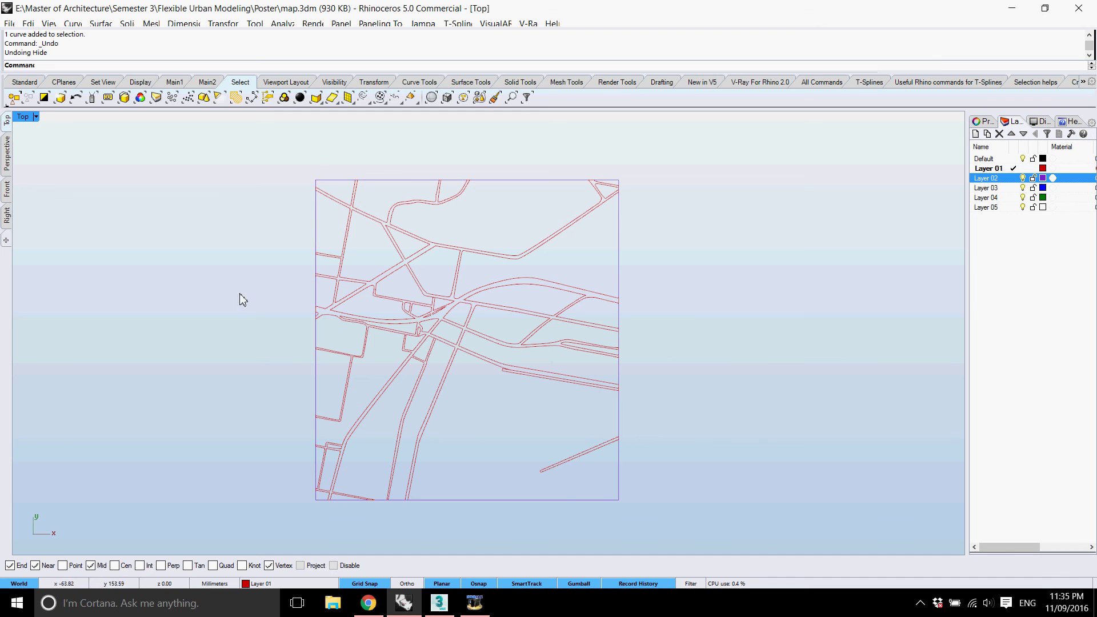
pyautogui.click(587, 506)
pyautogui.middleClick(523, 419)
pyautogui.click(559, 430)
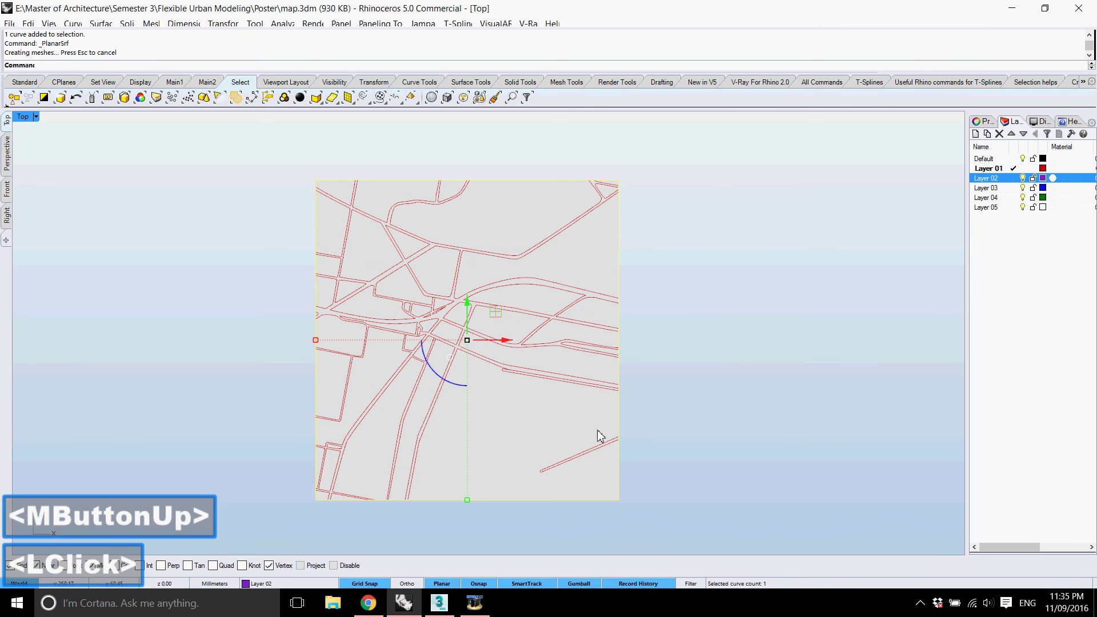
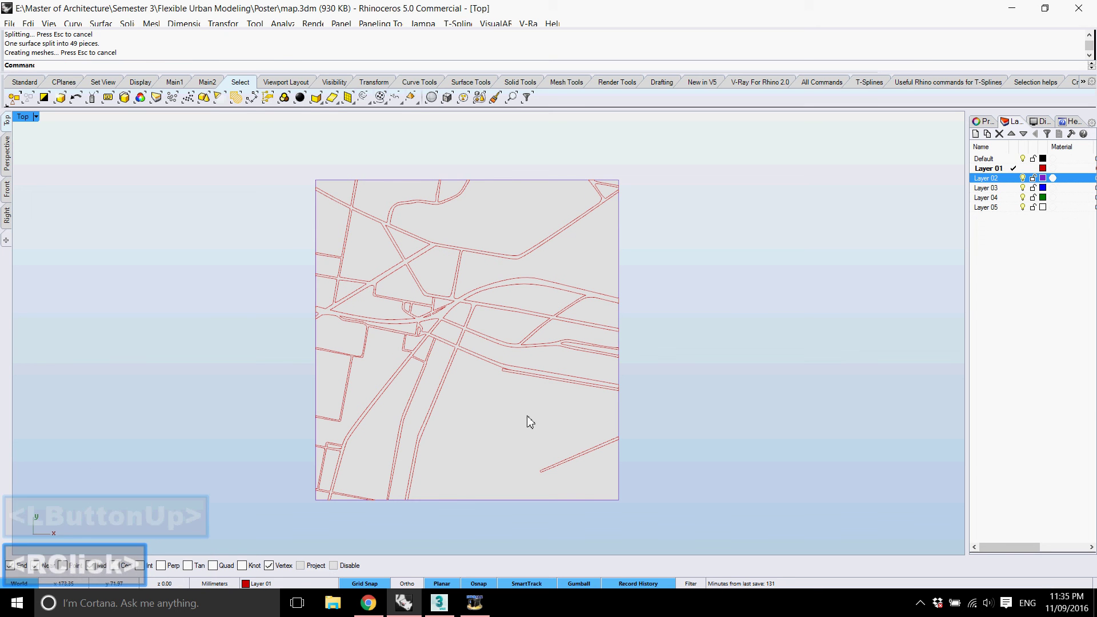
# - Select all curves in the model and hide them
pyautogui.click(368, 99)
pyautogui.middleClick(408, 242)
pyautogui.click(378, 234)
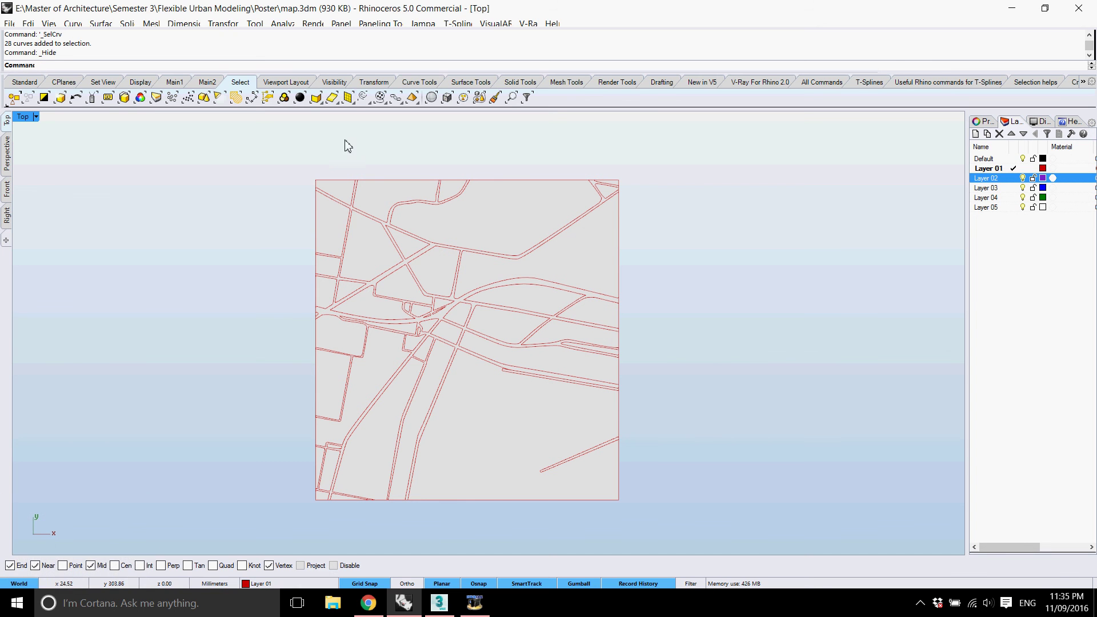
# - Select the 49 split map surfaces and start Export Selected with the 3D Studio file type
pyautogui.click(391, 242)
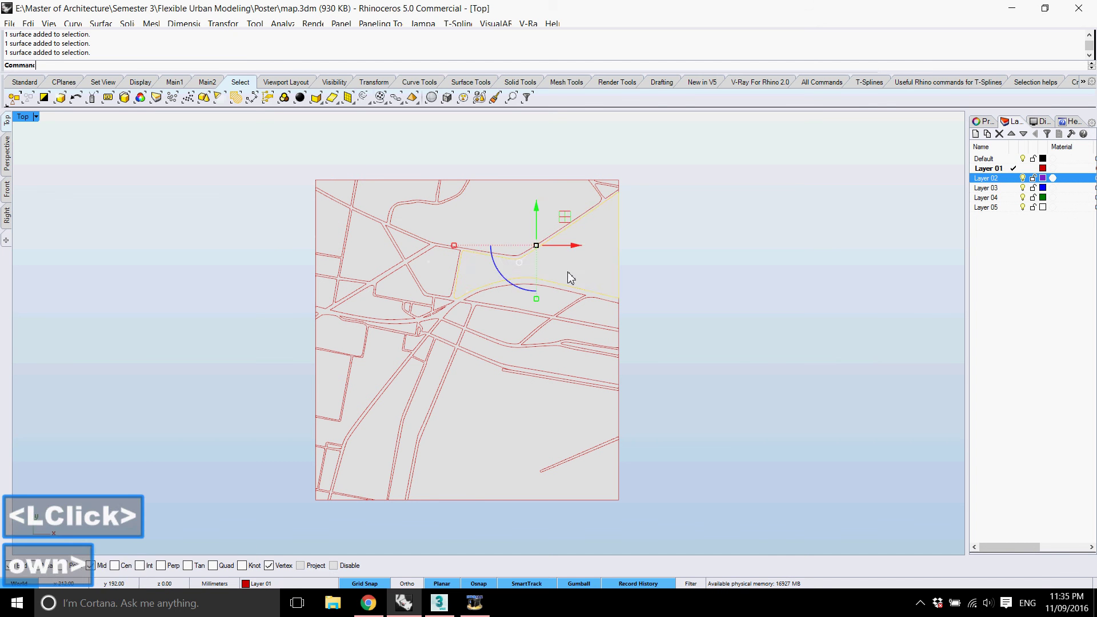
pyautogui.click(569, 356)
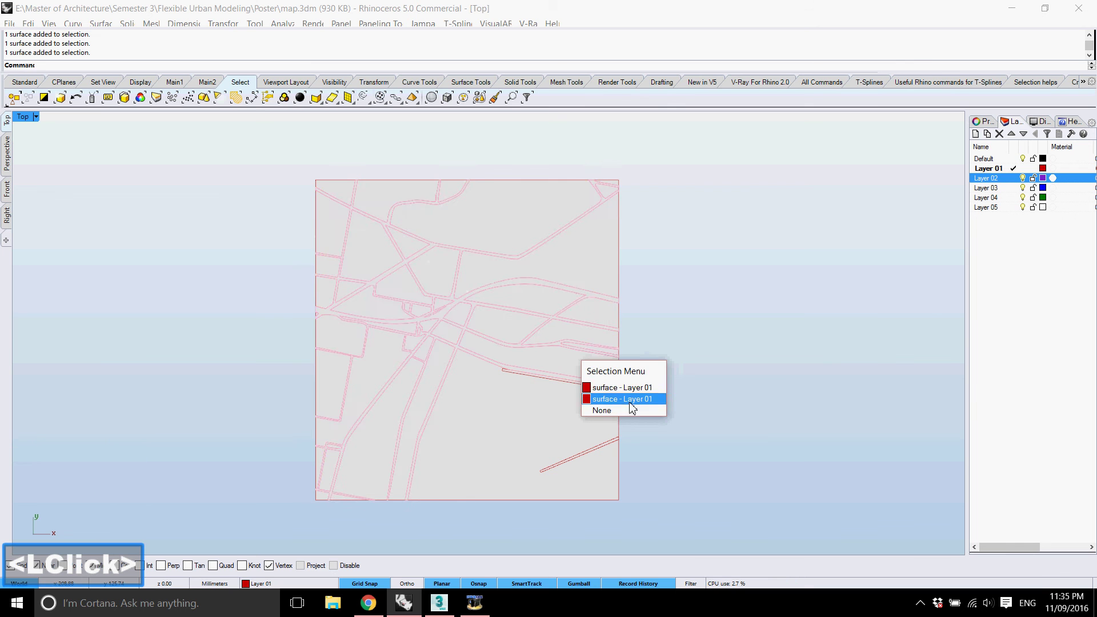
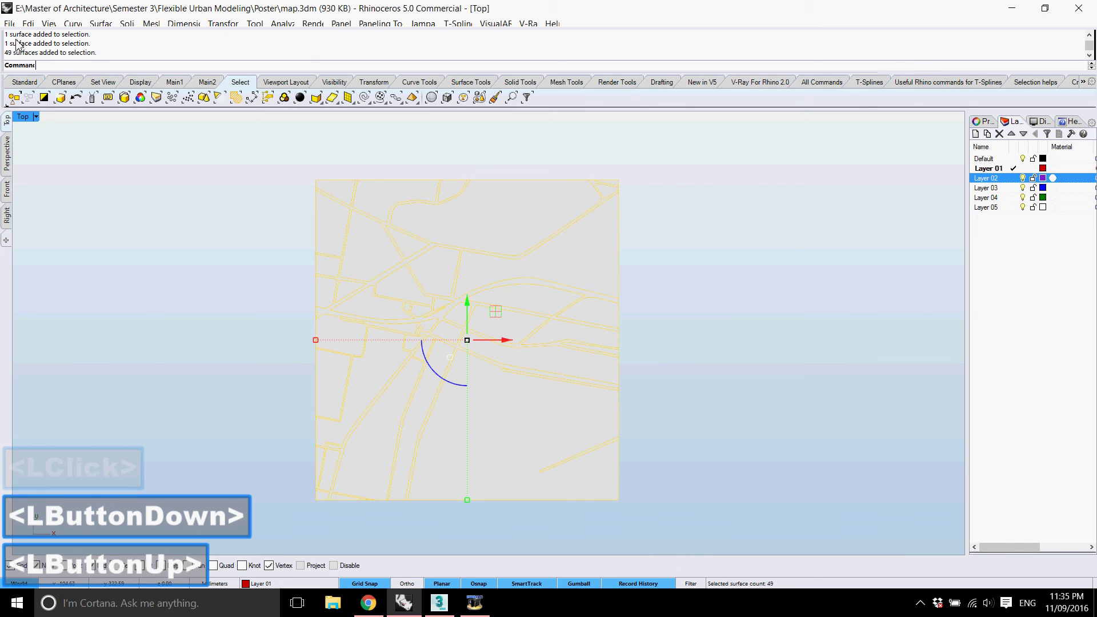
pyautogui.click(15, 28)
pyautogui.click(63, 181)
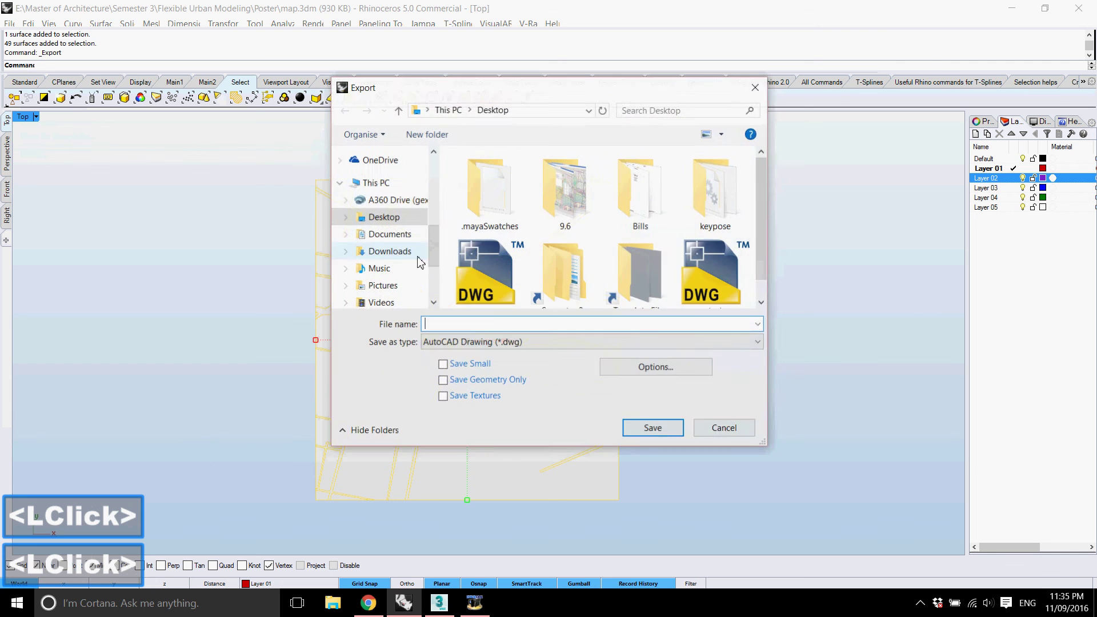
pyautogui.click(624, 349)
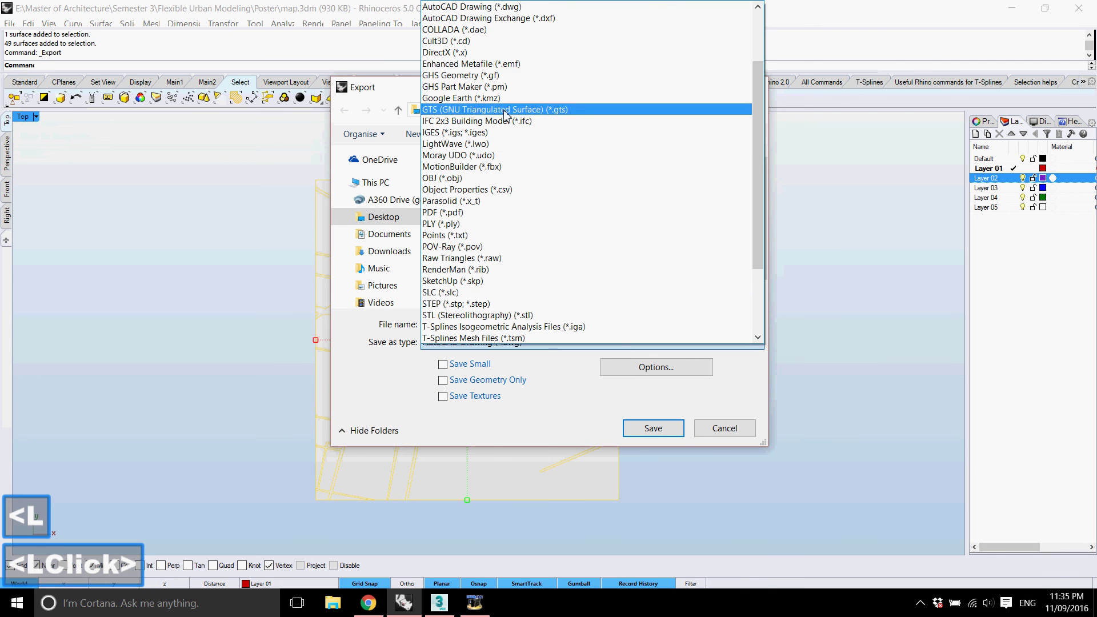
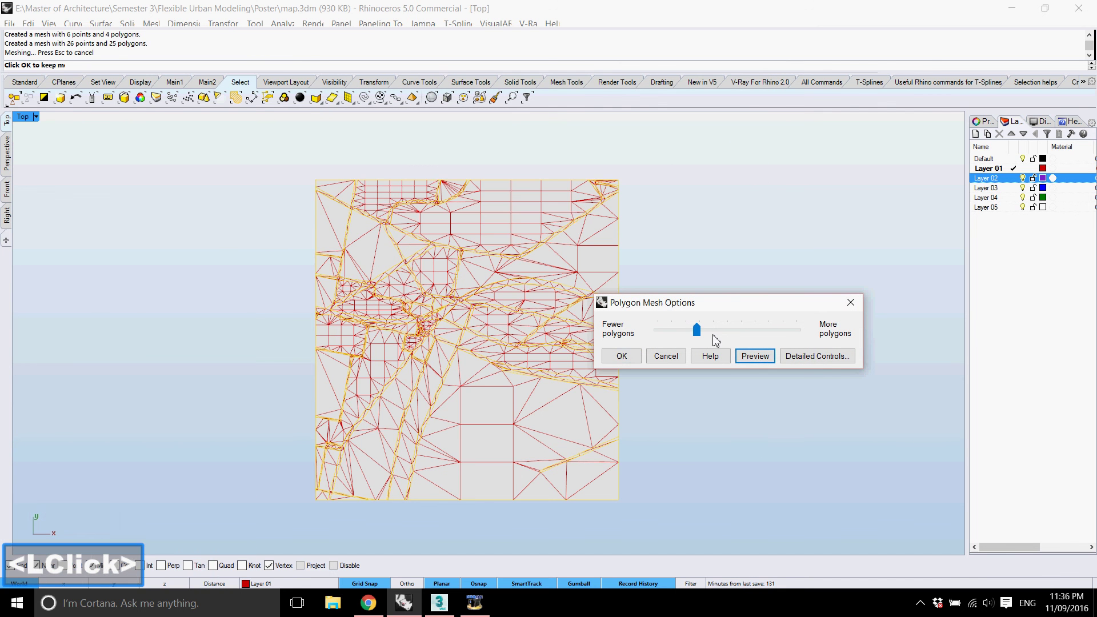
# - Preview the export mesh and raise its polygon count in Polygon Mesh Options
pyautogui.click(705, 334)
pyautogui.click(728, 339)
pyautogui.click(760, 362)
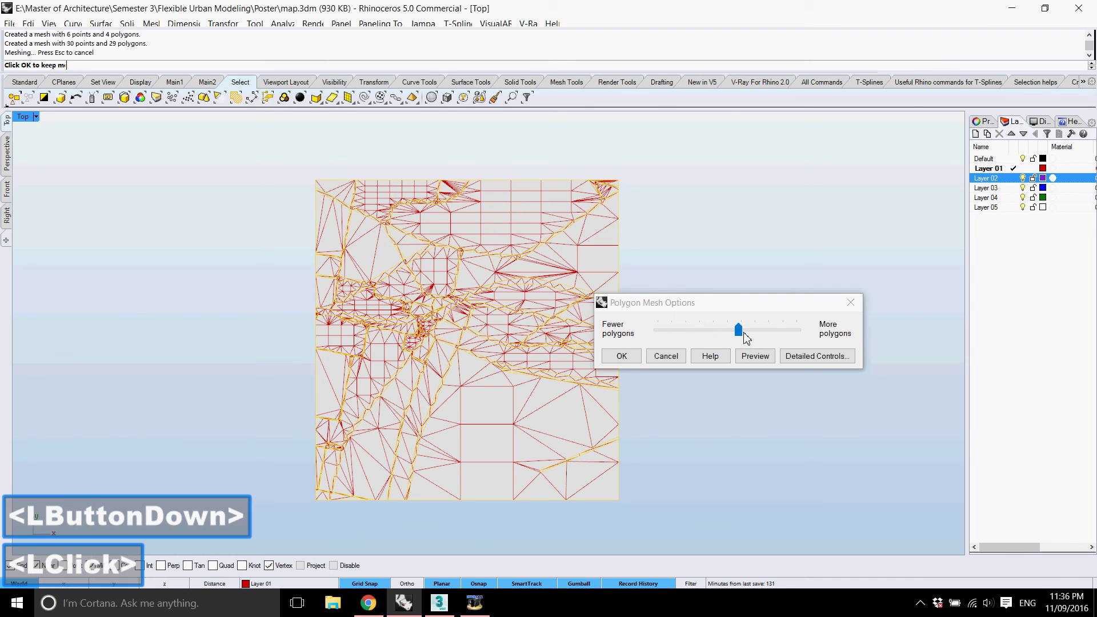
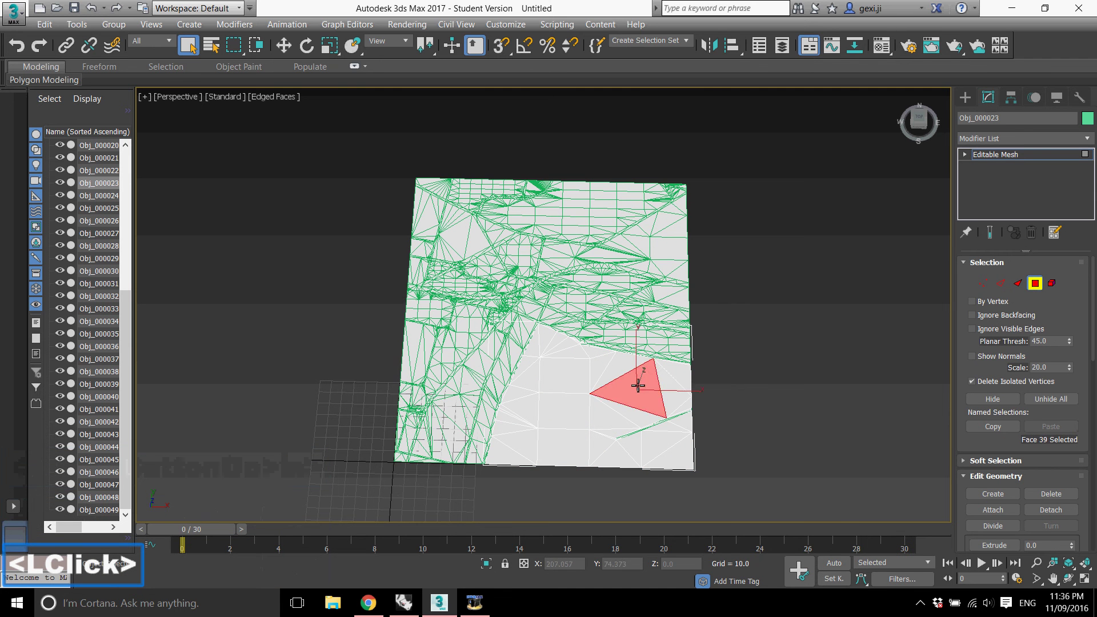
# - Select two faces forming a small rectangle on Obj_000023 and add a Face Extrude
pyautogui.doubleClick(604, 364)
pyautogui.click(576, 366)
pyautogui.doubleClick(573, 399)
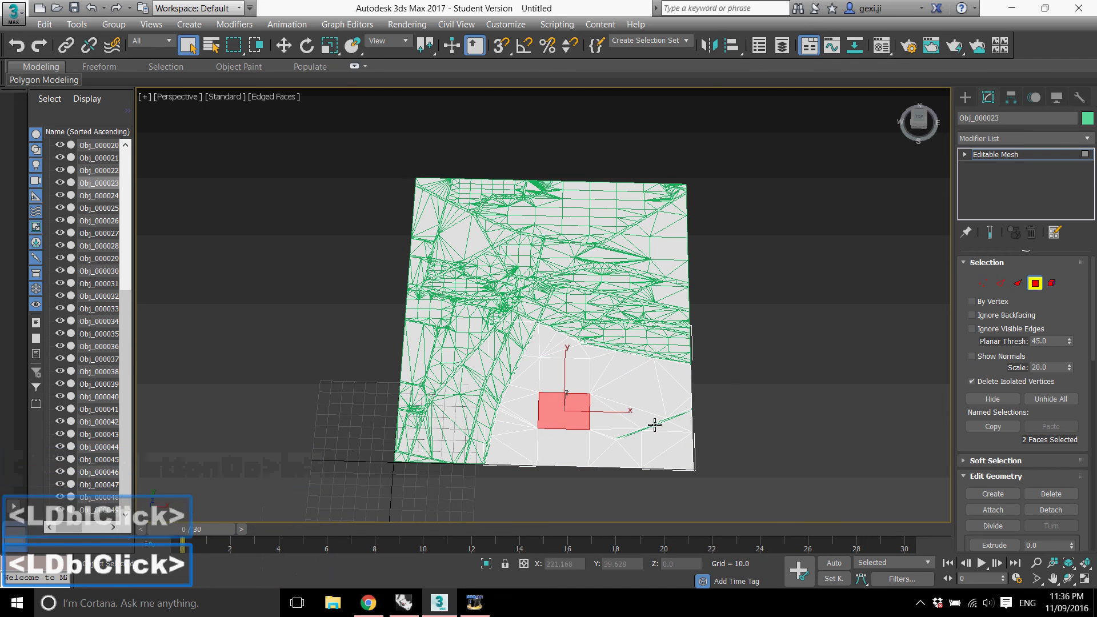
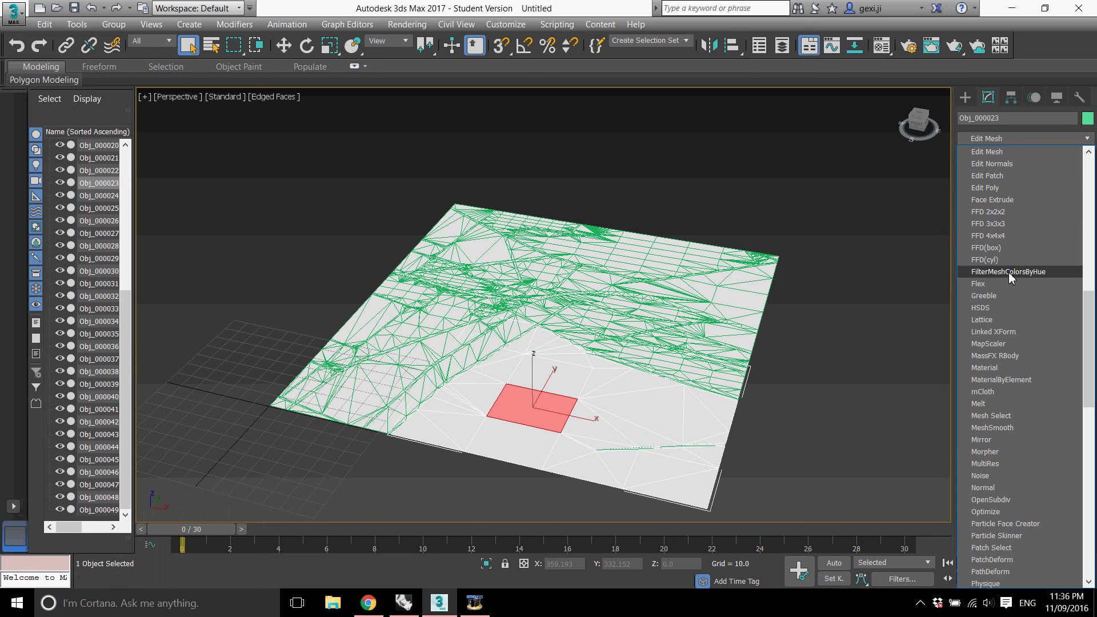
pyautogui.click(1006, 206)
# - Raise the Face Extrude amount to about 3.04 units on the rectangular patch
pyautogui.middleClick(643, 349)
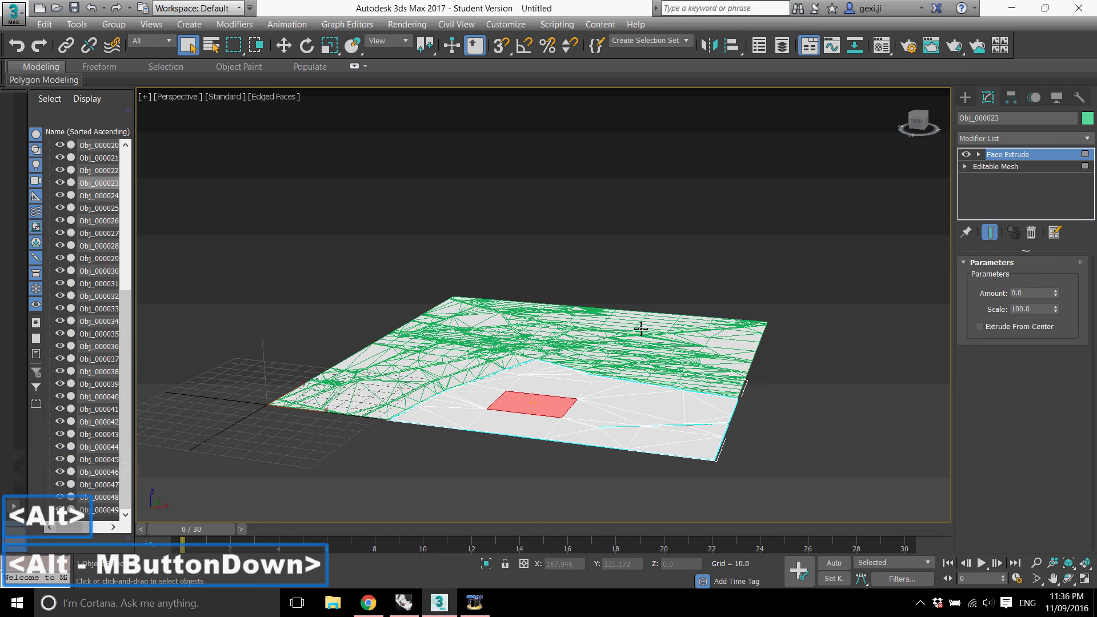
pyautogui.scroll(3)
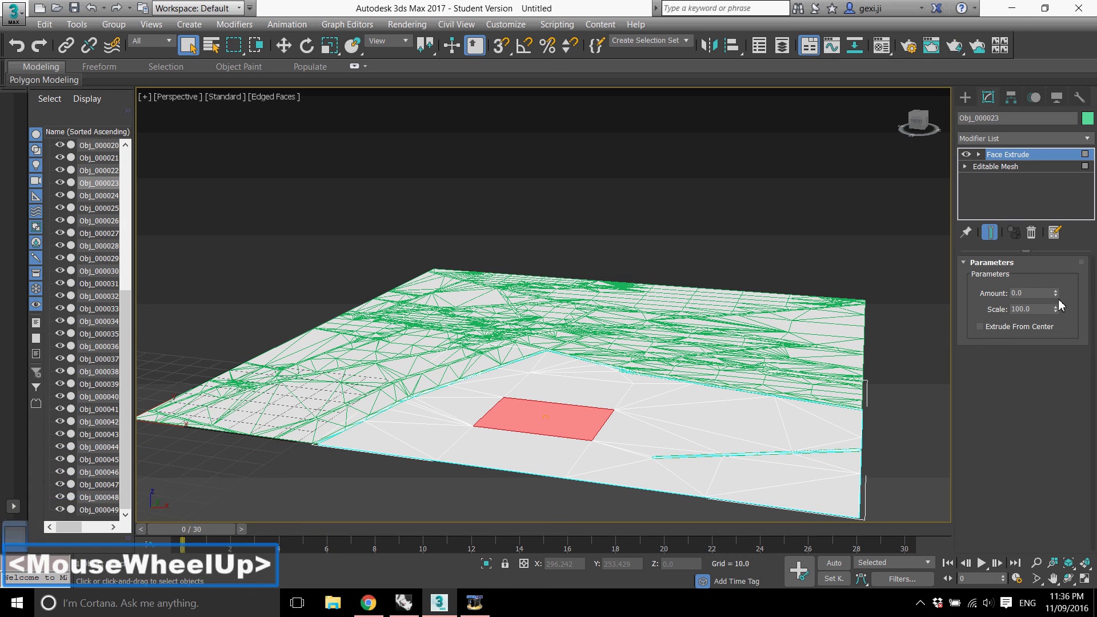
pyautogui.scroll(3)
pyautogui.click(1056, 287)
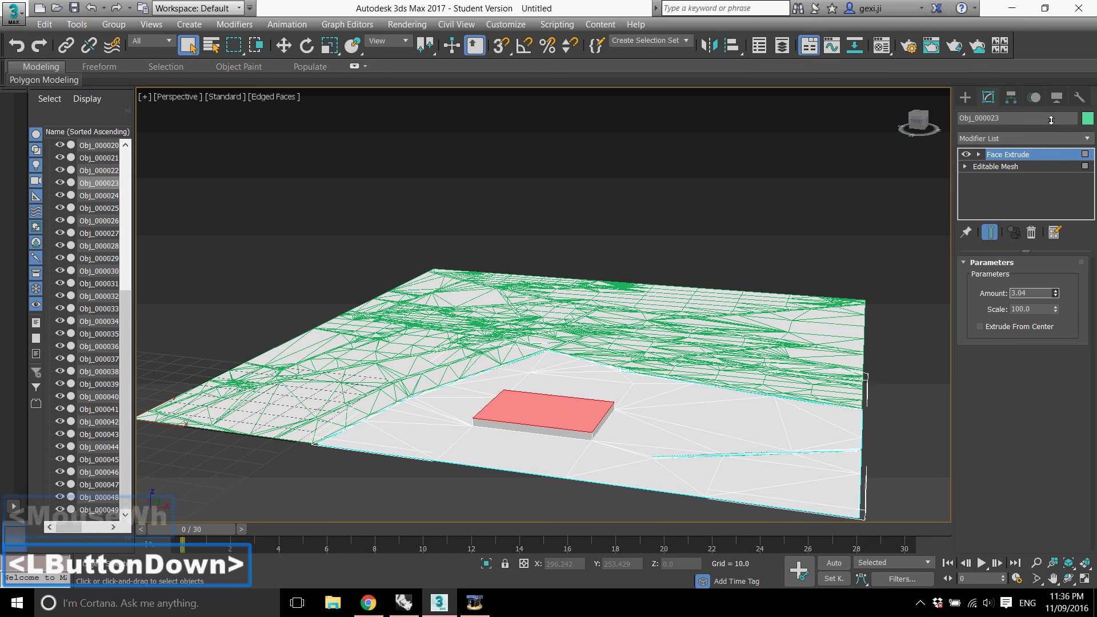
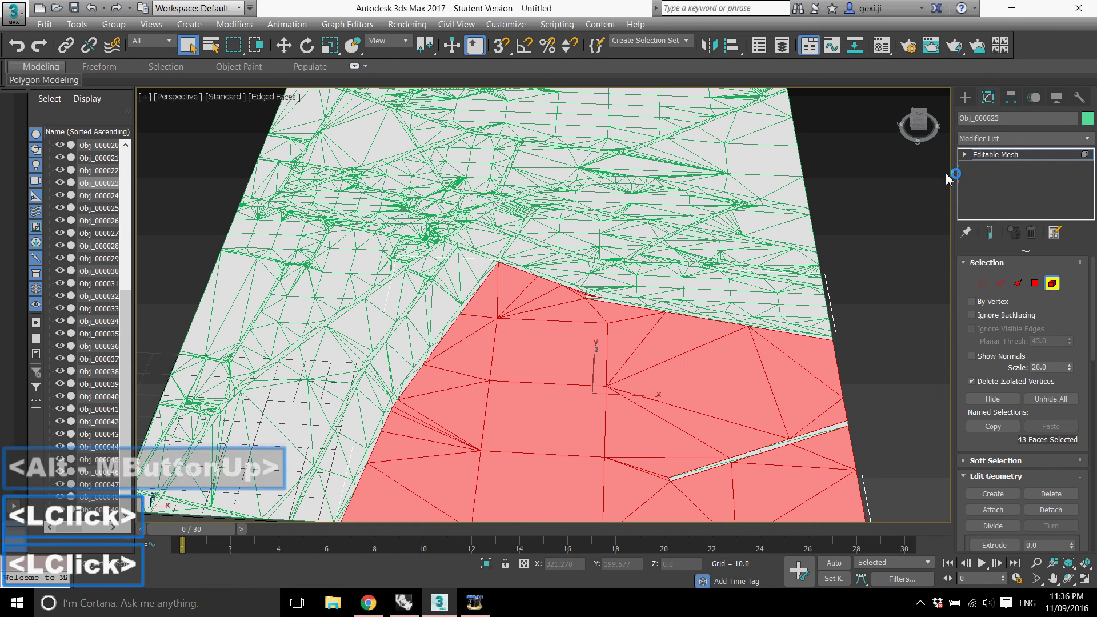
# - Select the whole lower ground patch of Obj_000023 and apply the Greeble modifier
pyautogui.click(1000, 143)
pyautogui.press('g')
pyautogui.click(997, 155)
pyautogui.middleClick(727, 281)
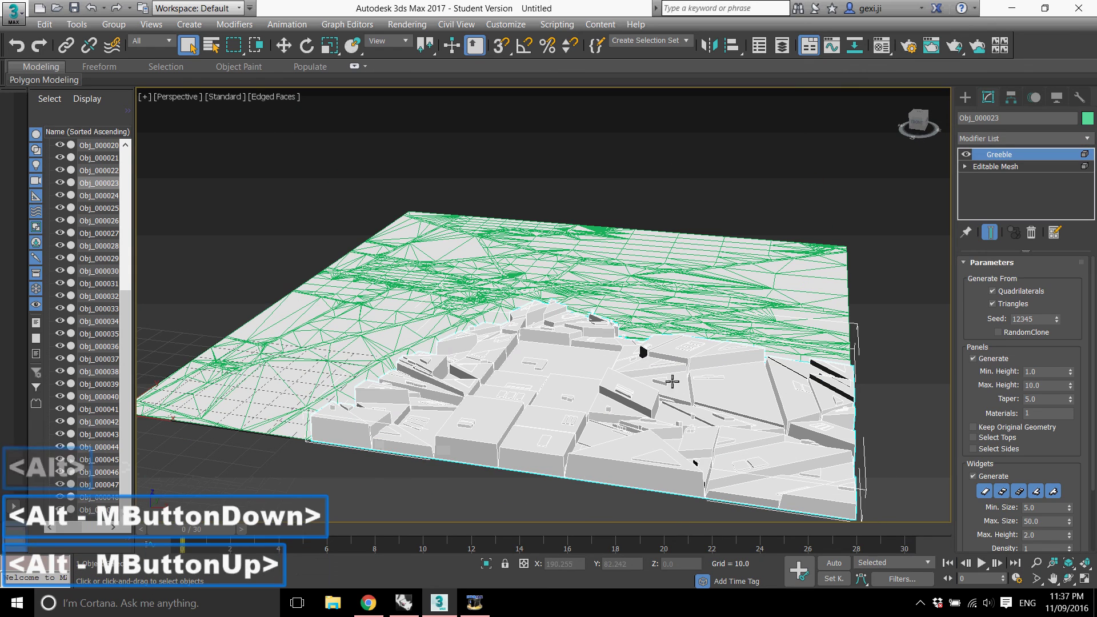
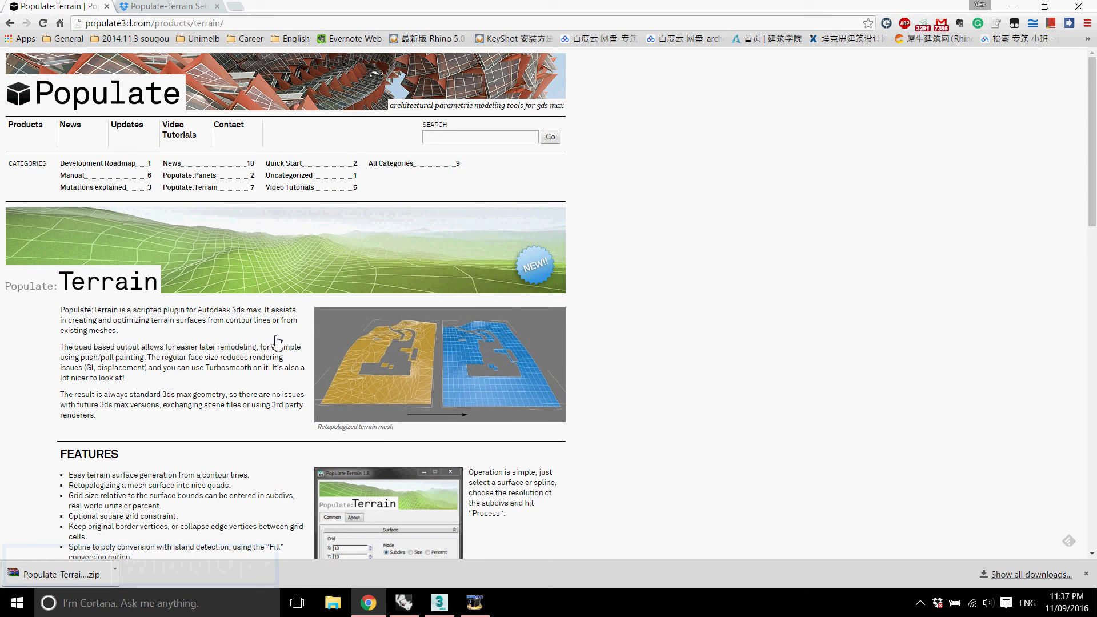
# - Reach the Populate:Terrain Dropbox page and download the Setup v1.86 zip
pyautogui.scroll(-3)
pyautogui.scroll(-3)
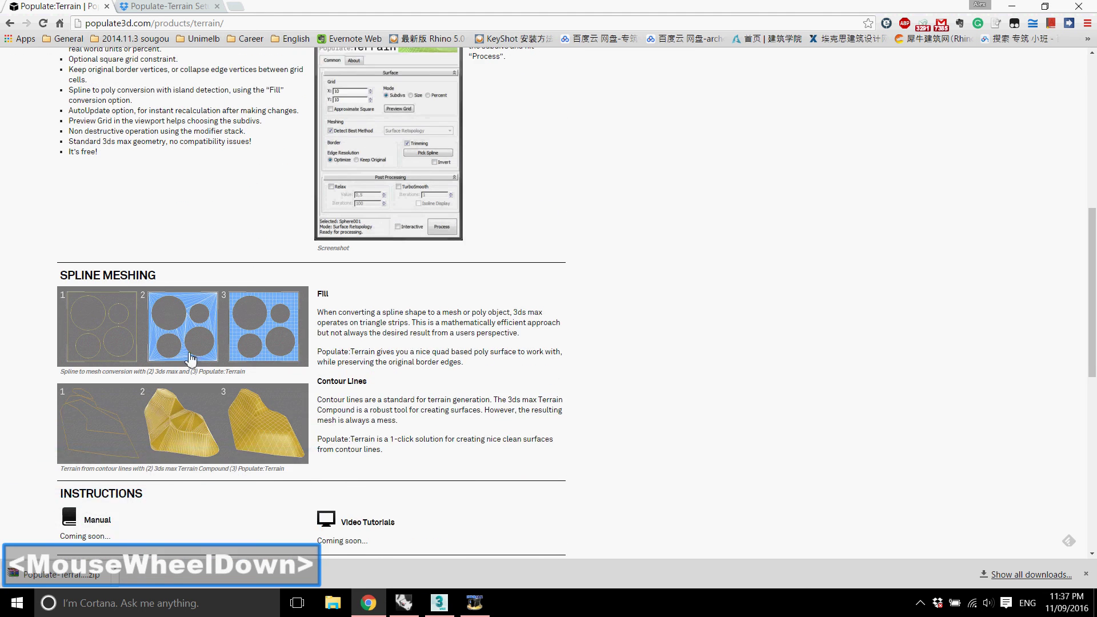
pyautogui.scroll(-3)
pyautogui.scroll(-3)
pyautogui.scroll(-3)
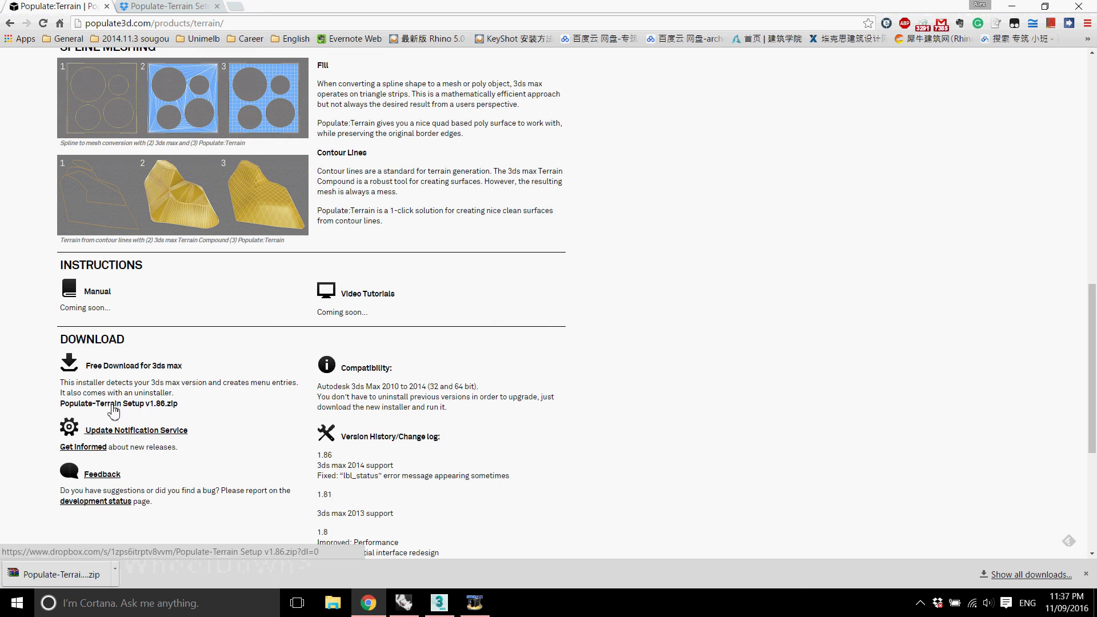
pyautogui.click(165, 5)
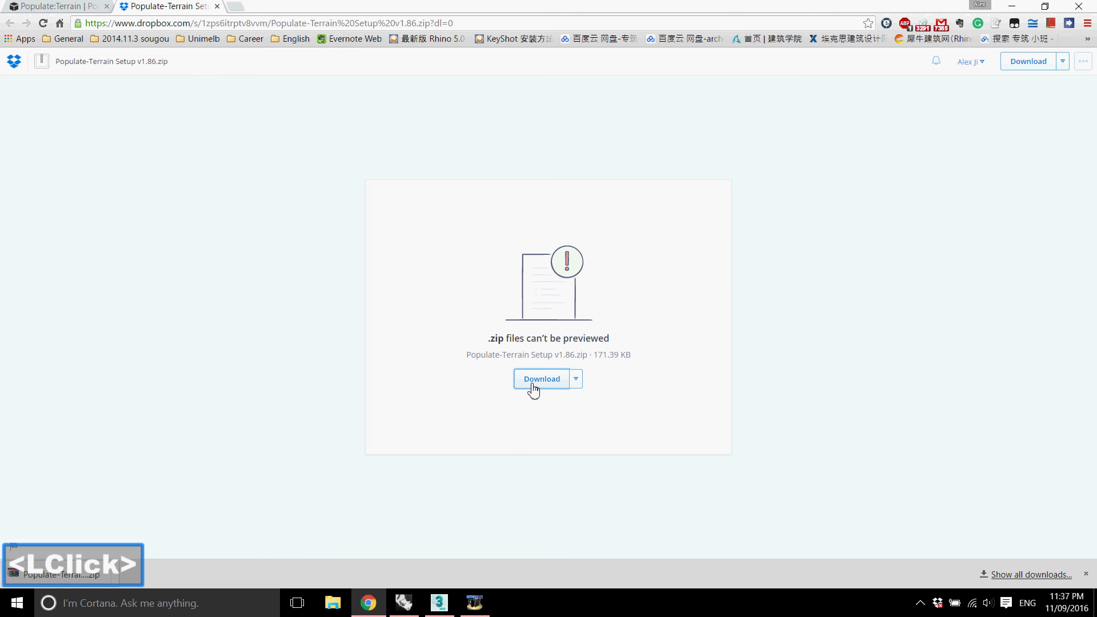
pyautogui.click(555, 388)
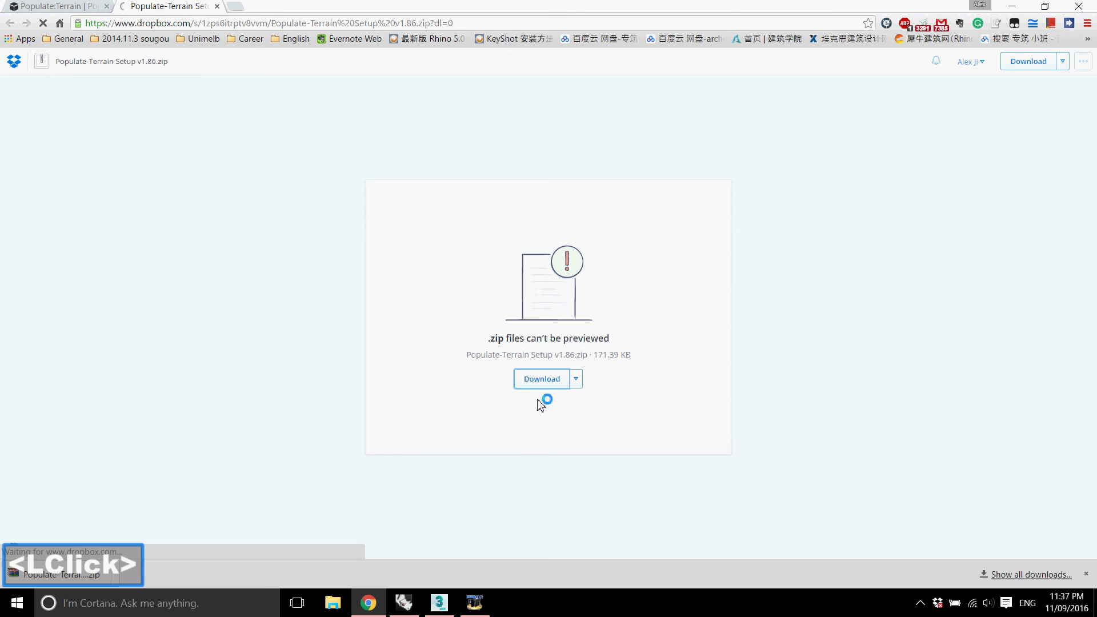
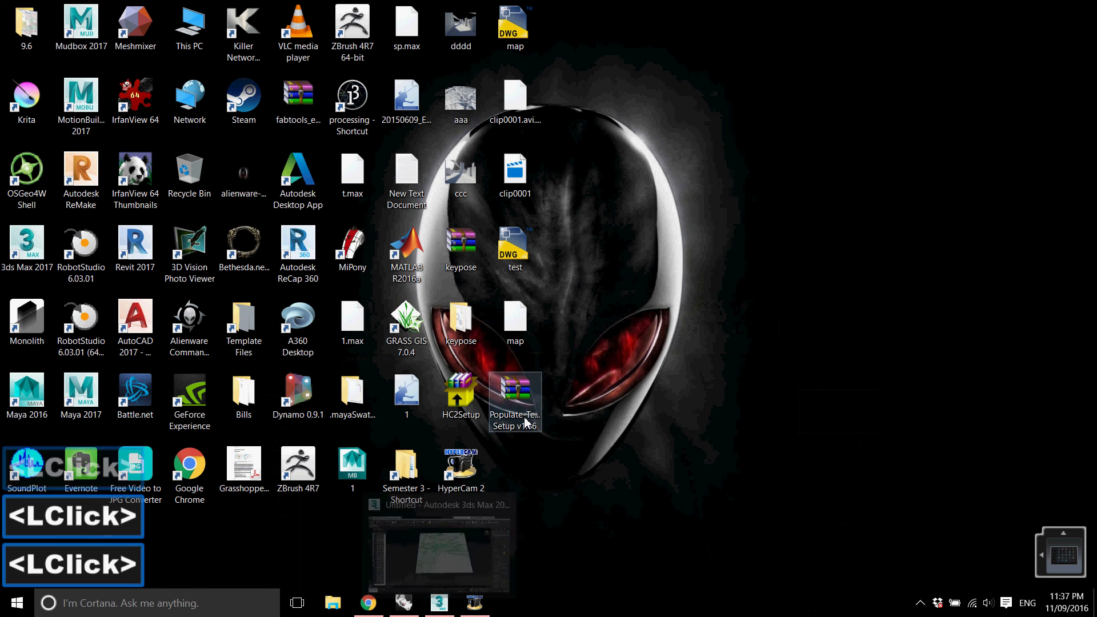
# - Extract the Populate-Terrain Setup v1.86 zip on the desktop and enter its folder
pyautogui.rightClick(527, 421)
pyautogui.click(644, 248)
pyautogui.click(652, 346)
pyautogui.click(525, 490)
pyautogui.doubleClick(524, 490)
# - Launch the Populate:Terrain installer and proceed through the Setup Wizard
pyautogui.doubleClick(227, 159)
pyautogui.click(621, 341)
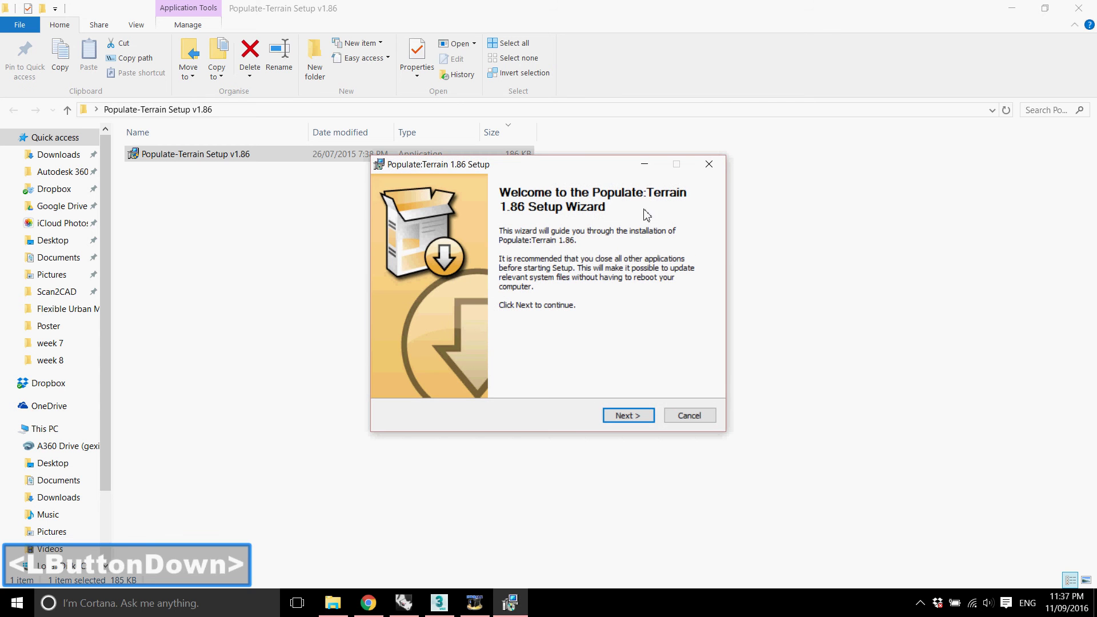
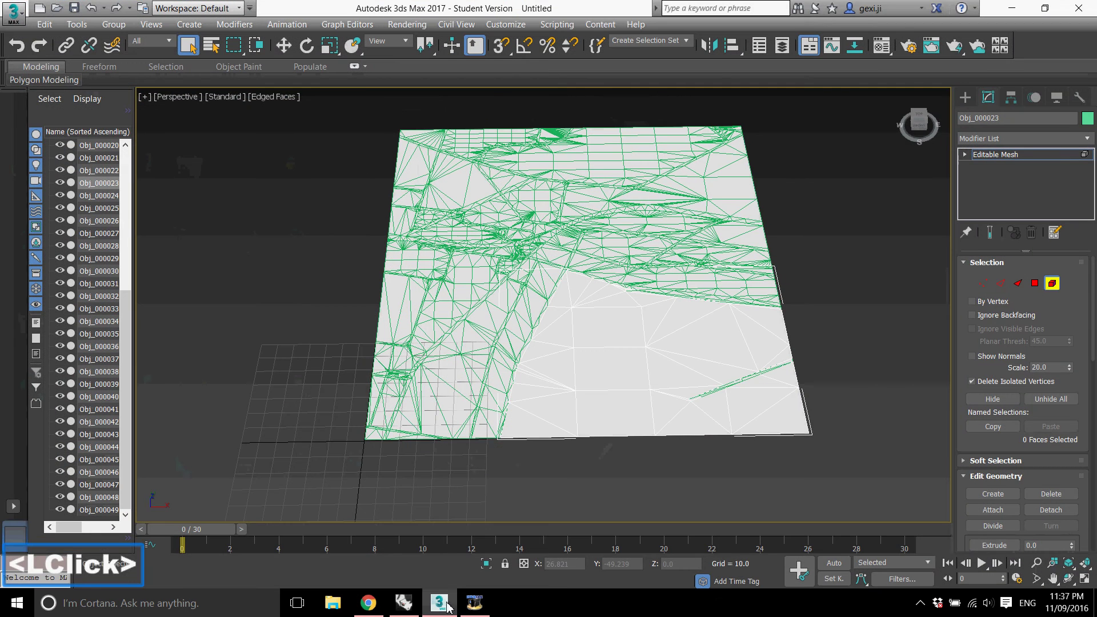
# - Launch Populate:Terrain from the Tools menu and pick the whole ground mesh Obj_000023
pyautogui.click(84, 27)
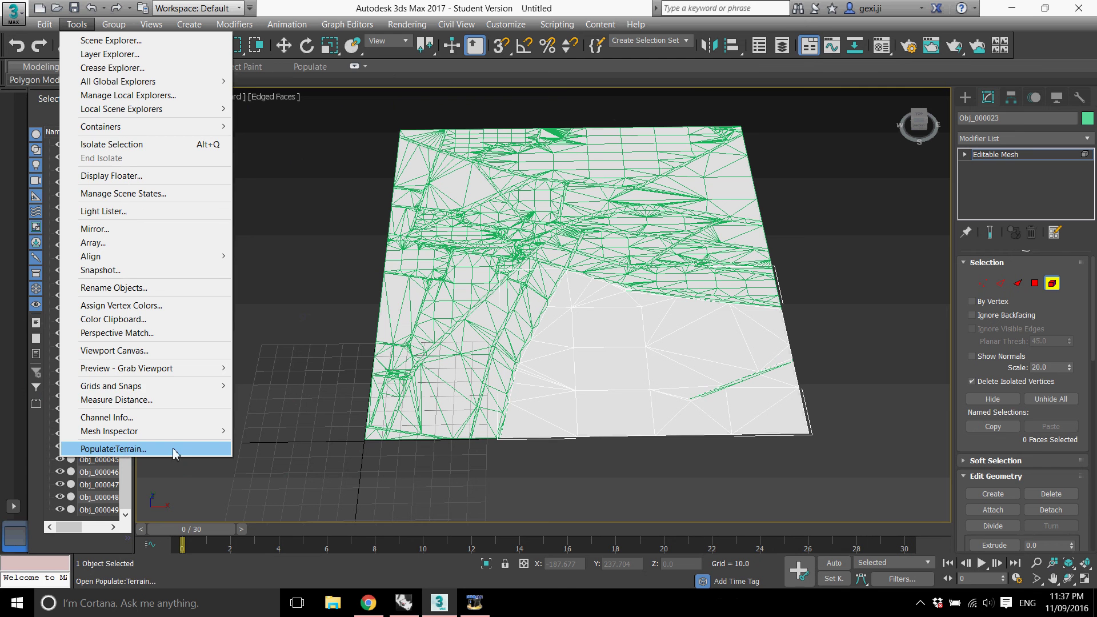
pyautogui.click(170, 456)
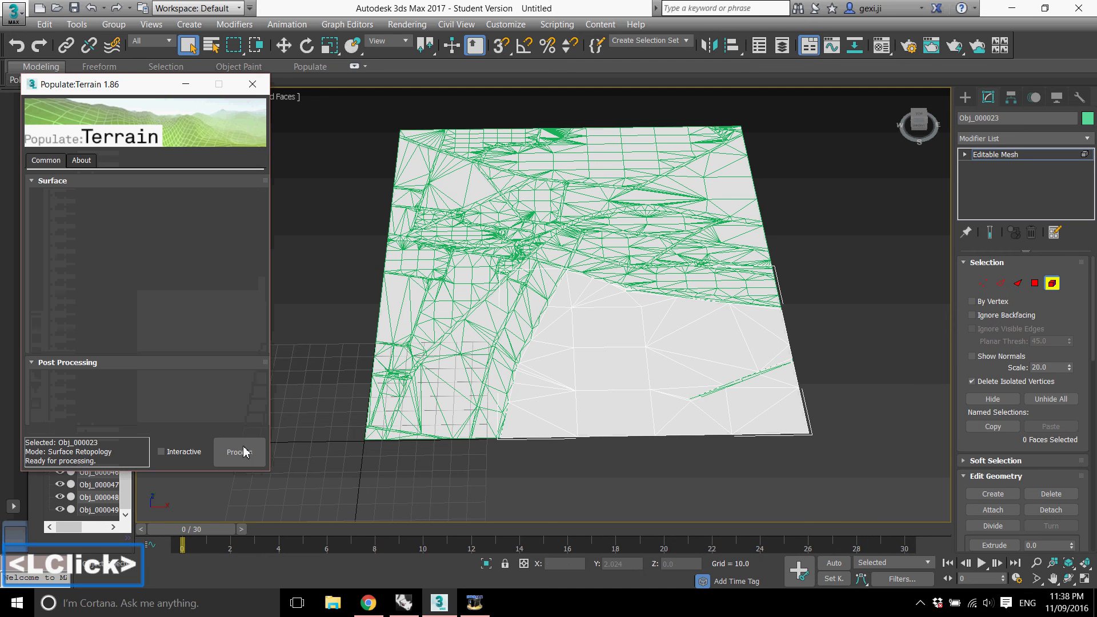
pyautogui.click(1003, 190)
pyautogui.doubleClick(1005, 157)
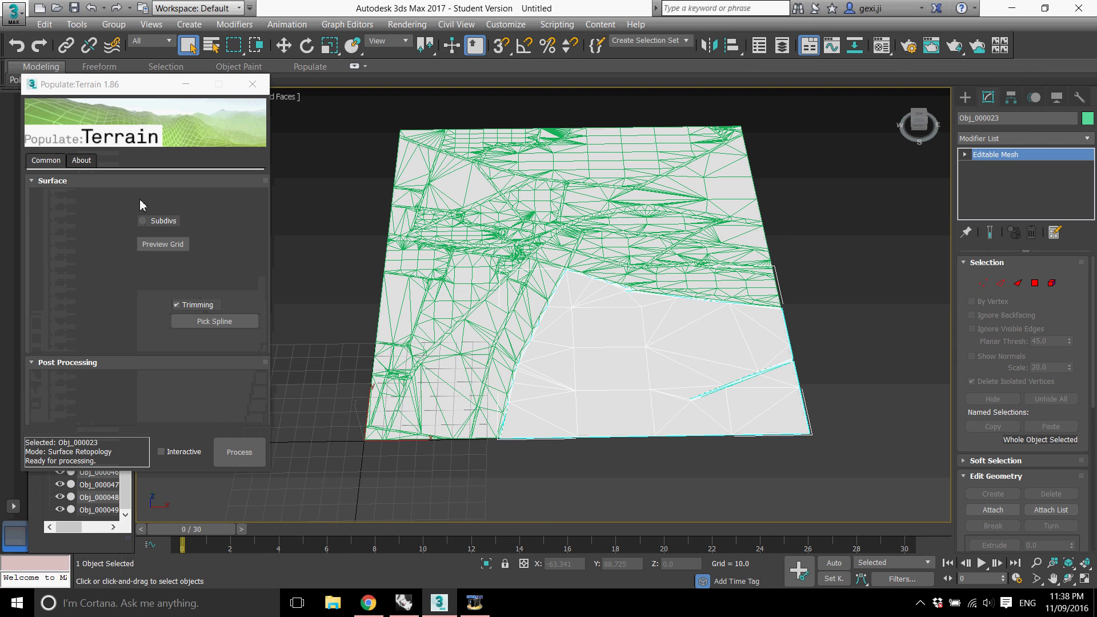
pyautogui.click(85, 165)
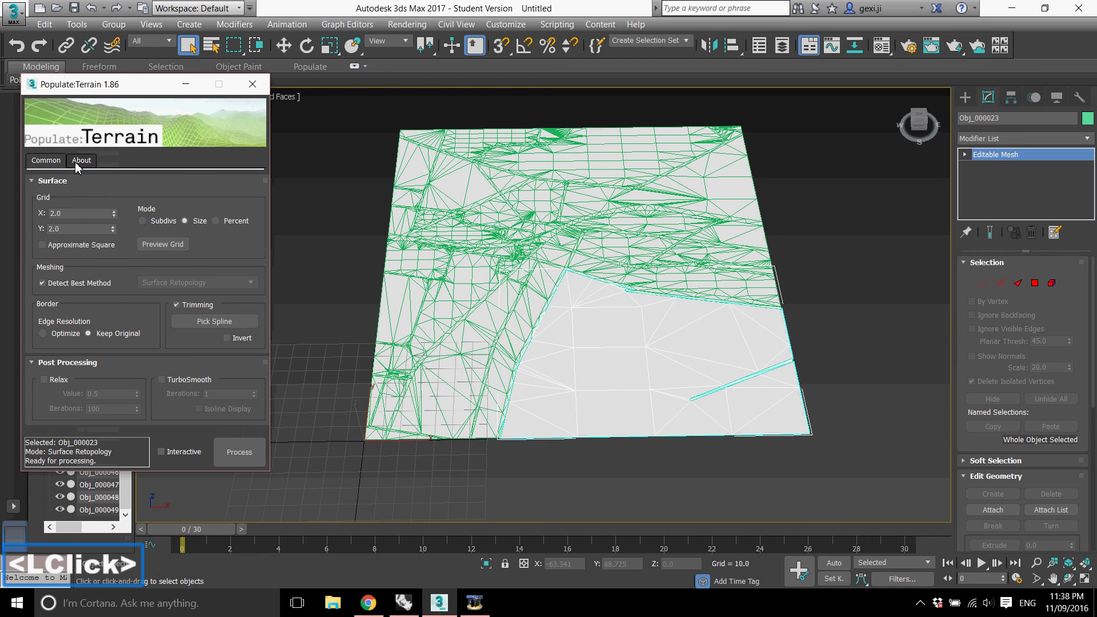
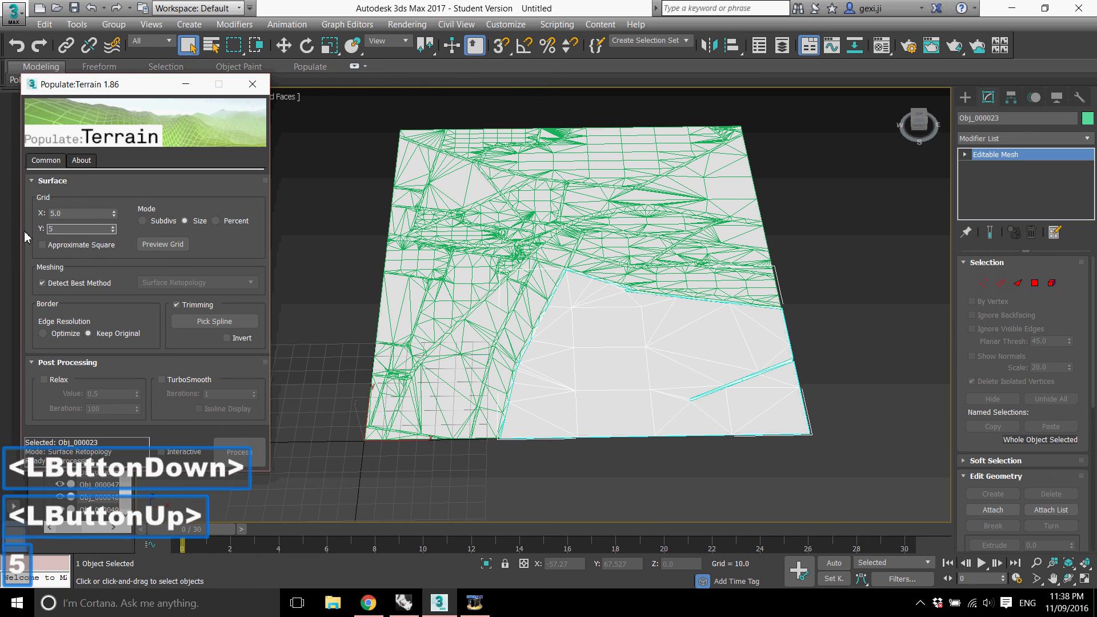
# - Set Size mode grid X/Y 5.0 with Keep Original, preview the quad grid and process it
pyautogui.click(135, 201)
pyautogui.doubleClick(192, 224)
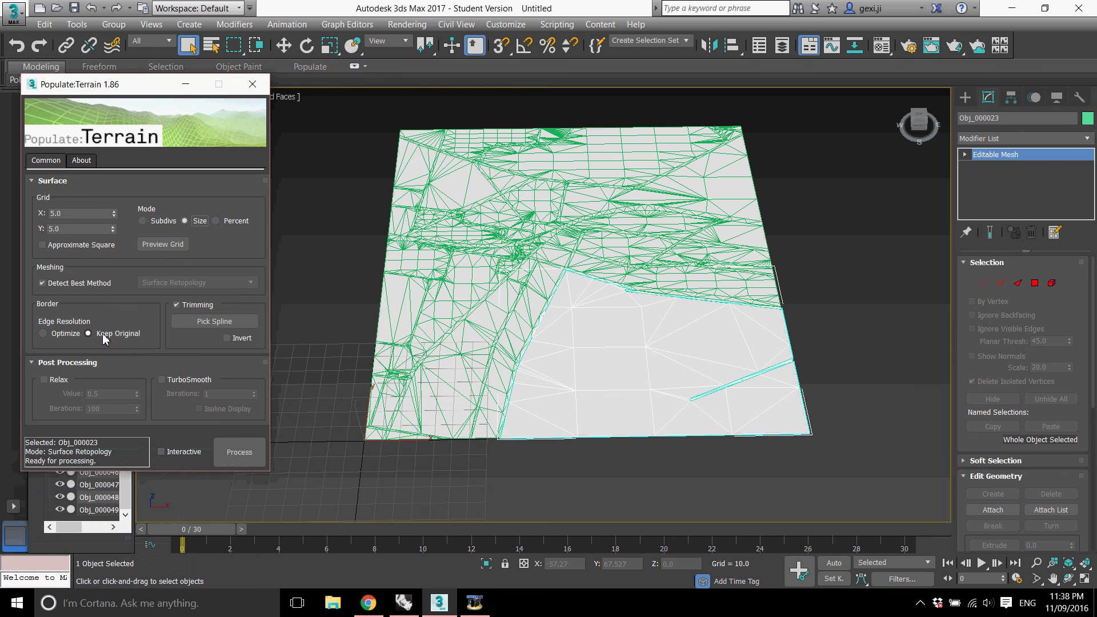
pyautogui.click(104, 338)
pyautogui.click(173, 249)
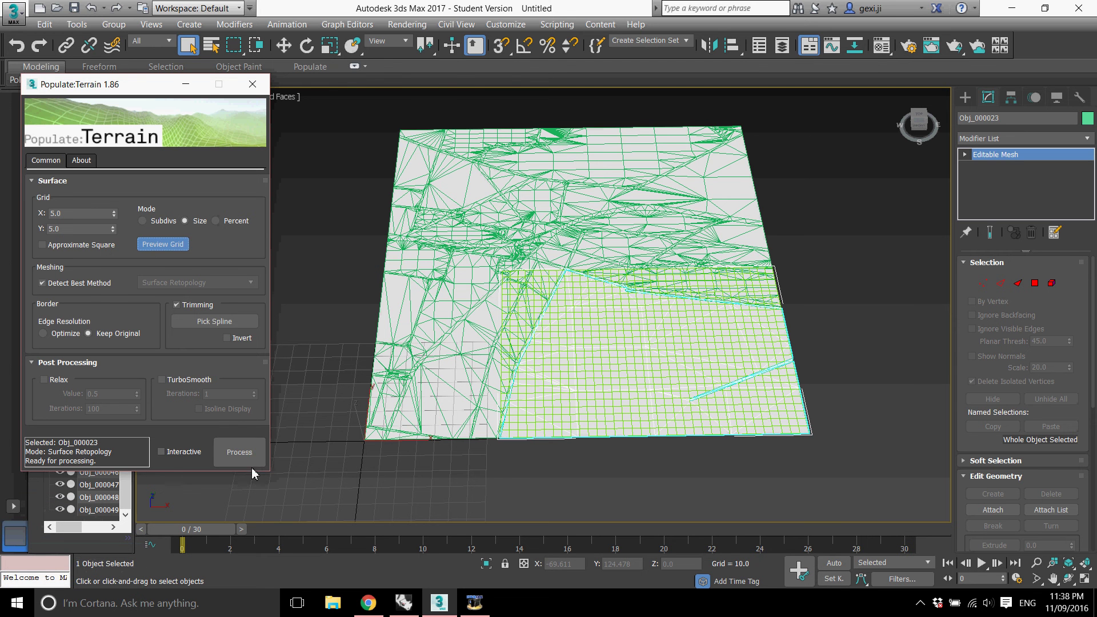
pyautogui.click(252, 458)
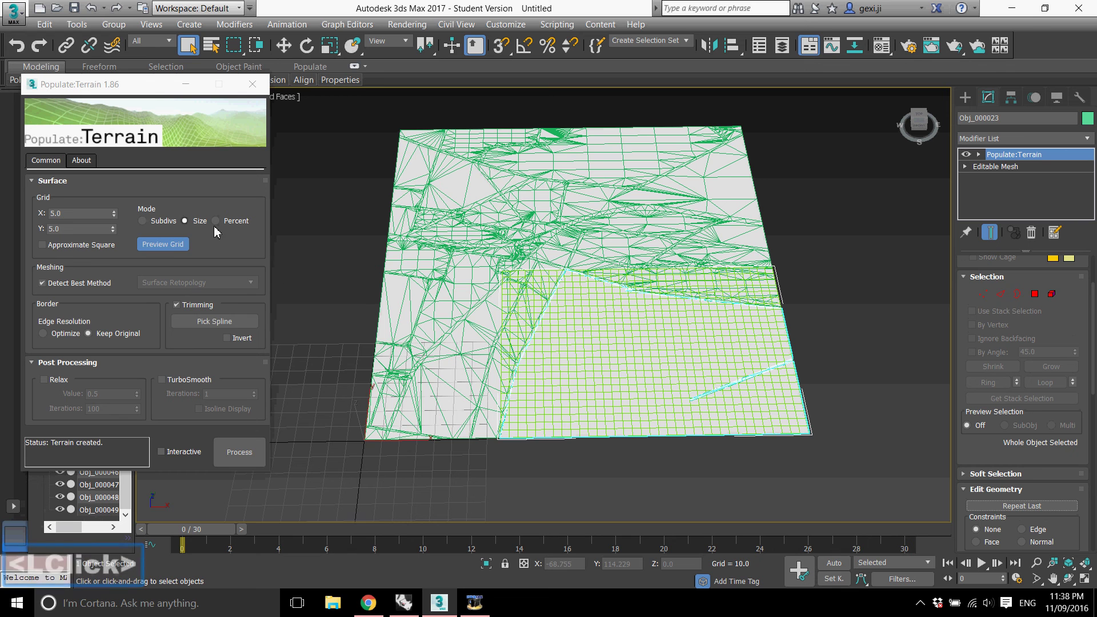
pyautogui.click(175, 250)
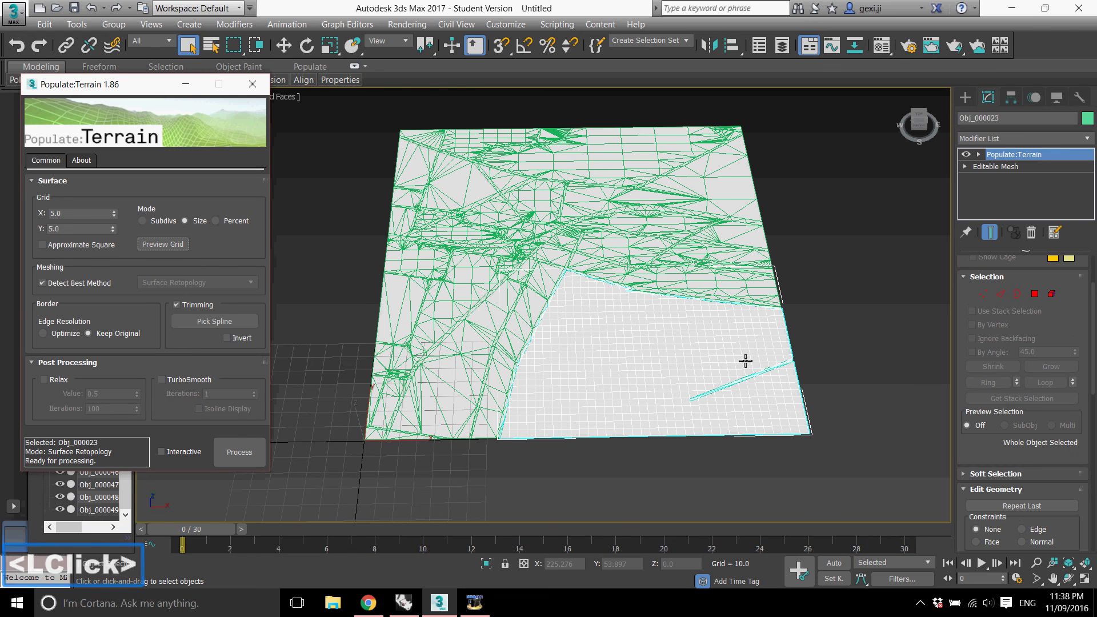
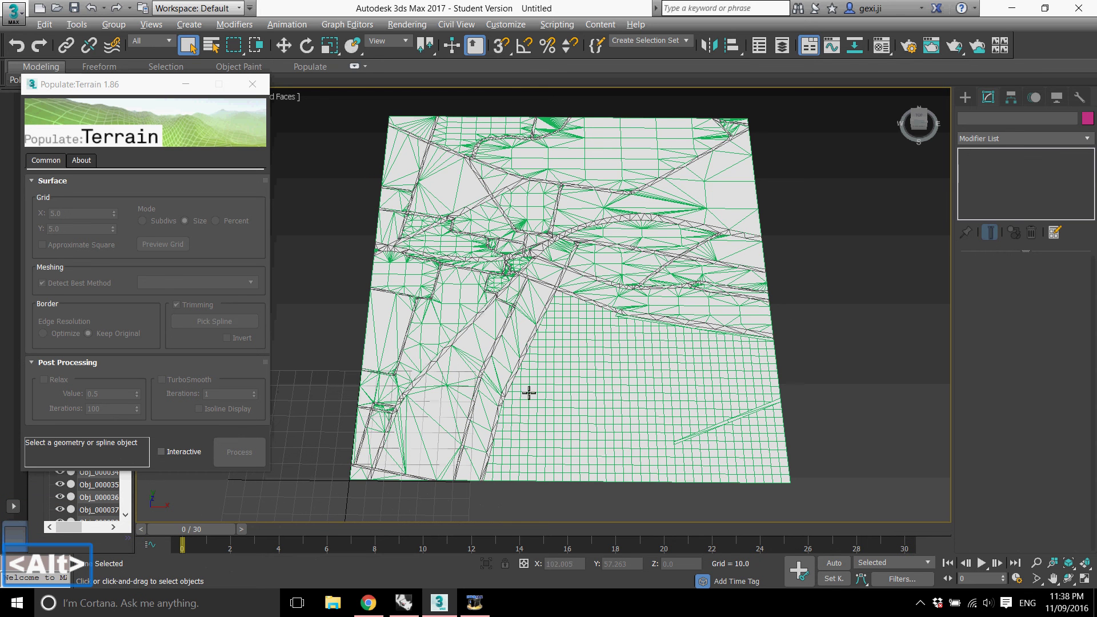
# - Inspect the street-map pieces one by one in the maximized Perspective view
pyautogui.click(423, 424)
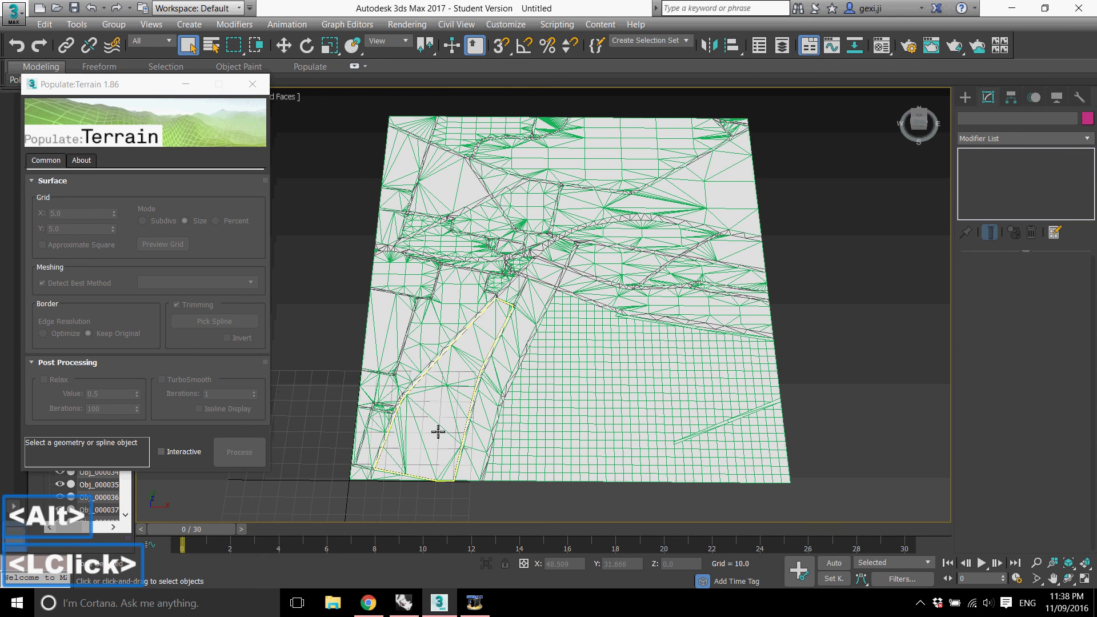
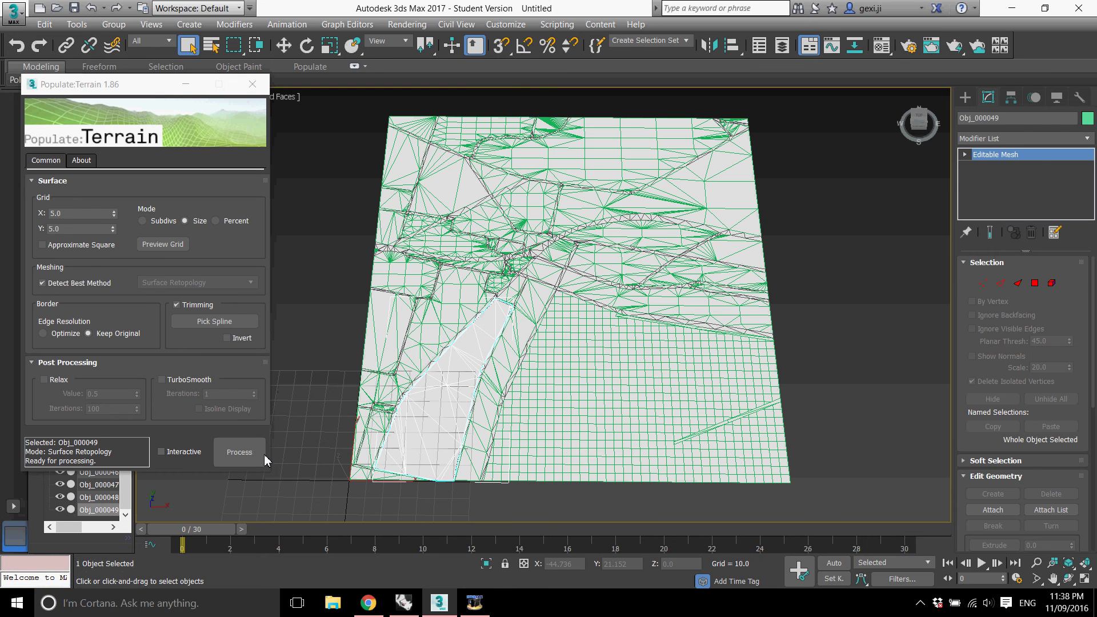
pyautogui.click(249, 463)
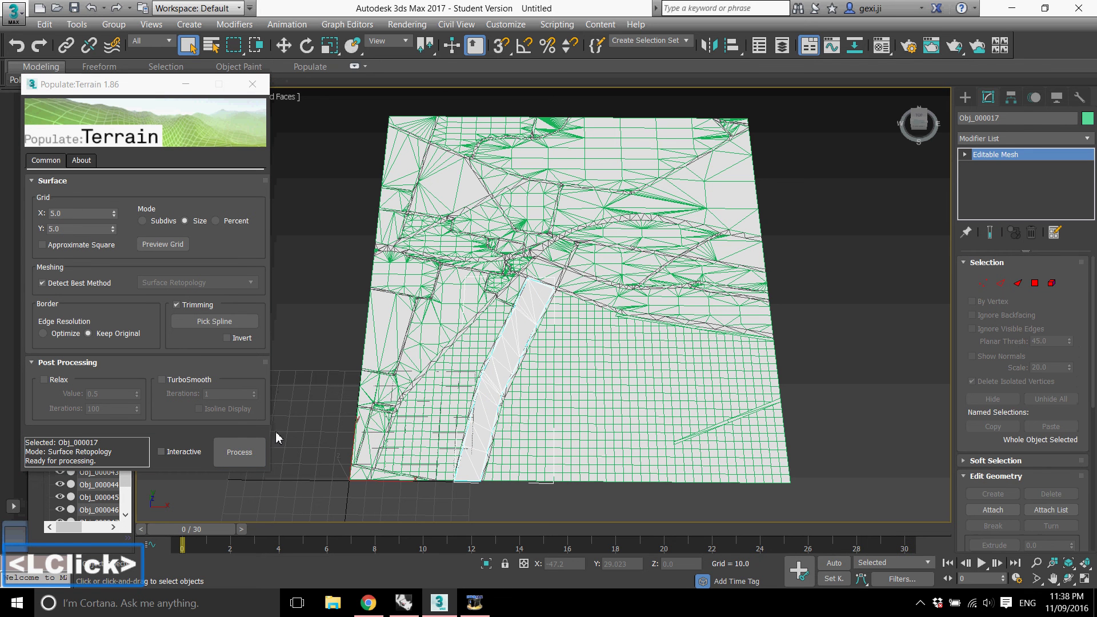
pyautogui.click(436, 332)
pyautogui.click(326, 292)
pyautogui.press('alt+w')
pyautogui.click(483, 249)
pyautogui.scroll(-3)
pyautogui.scroll(3)
pyautogui.scroll(-3)
pyautogui.scroll(3)
# - Toggle edged faces (F4), restore the four-viewport layout and deselect all pieces
pyautogui.click(135, 155)
pyautogui.click(249, 99)
pyautogui.doubleClick(299, 118)
pyautogui.scroll(-3)
pyautogui.scroll(3)
pyautogui.press('F4')
pyautogui.scroll(3)
pyautogui.click(427, 141)
pyautogui.click(428, 141)
pyautogui.press('alt+w')
pyautogui.click(448, 137)
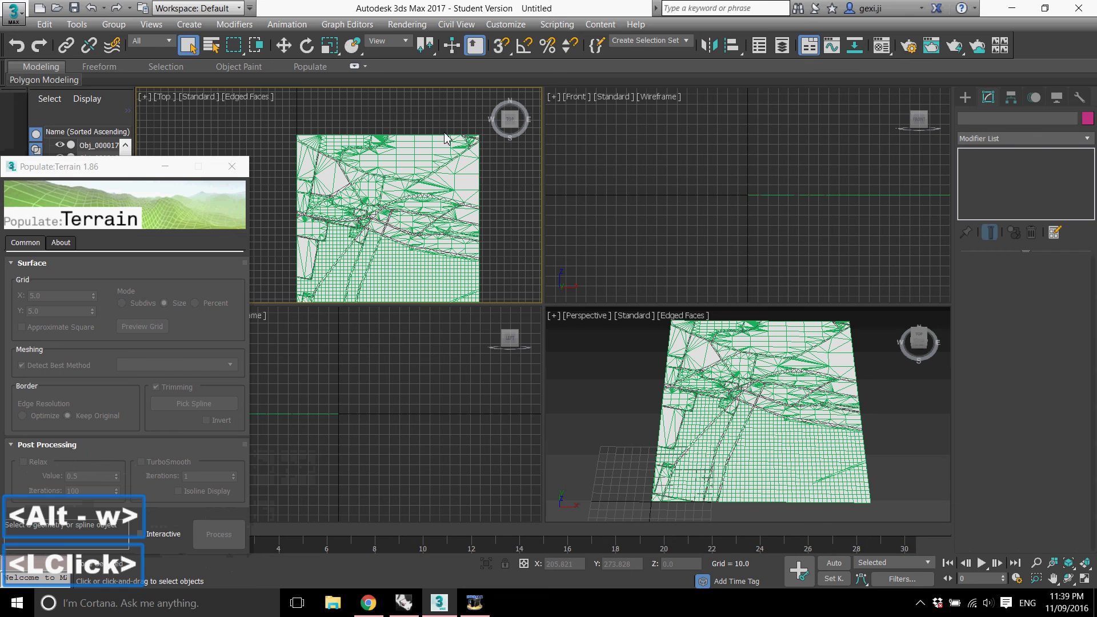
# - Maximize the Top view and apply the 5.0 Populate:Terrain grid to the first block piece
pyautogui.click(444, 123)
pyautogui.press('alt+w')
pyautogui.click(722, 230)
pyautogui.click(226, 531)
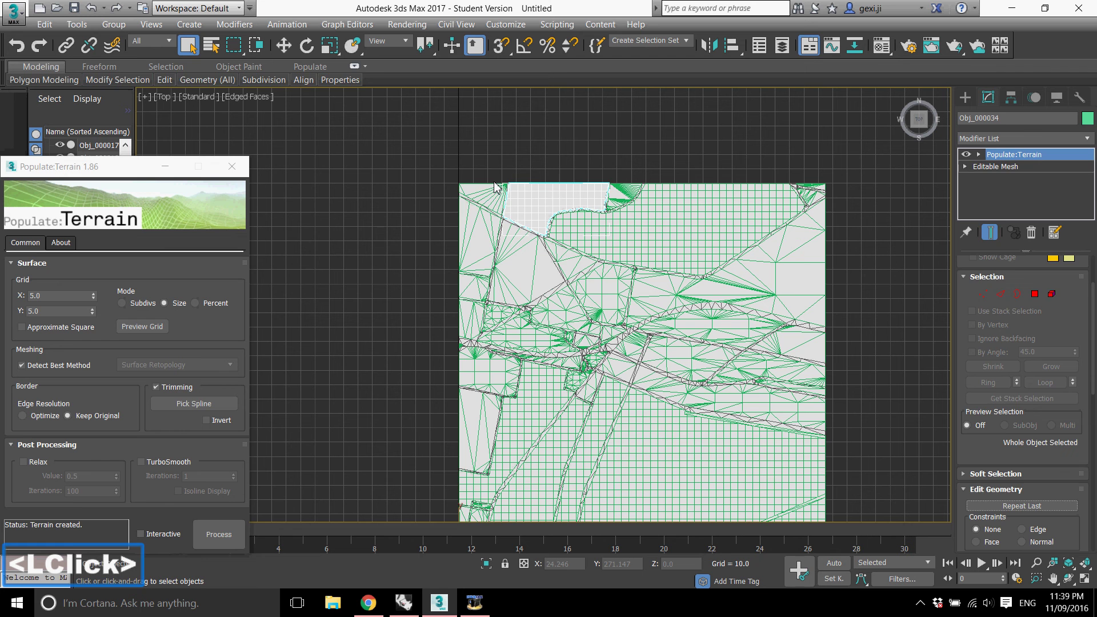
pyautogui.click(237, 530)
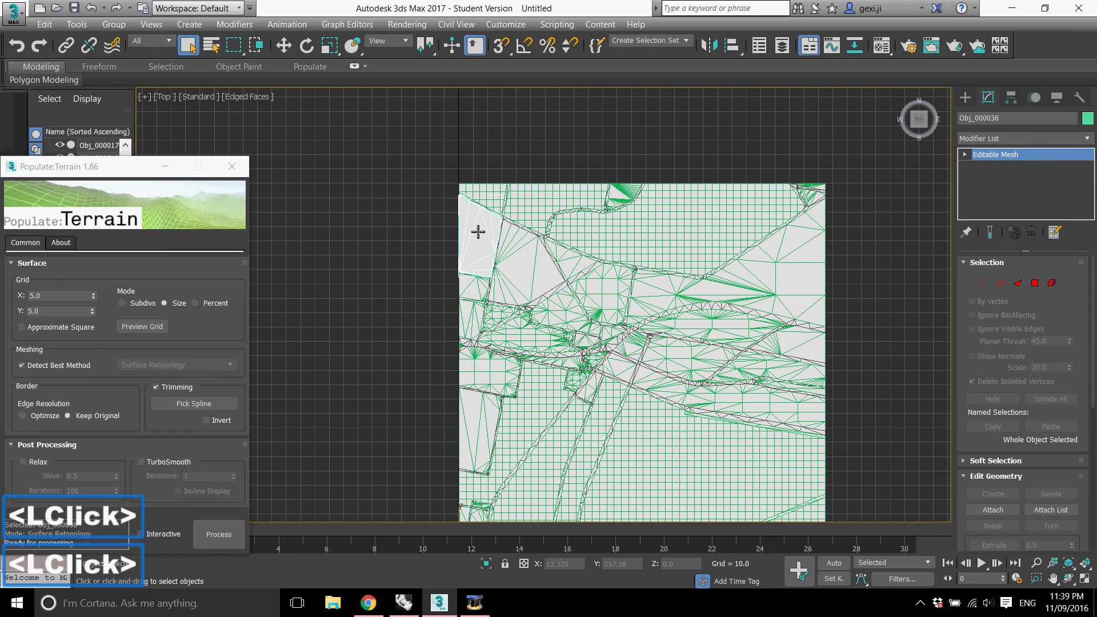
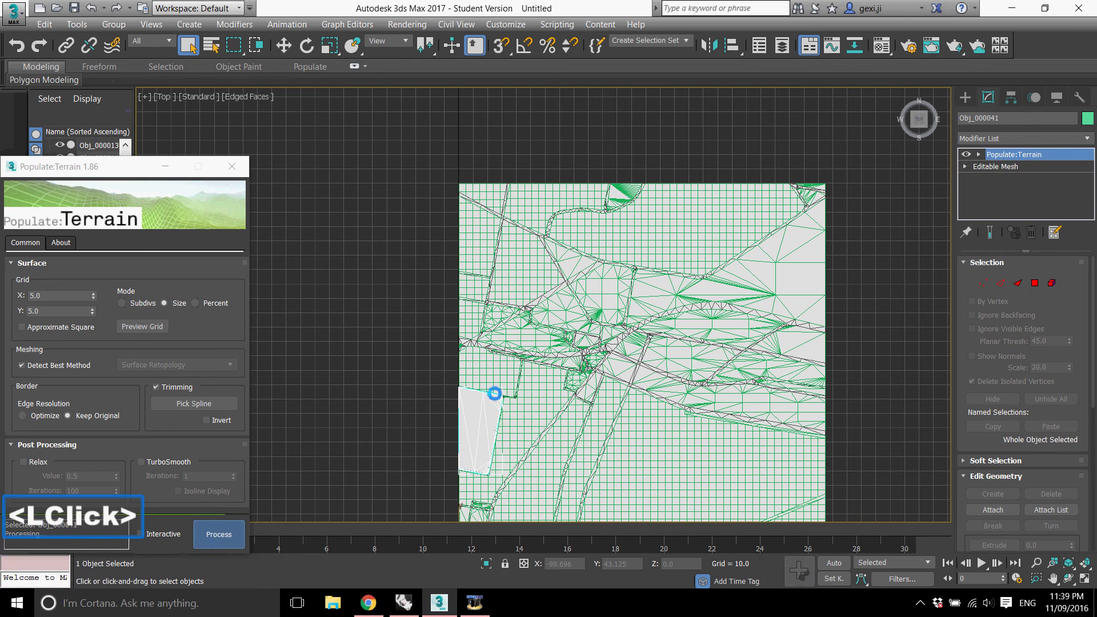
# - Regrid the next triangulated block and the thin right-edge strip with the 5.0 grid
pyautogui.click(364, 443)
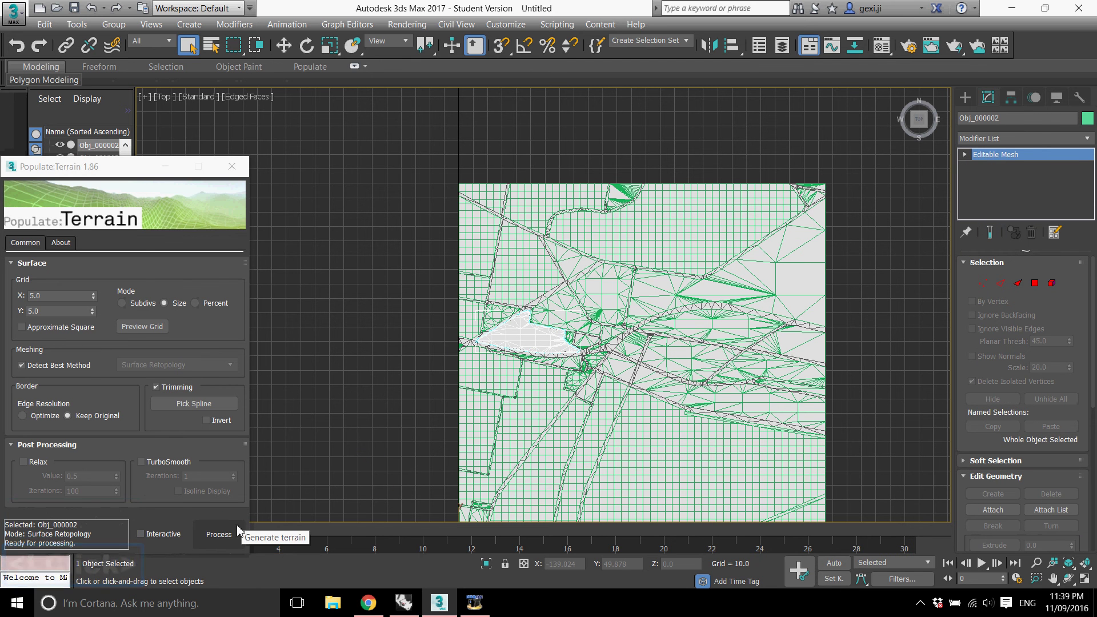
pyautogui.click(232, 533)
pyautogui.click(502, 312)
pyautogui.scroll(-3)
pyautogui.scroll(3)
pyautogui.click(602, 285)
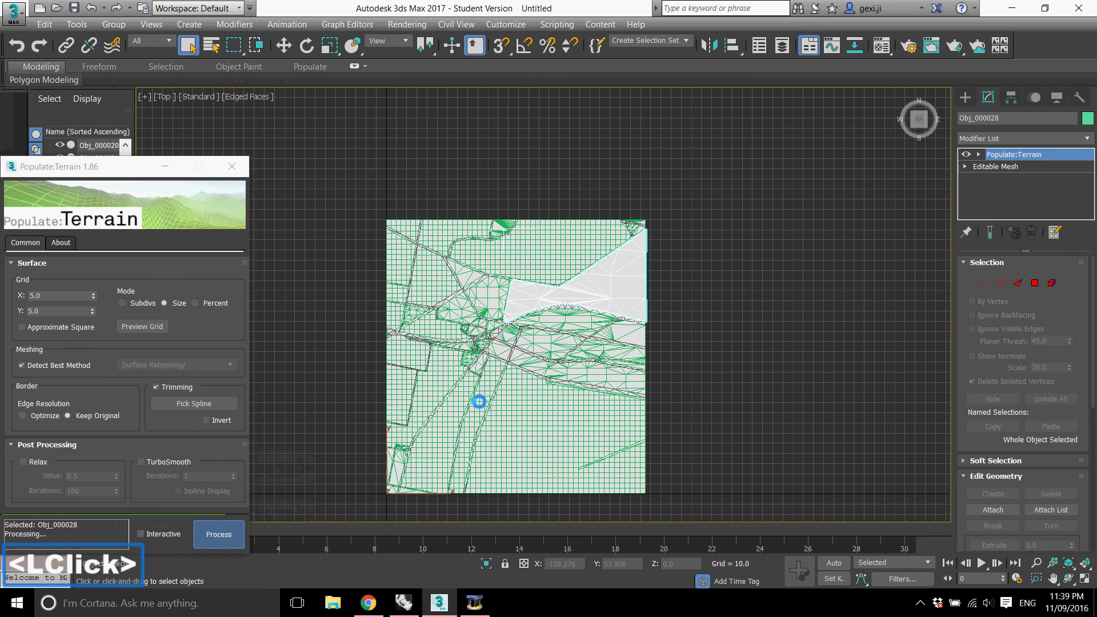
pyautogui.click(556, 347)
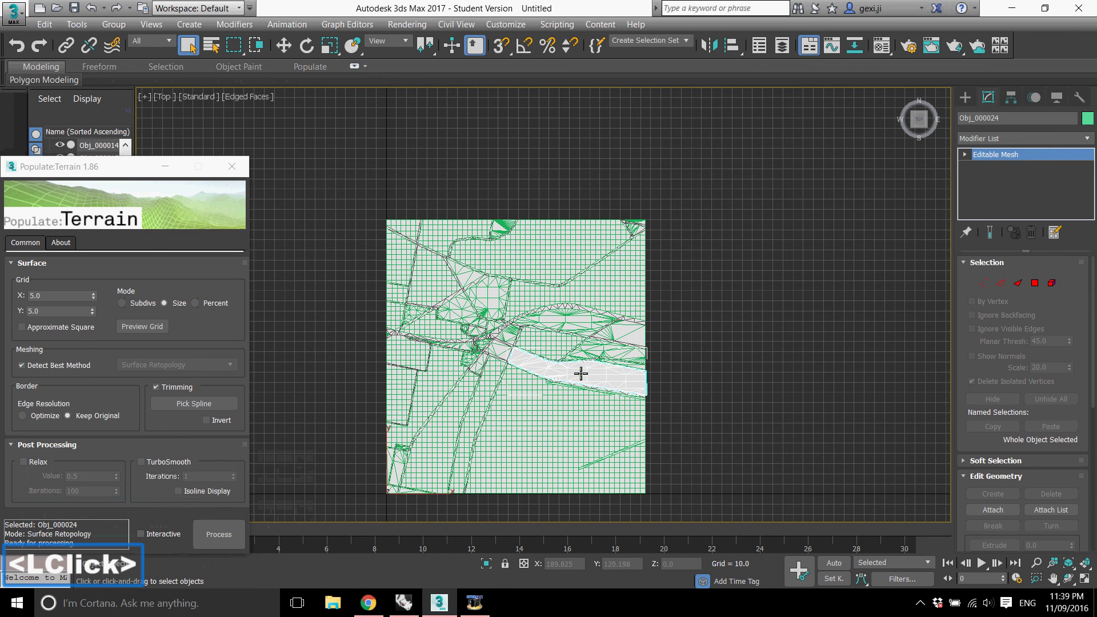
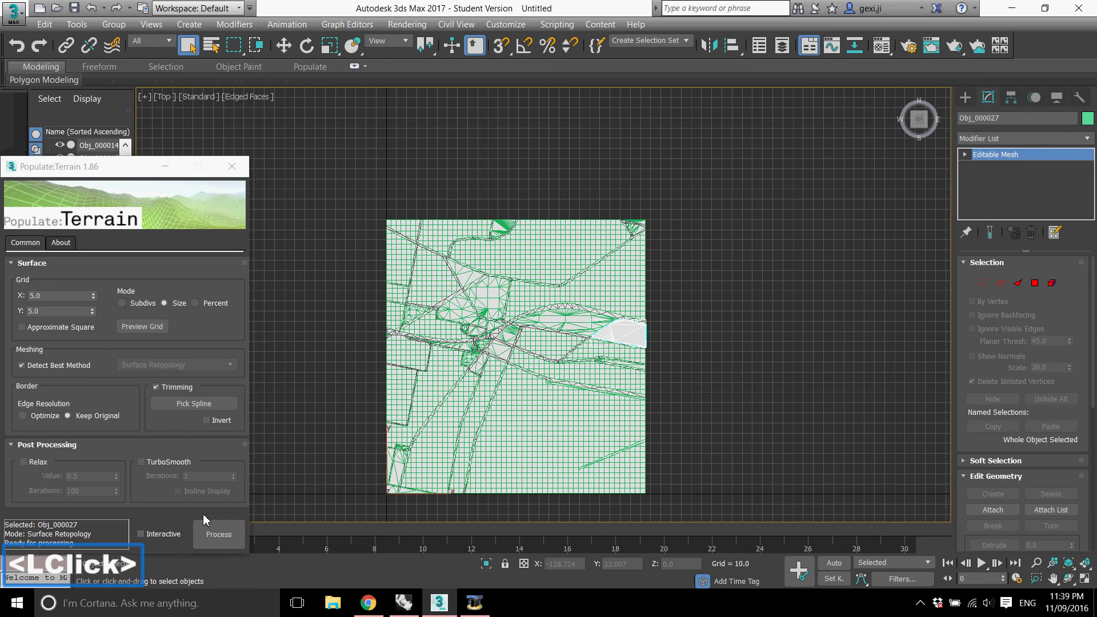
# - Apply the 5.0 terrain grid to further block pieces such as Obj_000047 and Obj_000015
pyautogui.click(577, 316)
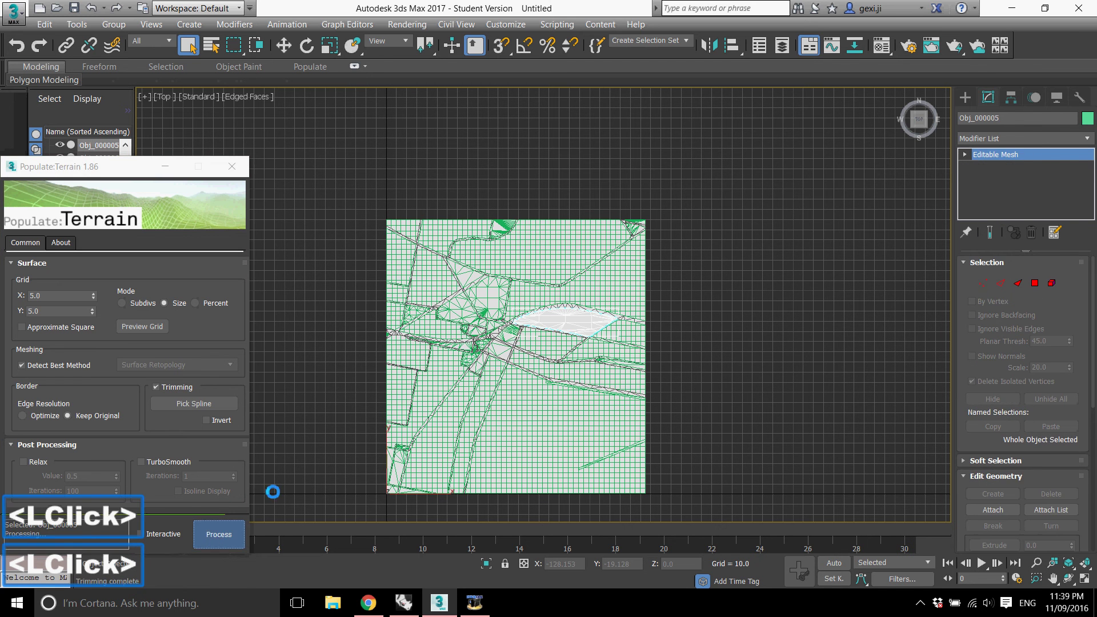
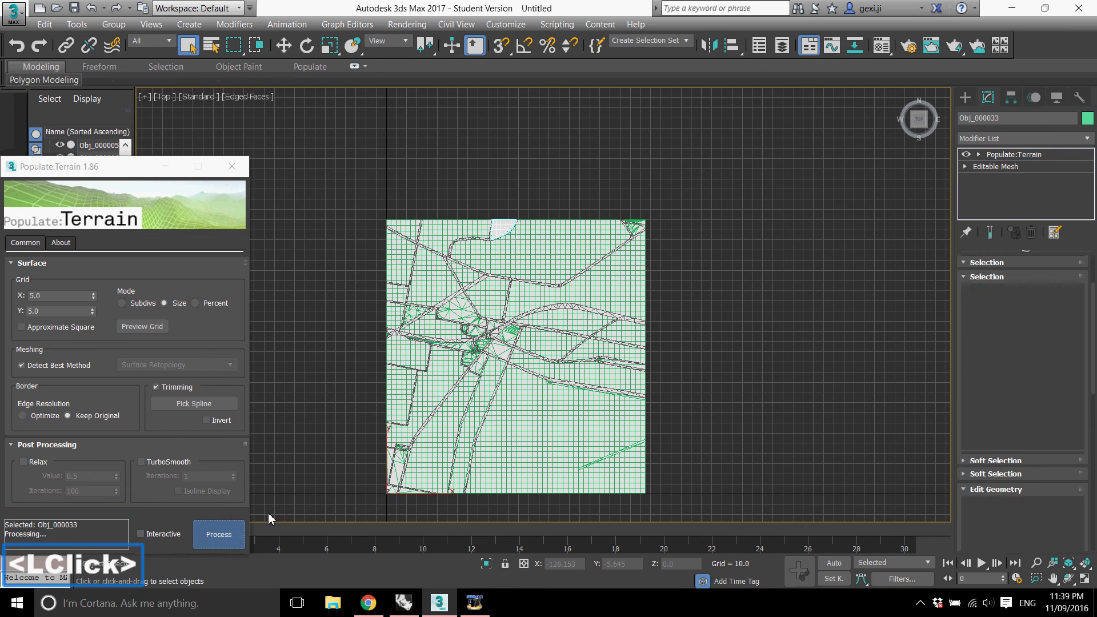
pyautogui.scroll(3)
pyautogui.click(452, 296)
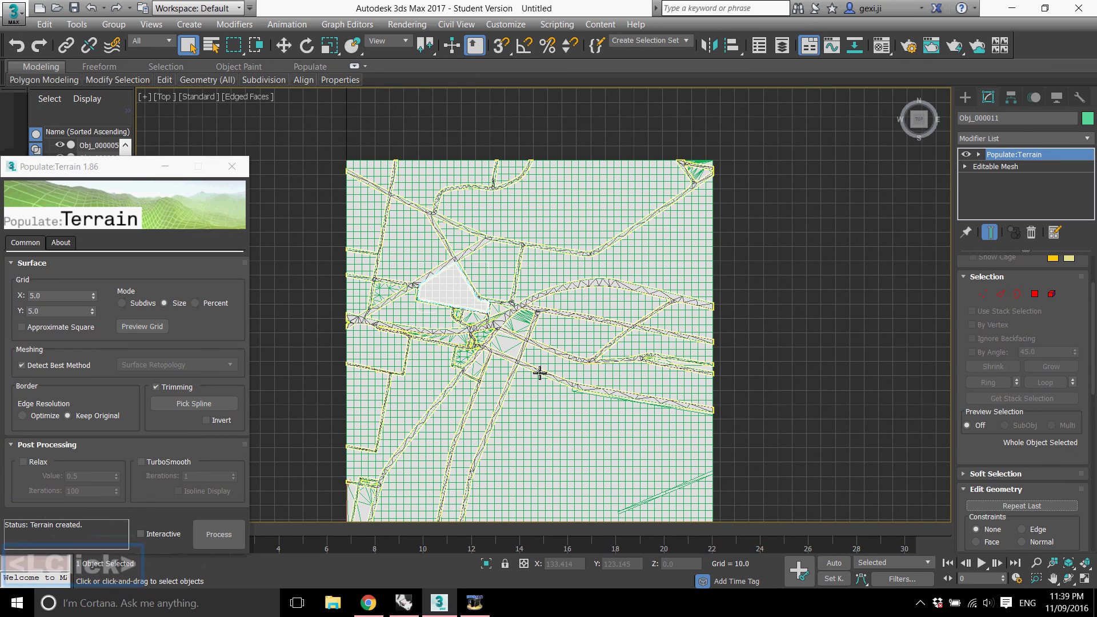
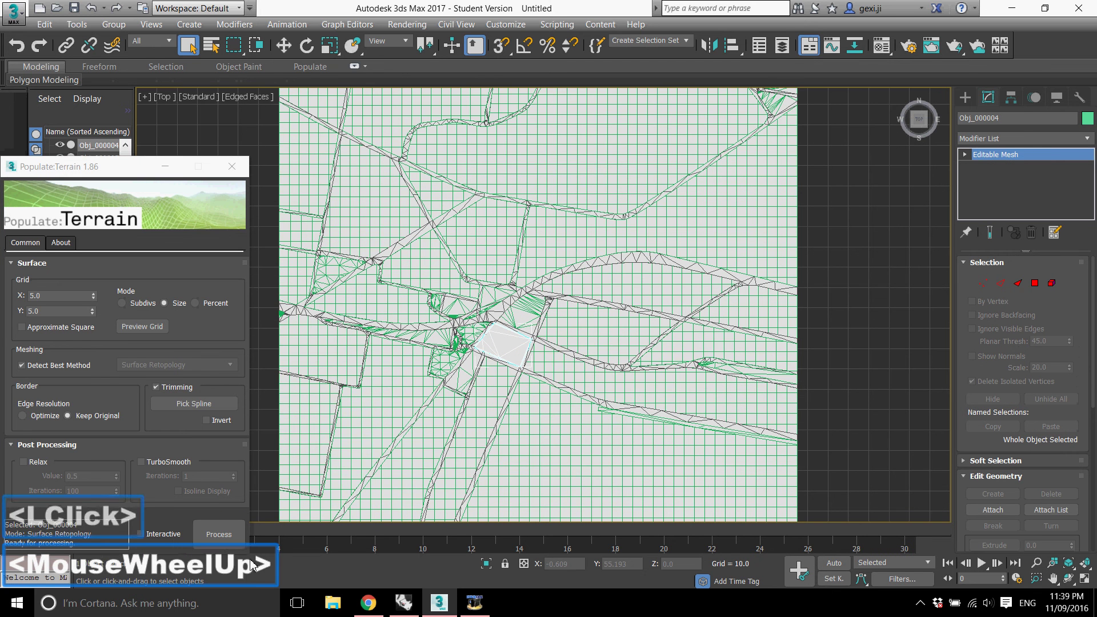
pyautogui.click(225, 539)
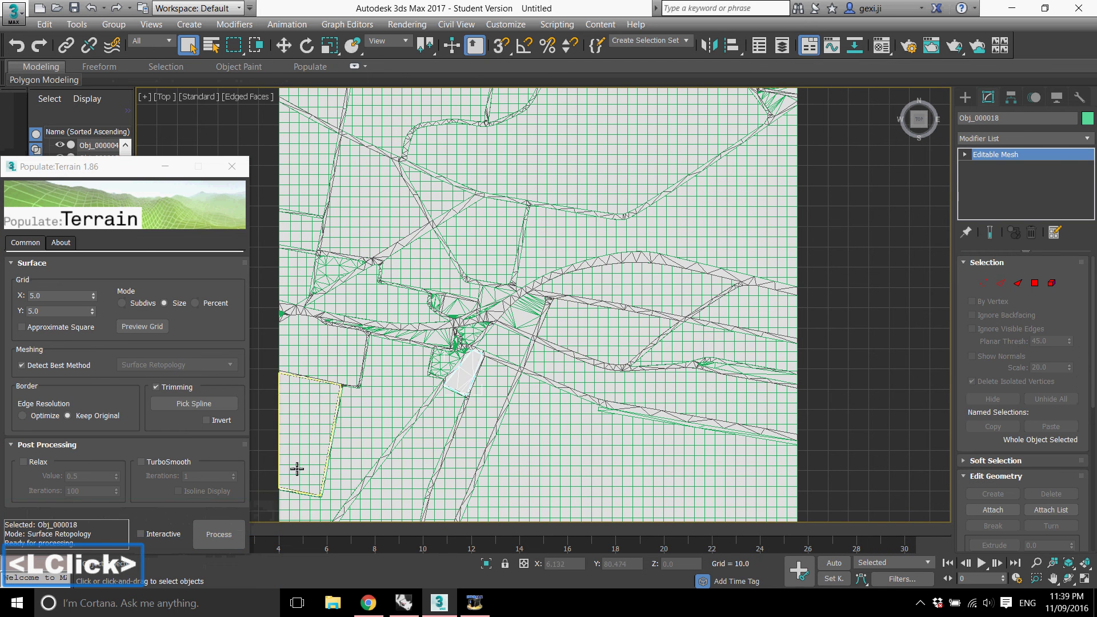
pyautogui.scroll(-3)
pyautogui.click(361, 300)
pyautogui.scroll(-3)
pyautogui.scroll(3)
pyautogui.click(401, 456)
pyautogui.scroll(3)
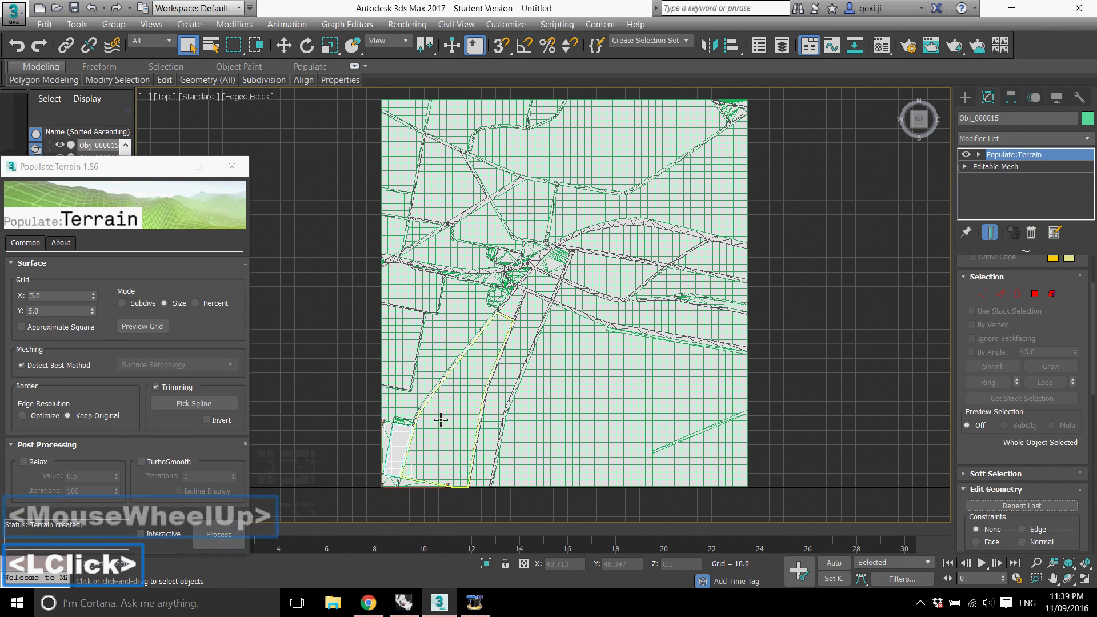
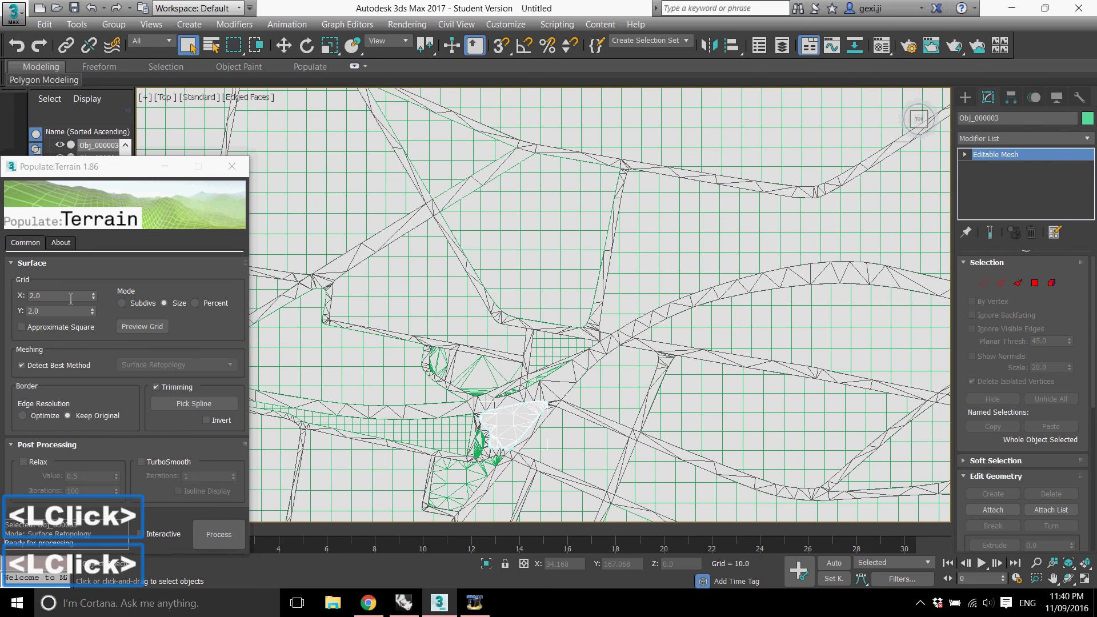
# - Set the Populate:Terrain grid X/Y to 2.0 and regrid the first road pieces
pyautogui.doubleClick(215, 534)
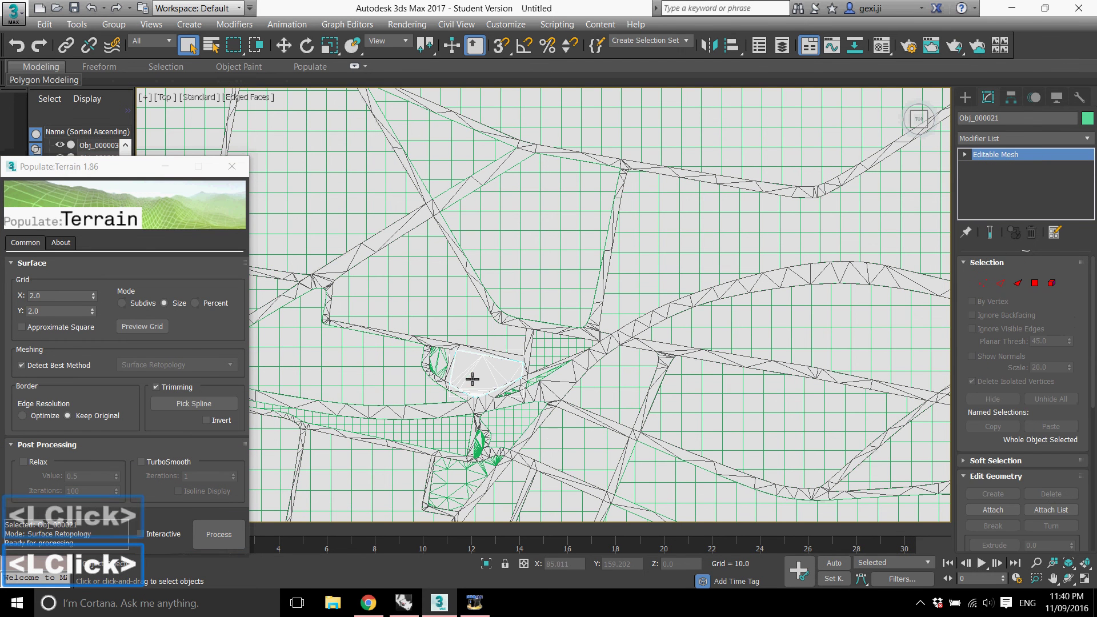
pyautogui.click(221, 537)
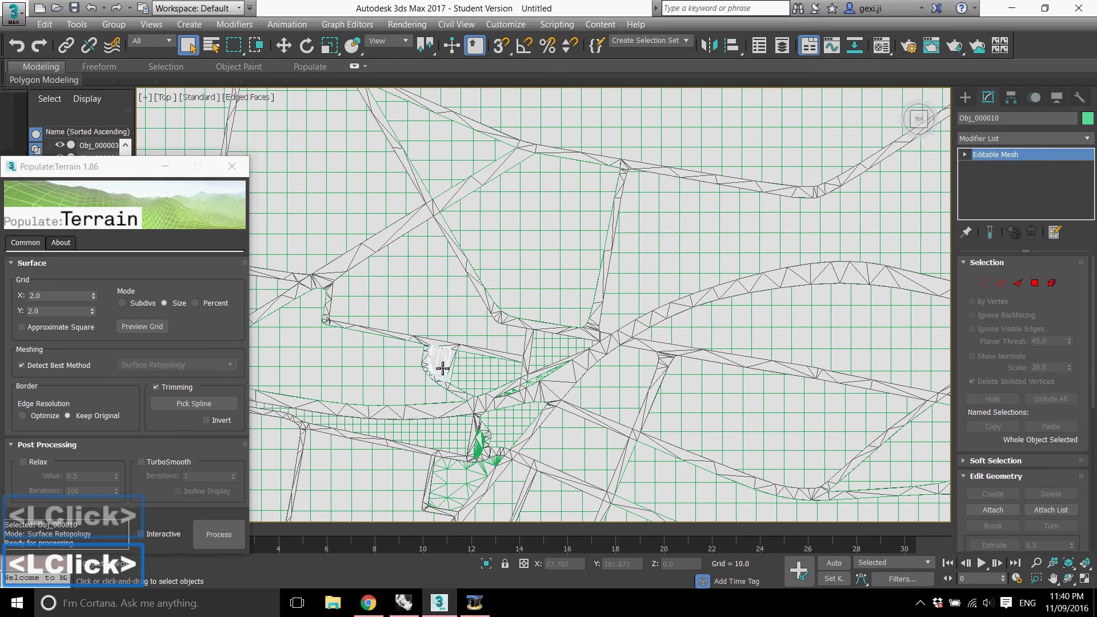
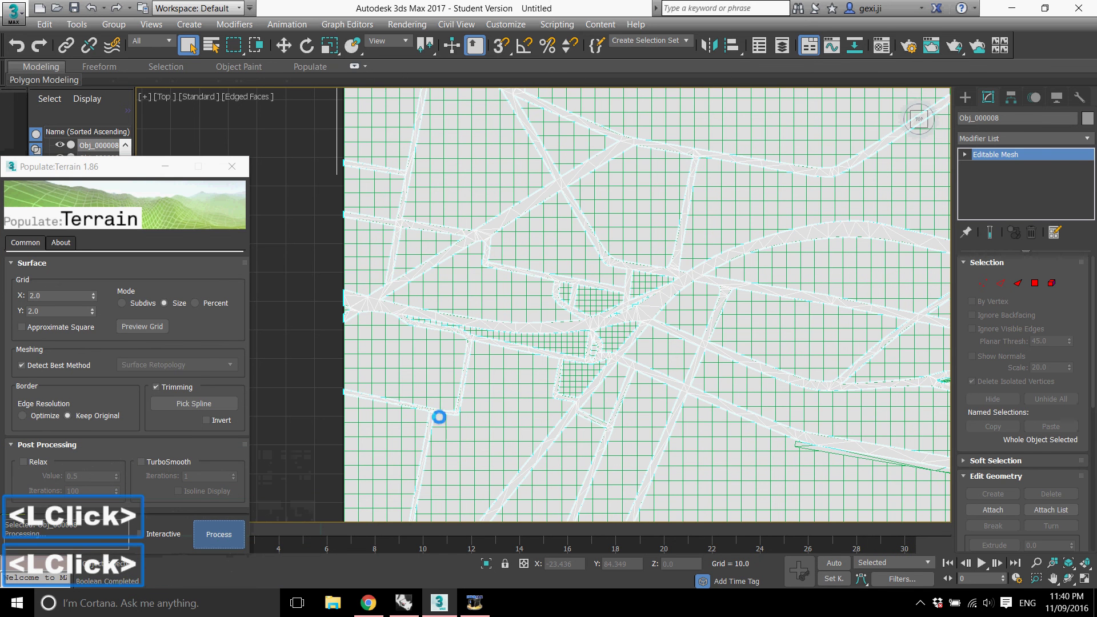
pyautogui.scroll(-3)
pyautogui.click(791, 396)
pyautogui.scroll(3)
pyautogui.click(712, 383)
pyautogui.click(219, 548)
# - Apply the 2.0 grid to the remaining road strips including Obj_000025
pyautogui.scroll(-3)
pyautogui.click(771, 373)
pyautogui.click(774, 369)
pyautogui.scroll(3)
pyautogui.click(228, 541)
pyautogui.scroll(-3)
pyautogui.click(885, 461)
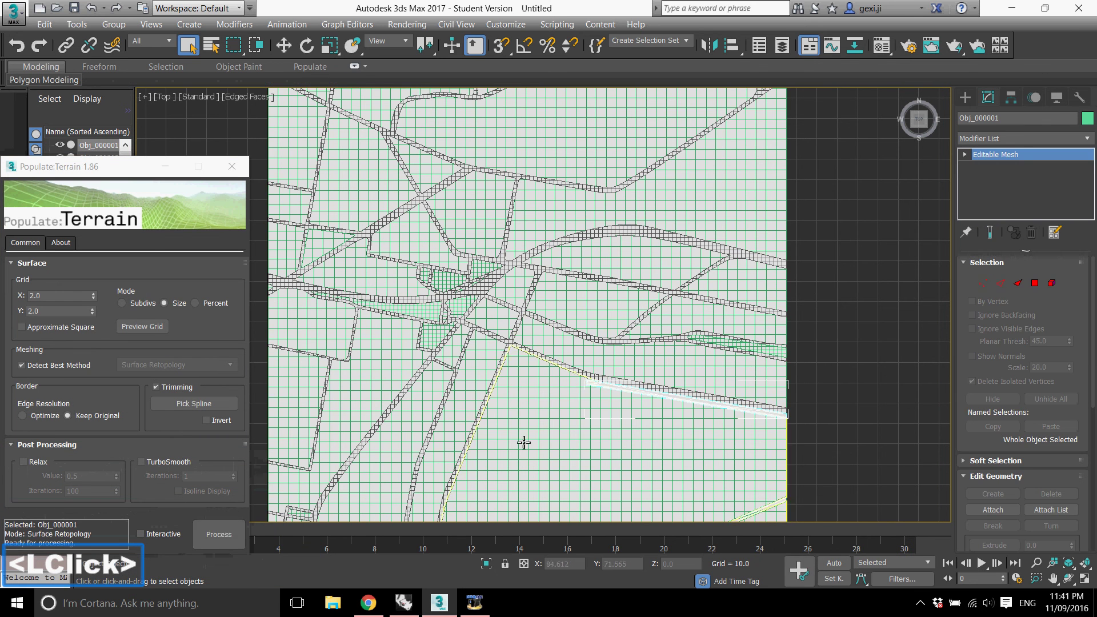
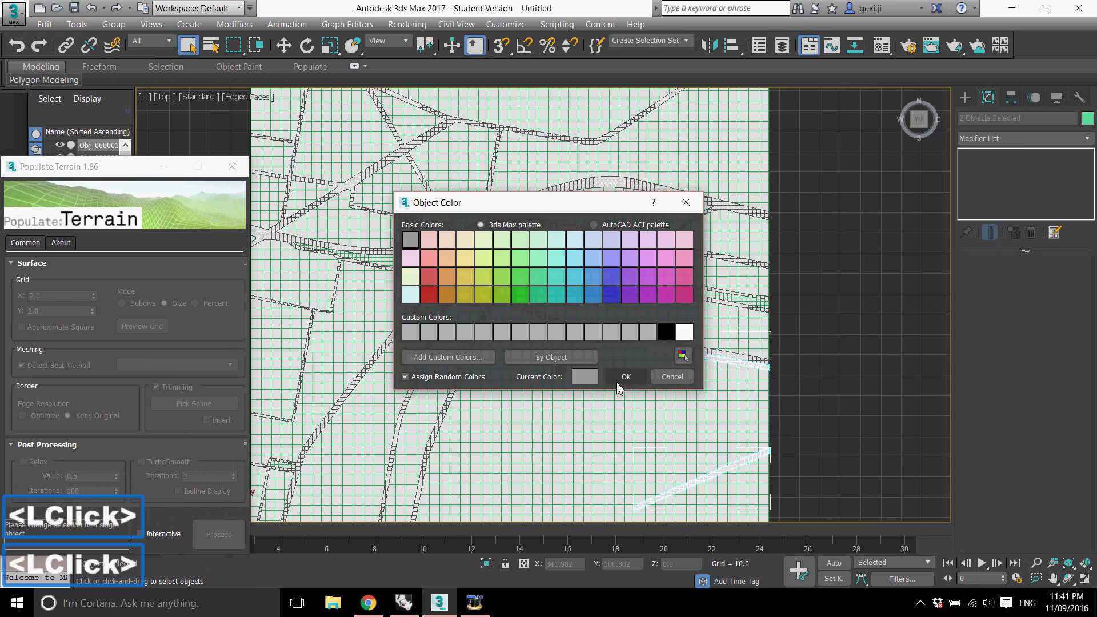
# - Colour the two road strips grey via Object Color and view the street map in Perspective
pyautogui.scroll(-3)
pyautogui.scroll(-3)
pyautogui.click(577, 391)
pyautogui.click(825, 336)
pyautogui.press('alt+w')
pyautogui.click(661, 399)
pyautogui.press('alt+w')
pyautogui.middleClick(718, 377)
pyautogui.click(609, 352)
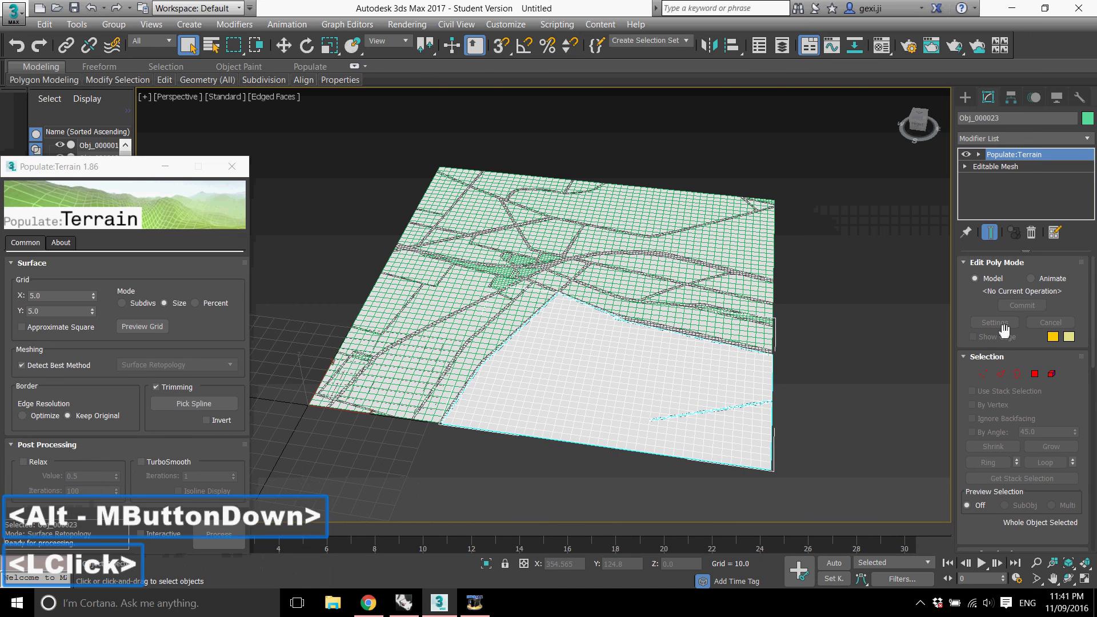
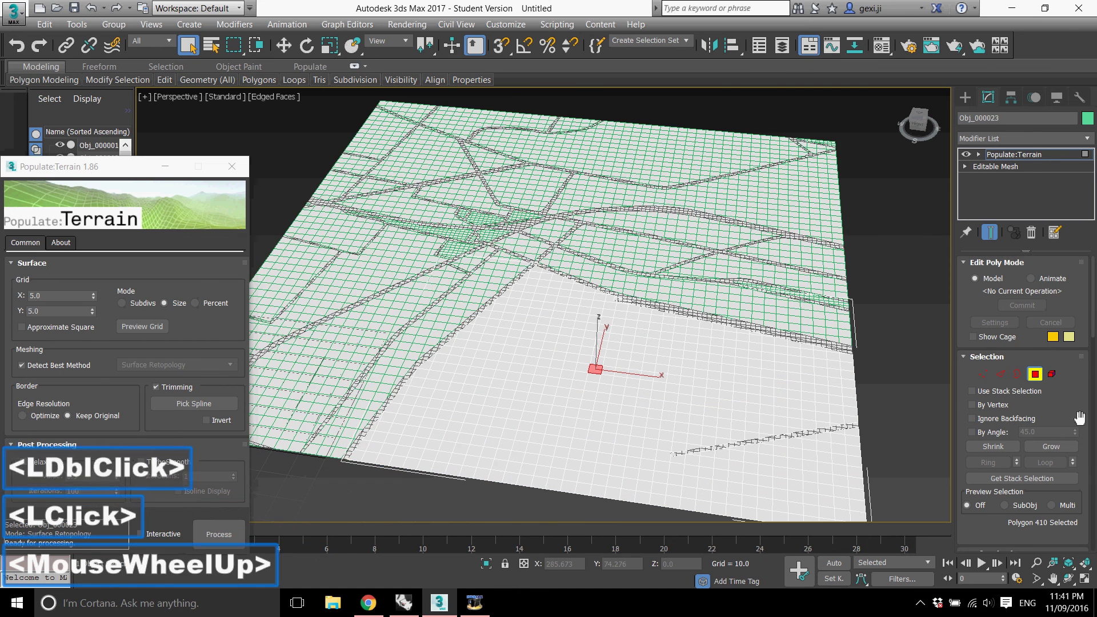
# - Add a Greeble modifier with default parameters to the large lower-right block Obj_000023
pyautogui.click(1048, 374)
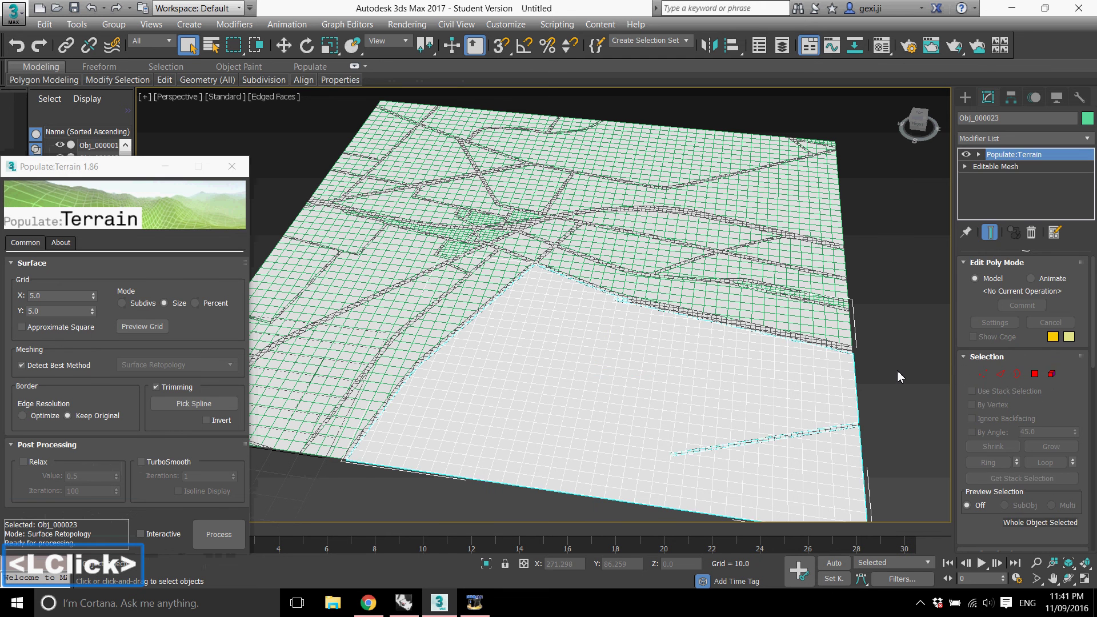
pyautogui.click(1047, 142)
pyautogui.press('g')
pyautogui.click(1029, 156)
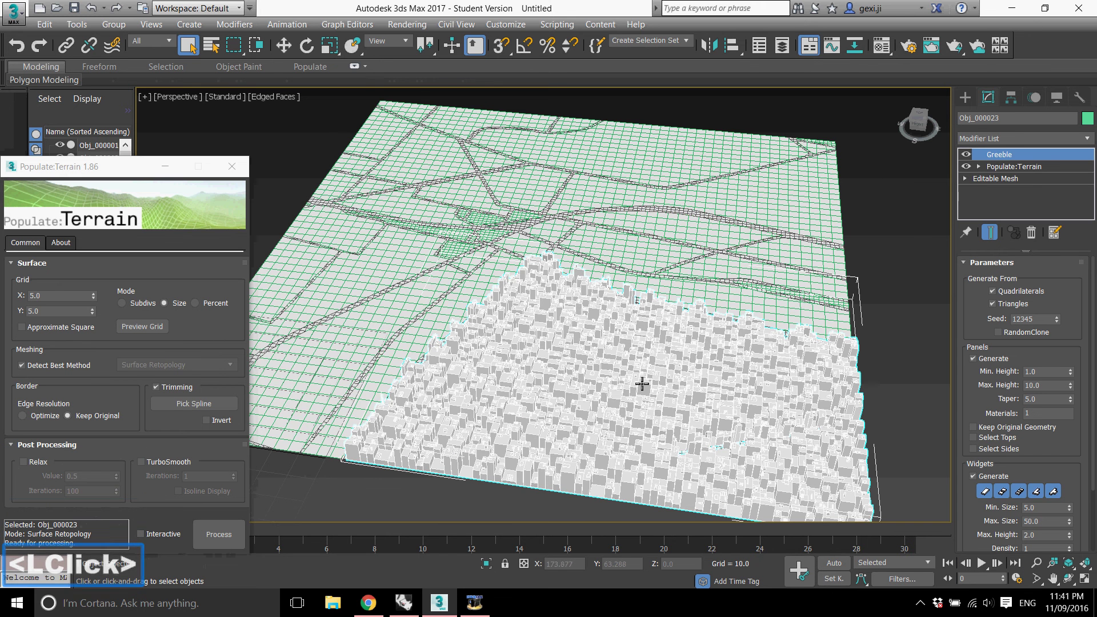
pyautogui.click(242, 175)
pyautogui.middleClick(540, 323)
pyautogui.scroll(-3)
# - Add Greeble to the neighbouring city blocks one after another
pyautogui.click(824, 256)
pyautogui.scroll(3)
pyautogui.click(656, 251)
pyautogui.click(1019, 139)
pyautogui.press('g')
pyautogui.press('g')
pyautogui.click(1014, 154)
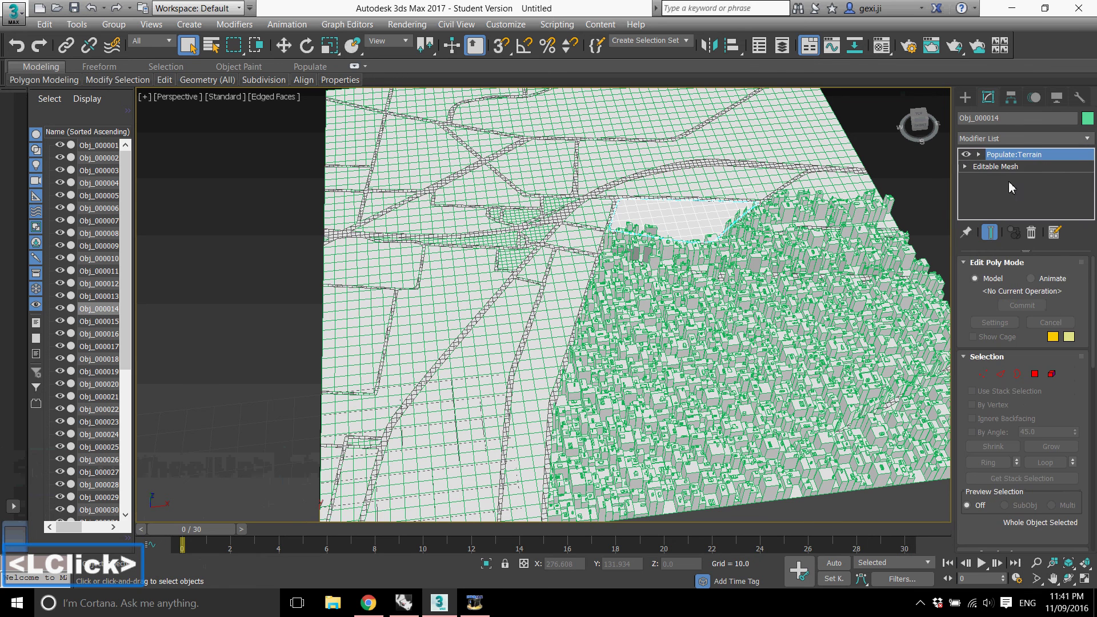
pyautogui.press('g')
pyautogui.click(984, 153)
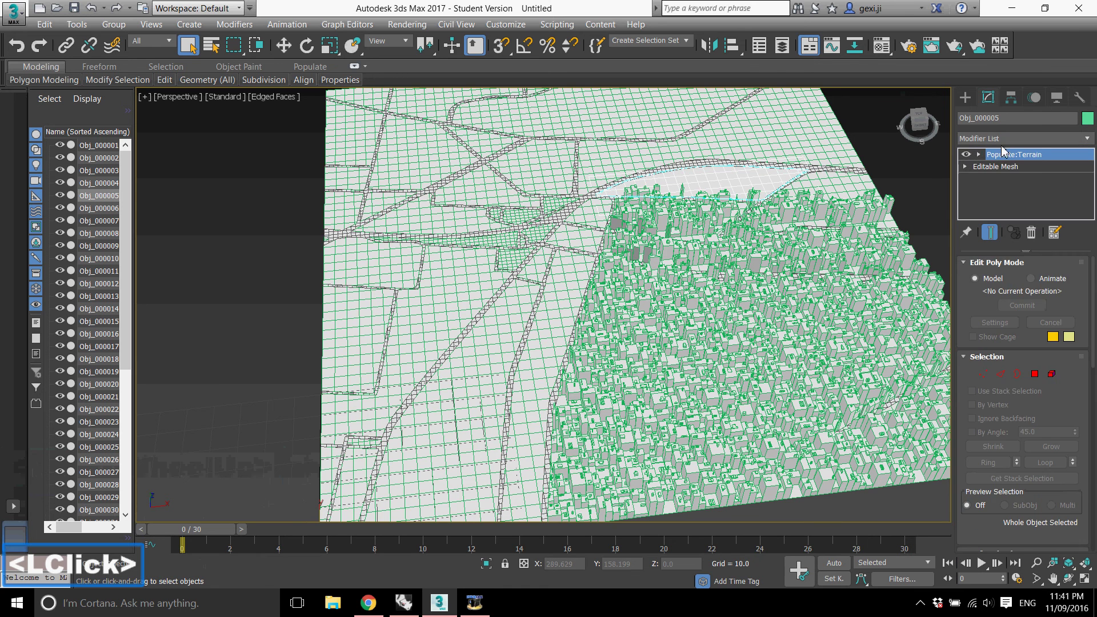
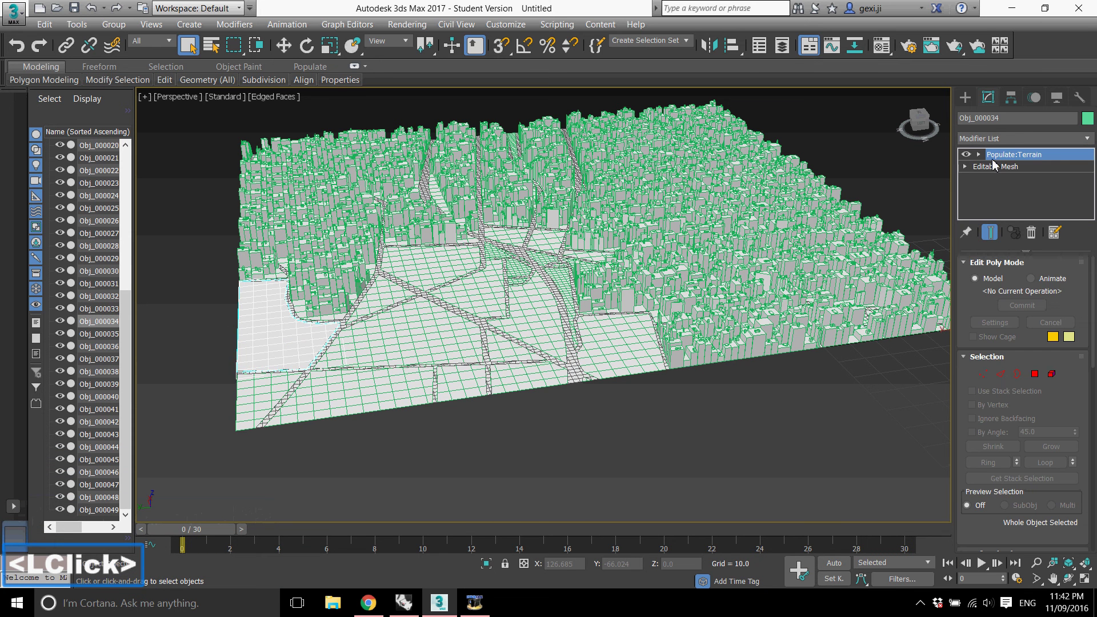
# - Greeble more empty blocks such as Obj_000018 and Obj_000013, panning across the map
pyautogui.click(1007, 149)
pyautogui.press('g')
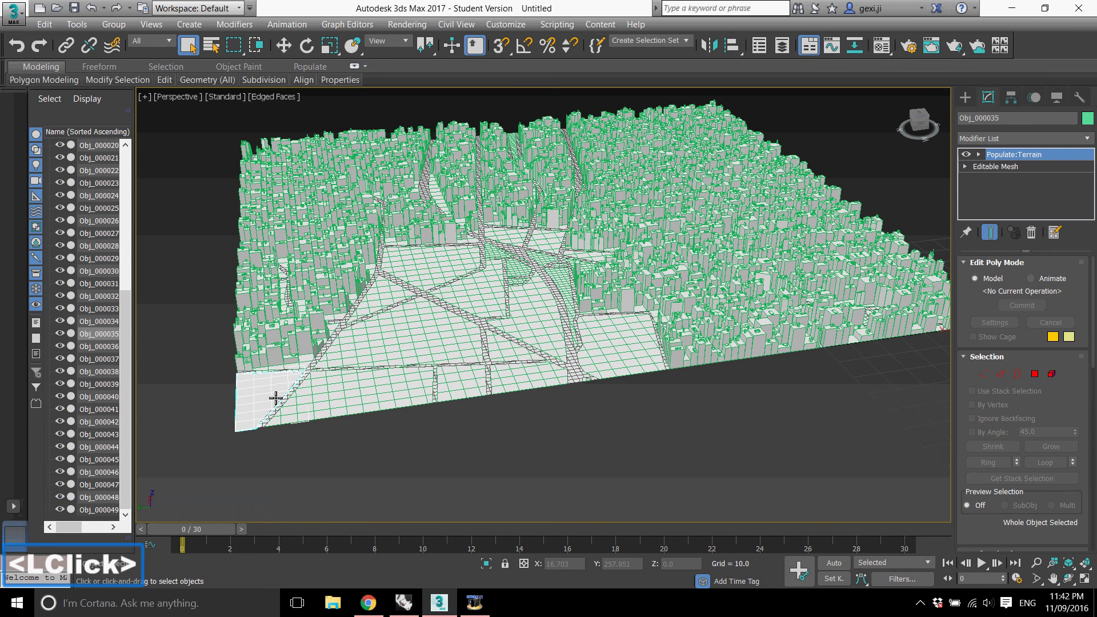
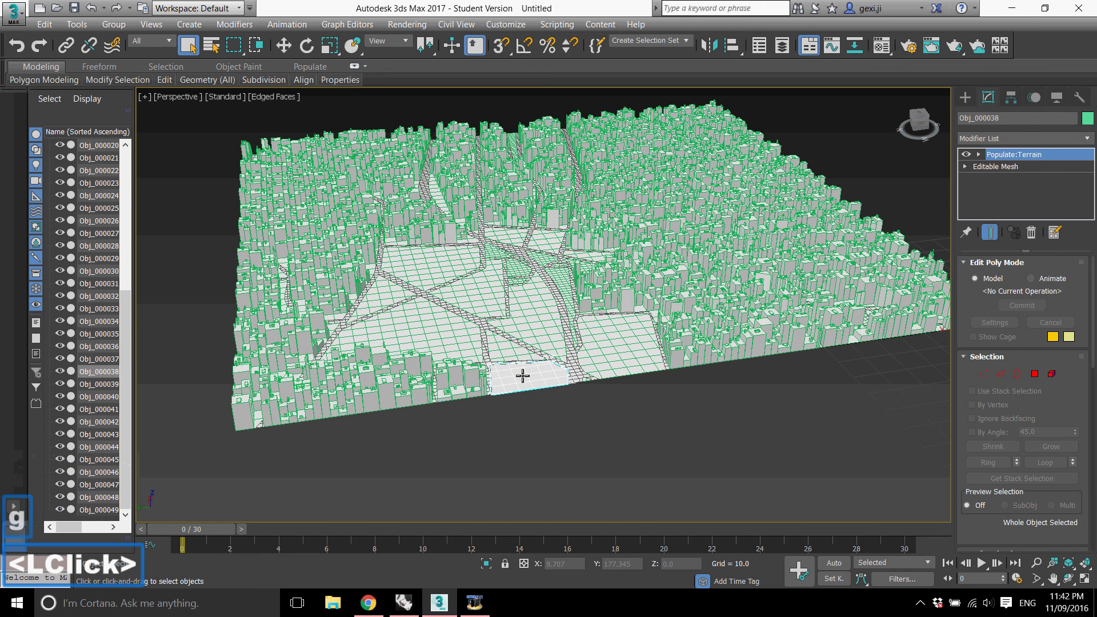
pyautogui.write('<LClick>g')
pyautogui.click(1029, 157)
pyautogui.click(612, 337)
pyautogui.middleClick(1038, 147)
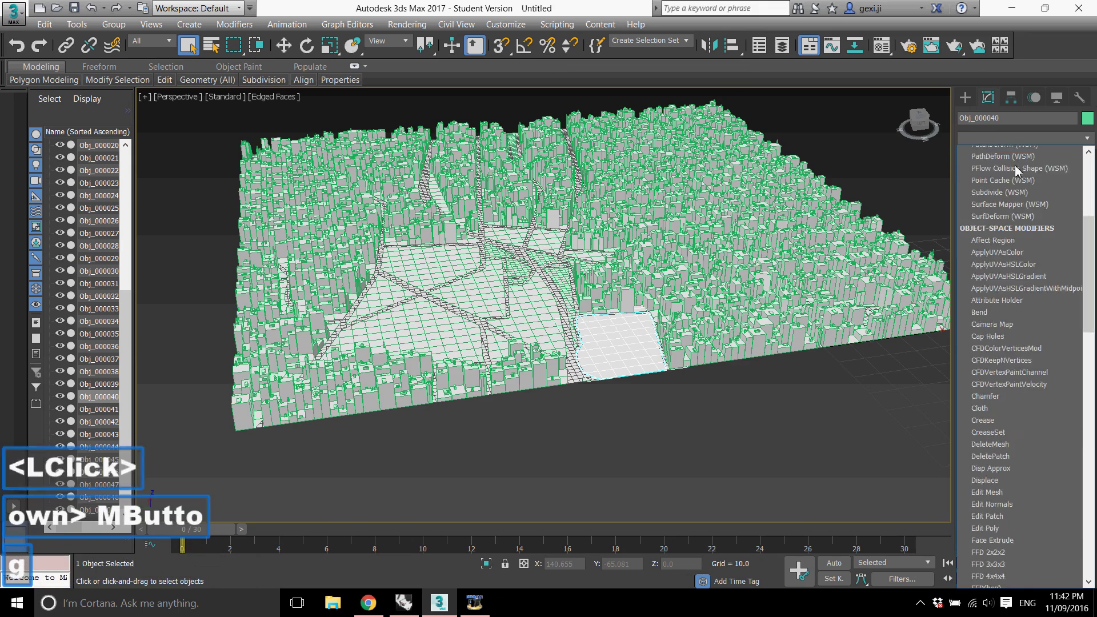
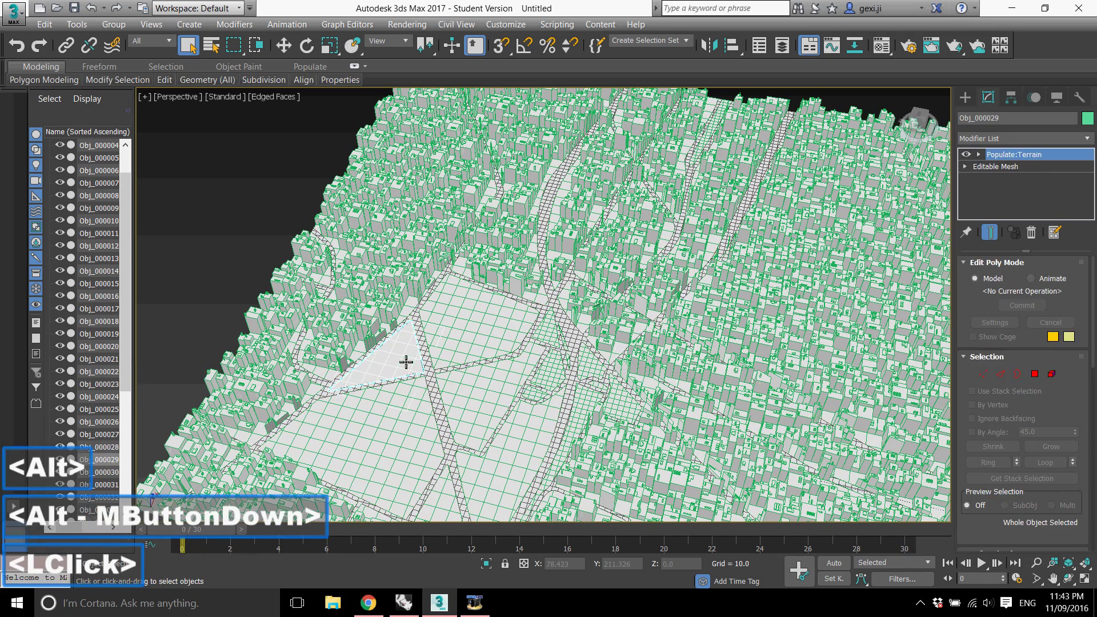
pyautogui.click(1007, 161)
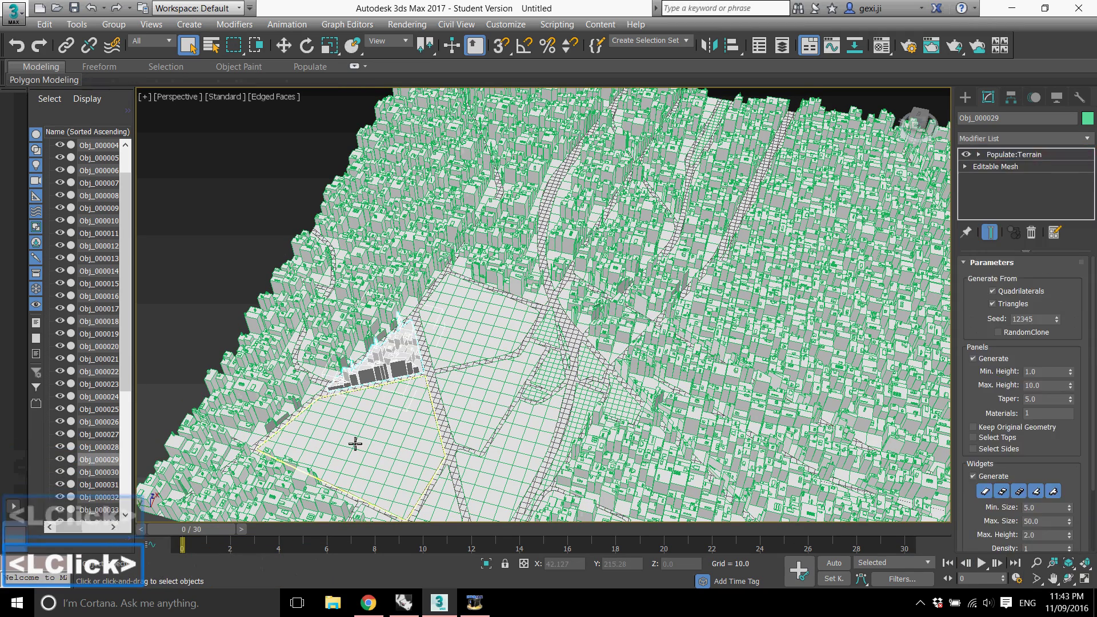
# - Greeble another flat patch, then pick the faces beside the streets in Polygon mode
pyautogui.press('g')
pyautogui.click(1008, 157)
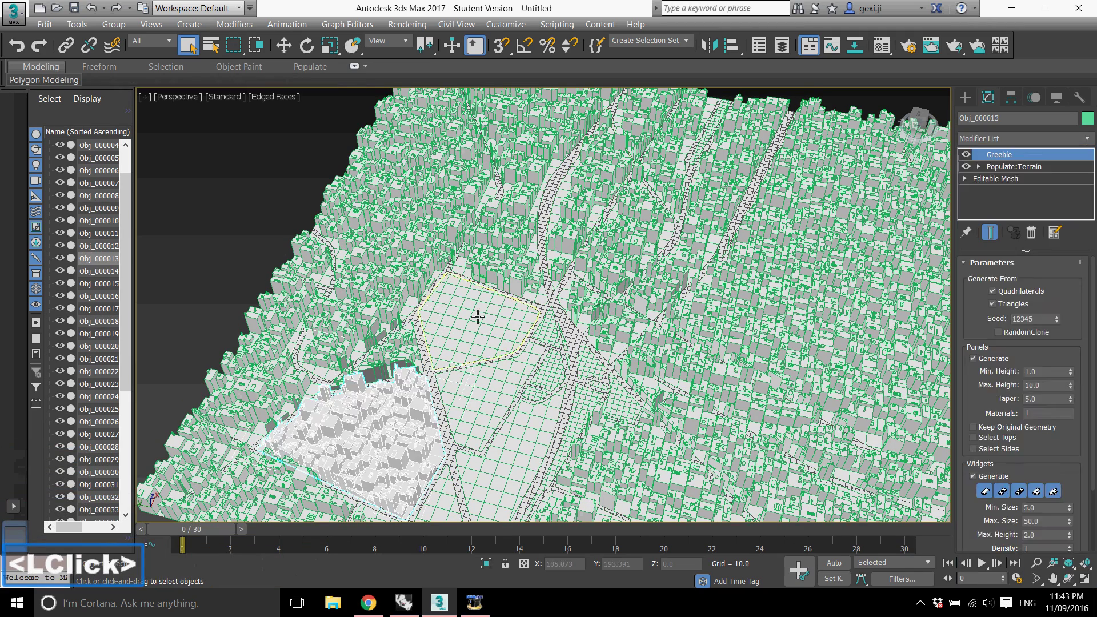
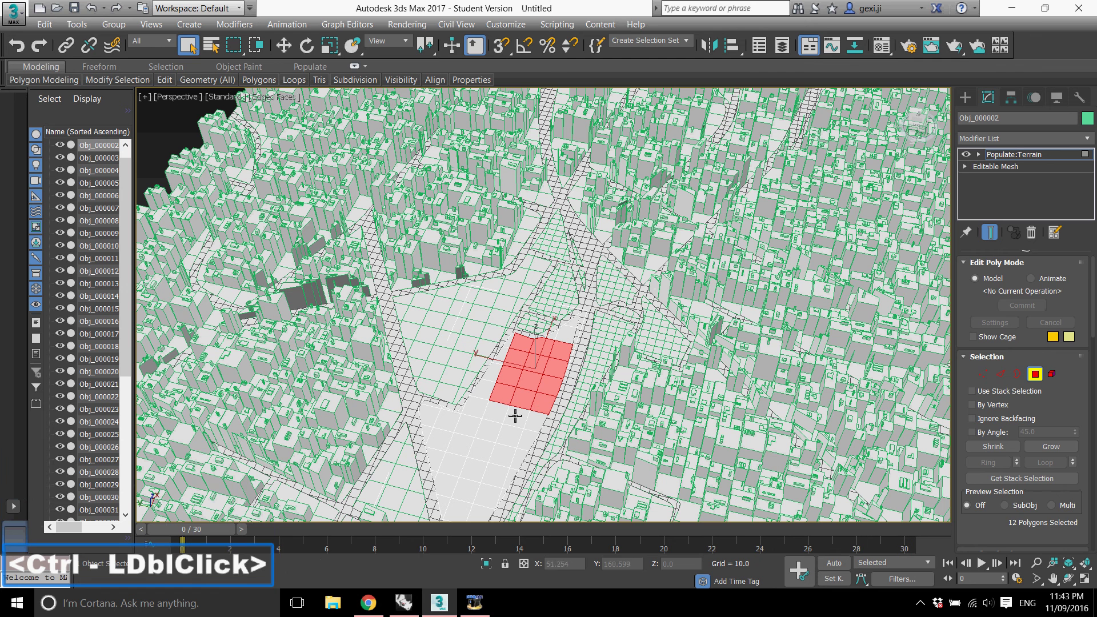
pyautogui.click(502, 412)
pyautogui.doubleClick(519, 415)
pyautogui.click(536, 420)
pyautogui.middleClick(536, 419)
pyautogui.scroll(-3)
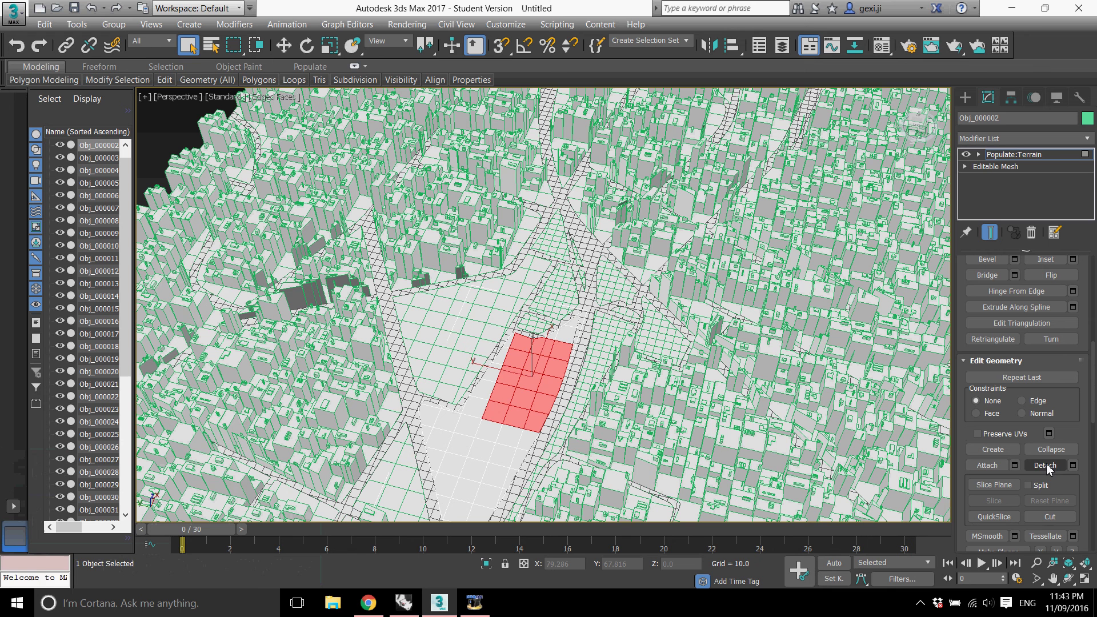
# - Detach the chosen faces into their own separate object and confirm
pyautogui.click(1050, 471)
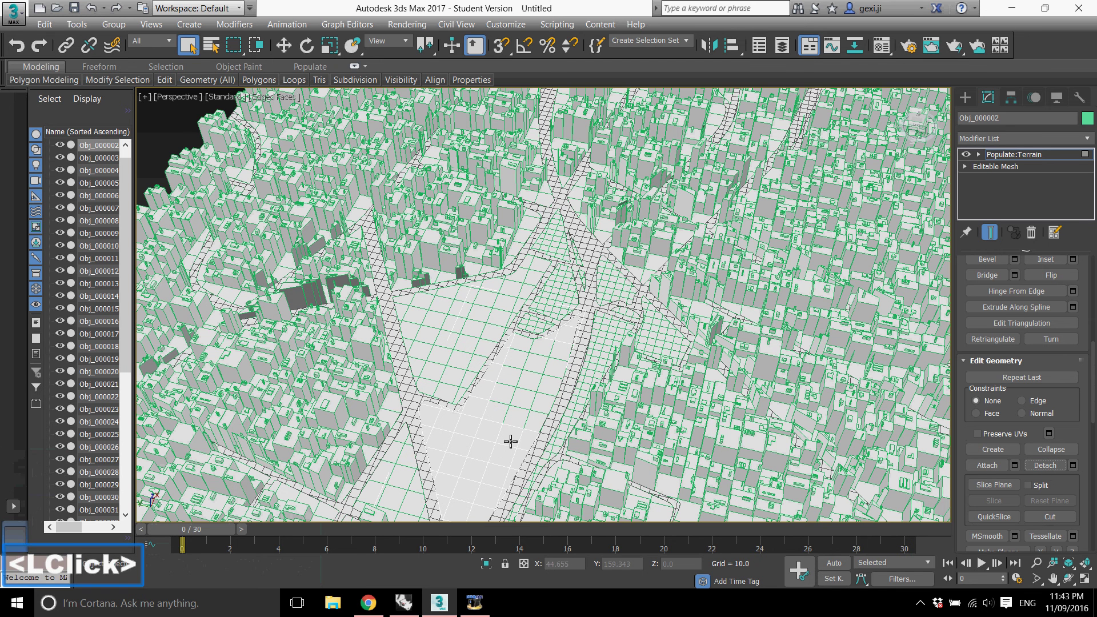
pyautogui.click(483, 461)
pyautogui.click(513, 445)
pyautogui.scroll(3)
pyautogui.click(1054, 375)
pyautogui.click(529, 415)
pyautogui.doubleClick(517, 427)
# - Switch to Element mode, pick the detached patch and give it a Greeble modifier
pyautogui.click(491, 440)
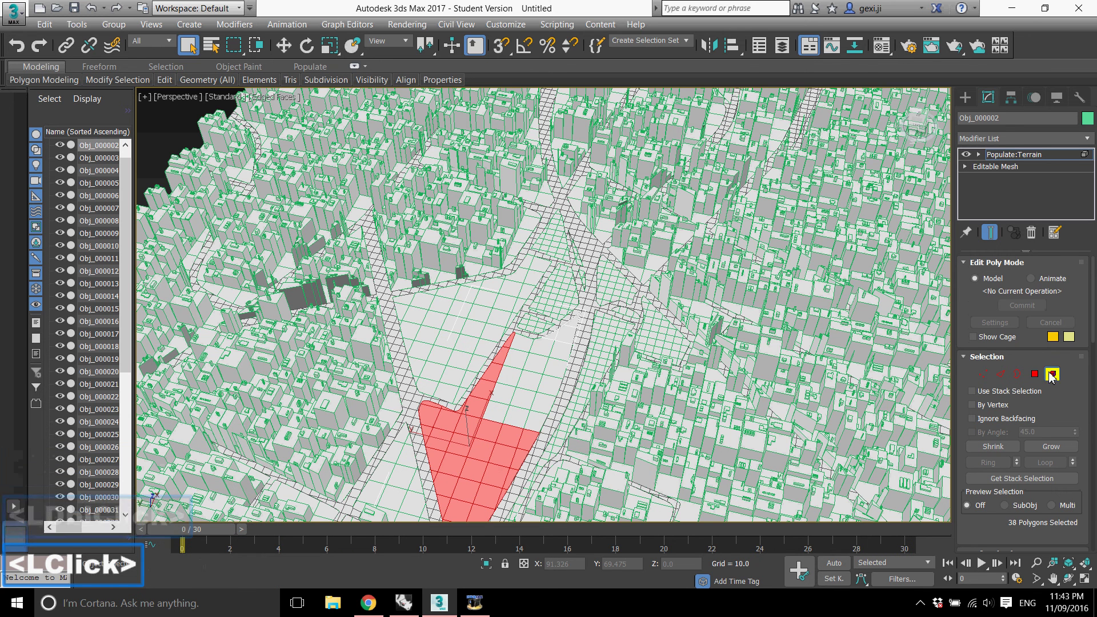
pyautogui.click(536, 387)
pyautogui.scroll(-3)
pyautogui.scroll(3)
pyautogui.click(1046, 144)
pyautogui.press('g')
pyautogui.click(1029, 158)
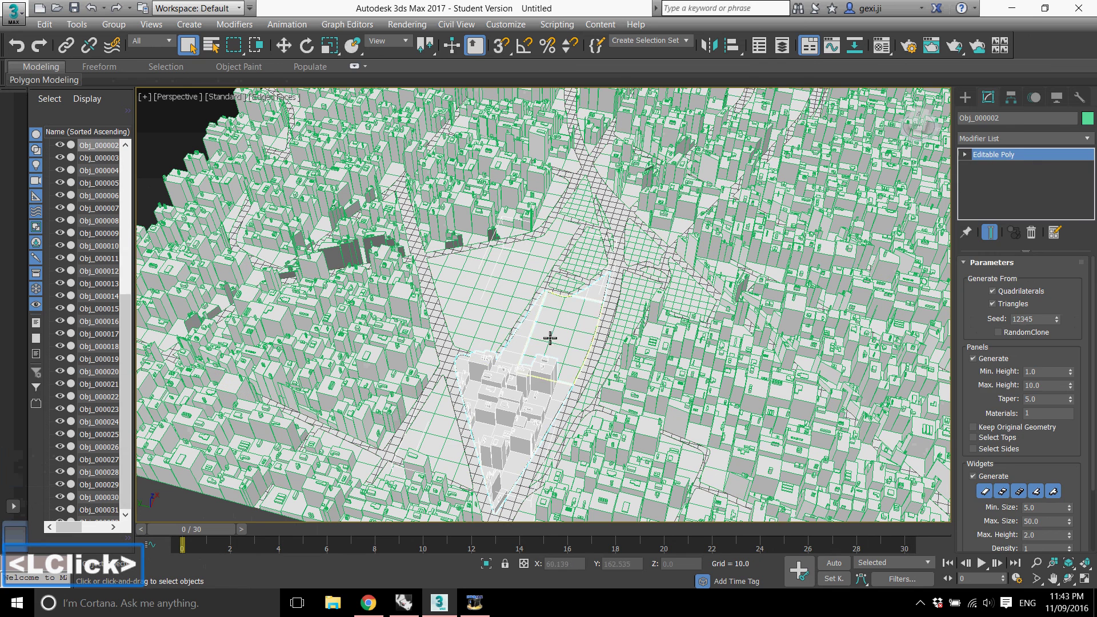
pyautogui.click(1010, 147)
# - Greeble the detached patch and central blocks, raising Panels Max. Height (62.3, 21.0) for taller towers
pyautogui.press('g')
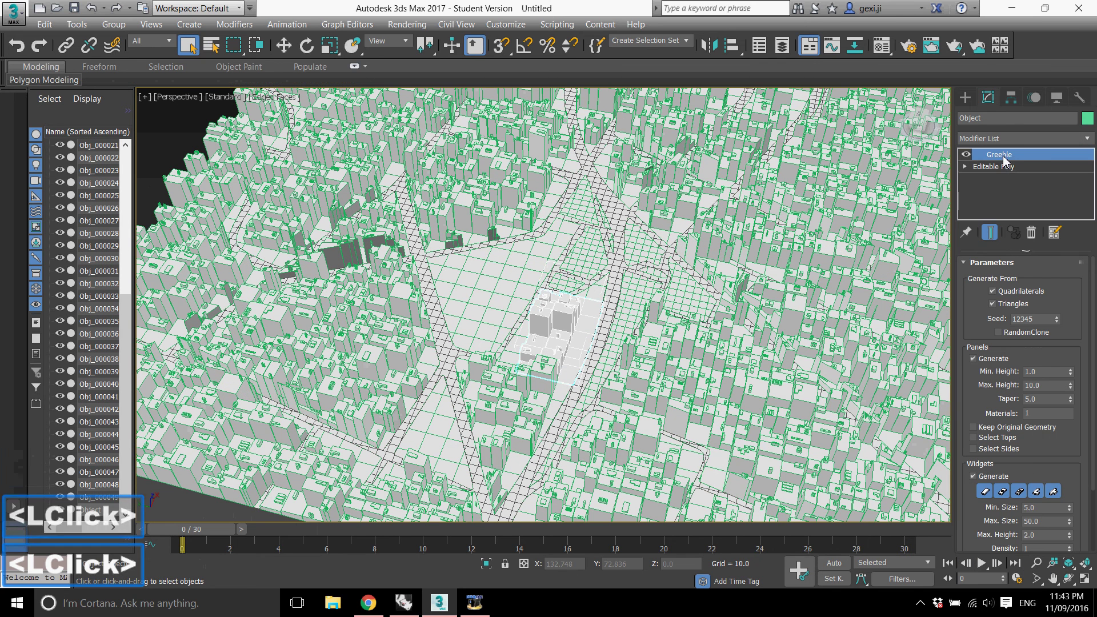
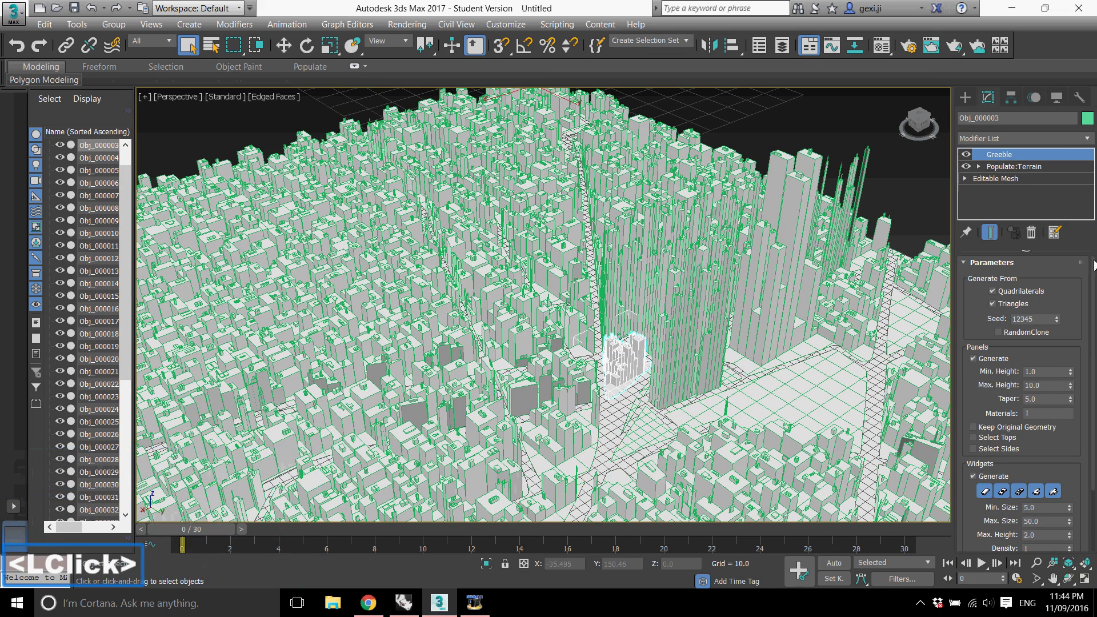
pyautogui.click(1073, 388)
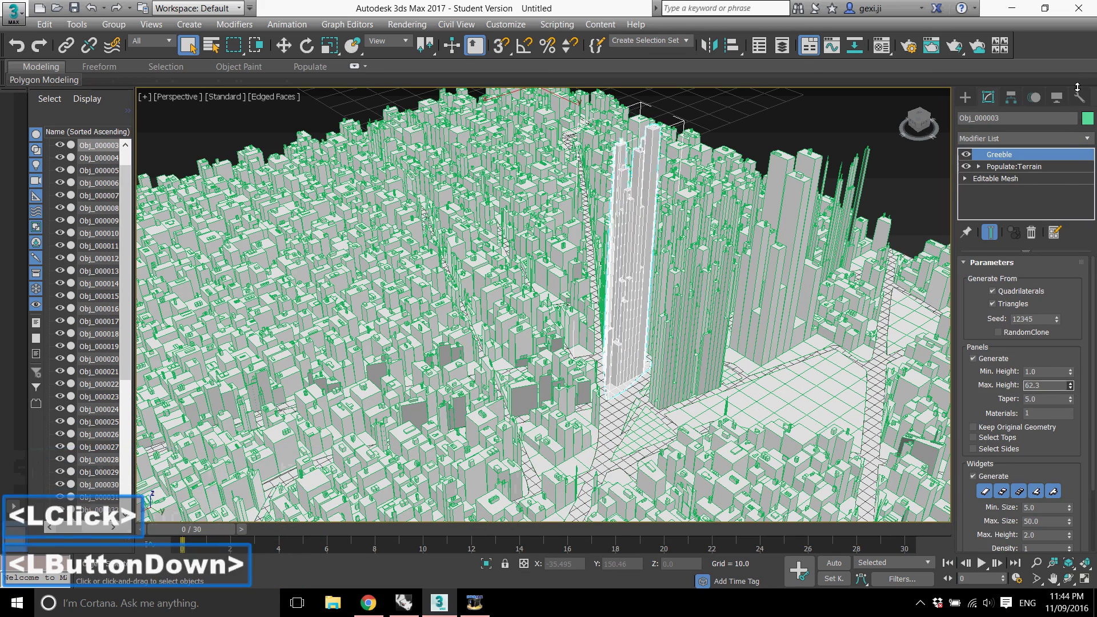
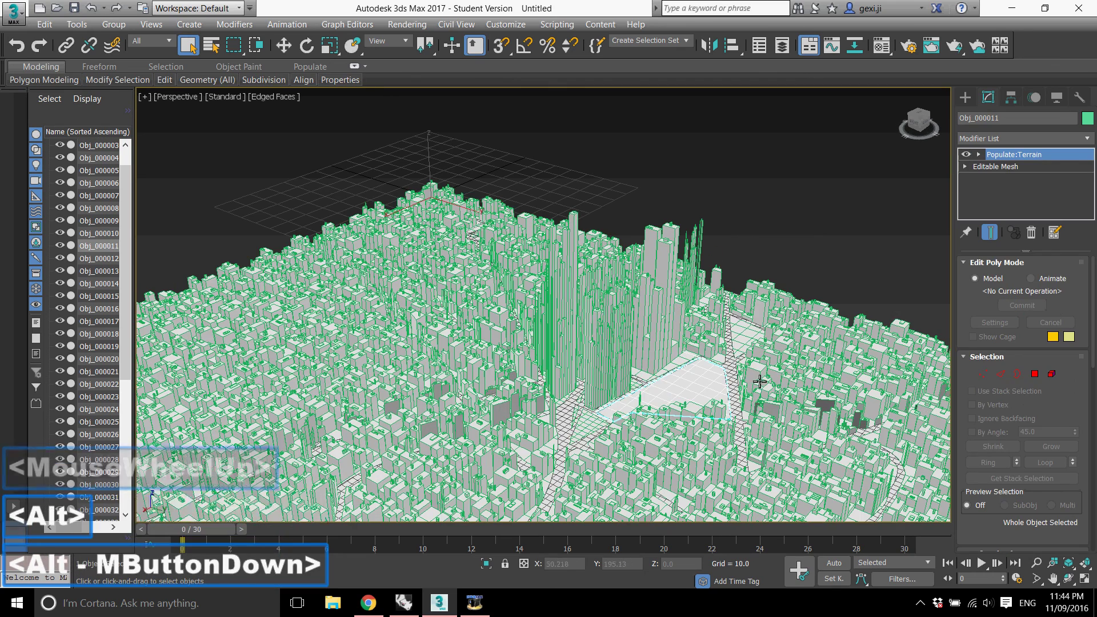
pyautogui.click(1018, 145)
pyautogui.press('g')
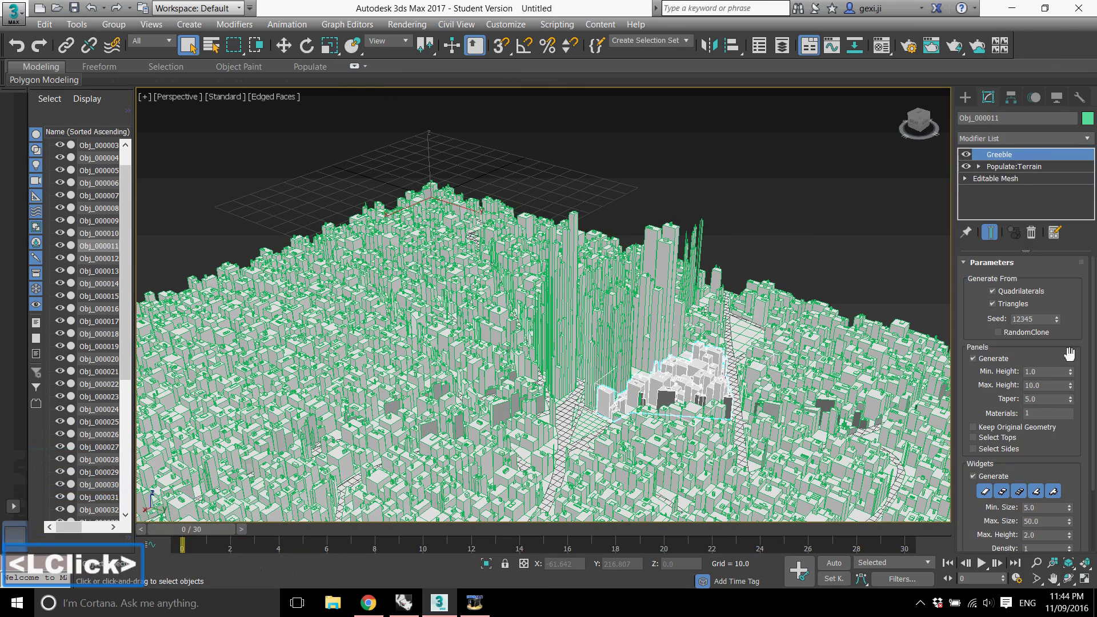
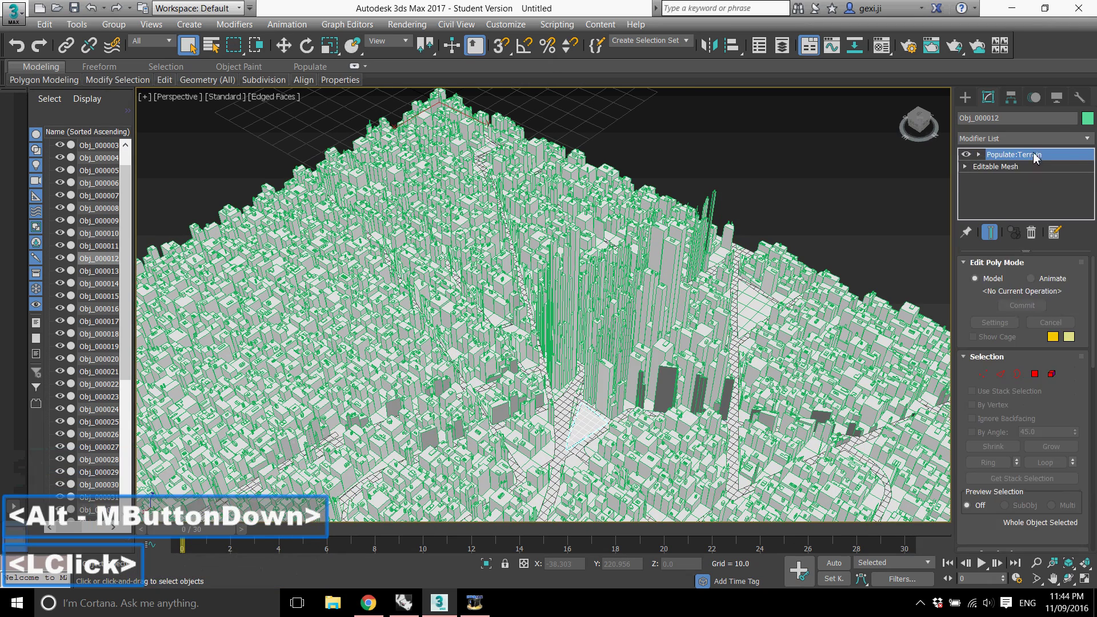
pyautogui.write('<LClick>g')
pyautogui.click(1036, 155)
pyautogui.click(1073, 374)
pyautogui.middleClick(614, 375)
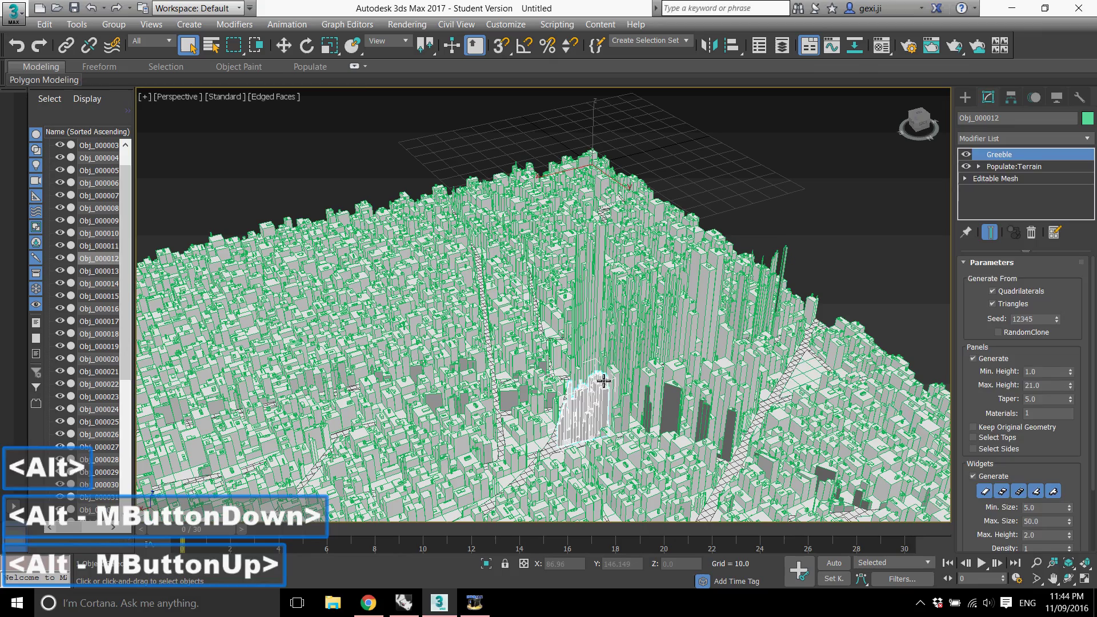
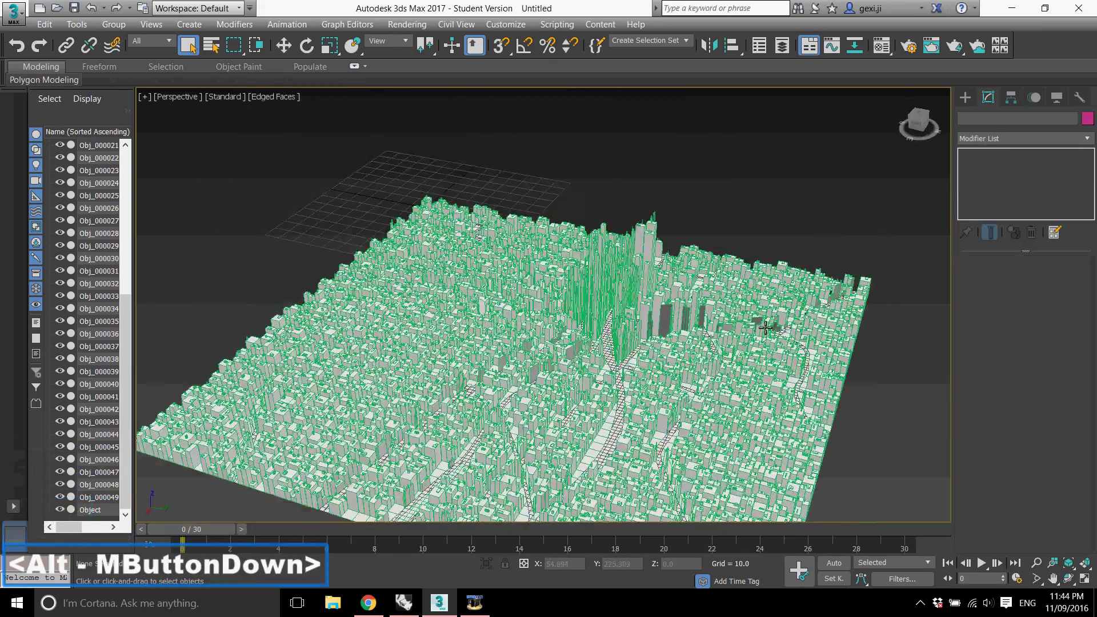
# - Switch the viewport to high-quality shading and inspect the built-up street map
pyautogui.scroll(-3)
pyautogui.scroll(-3)
pyautogui.scroll(3)
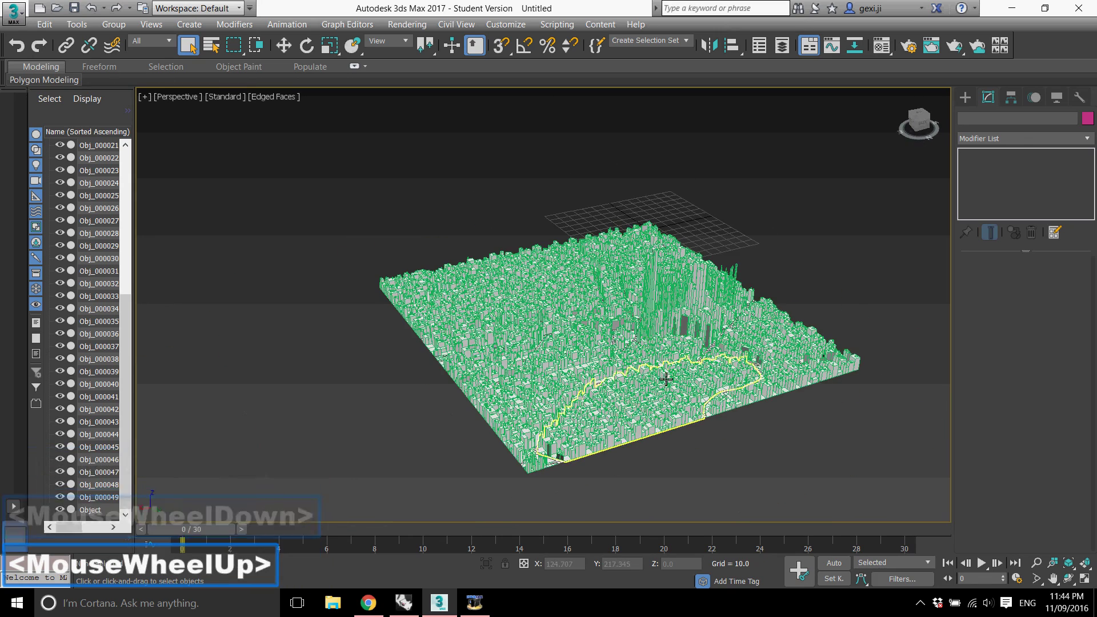
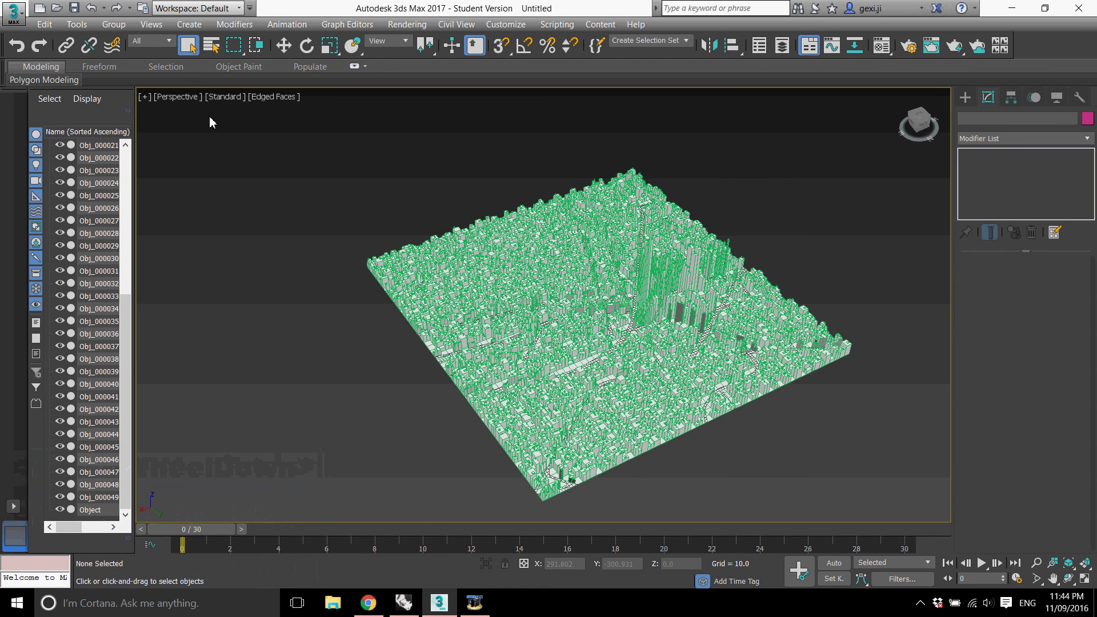
pyautogui.click(228, 103)
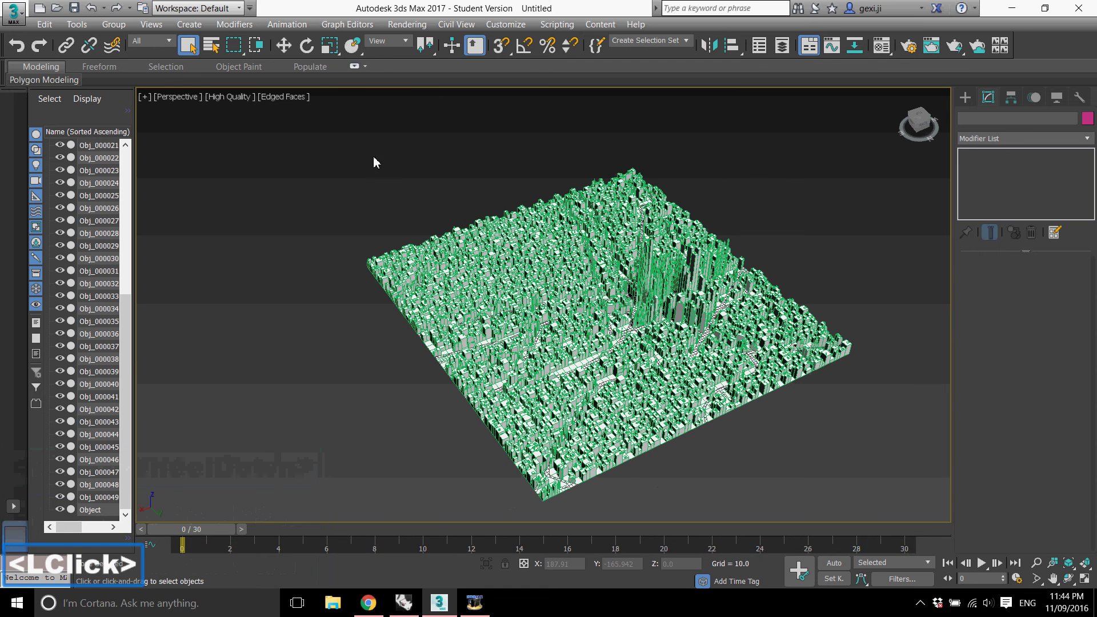
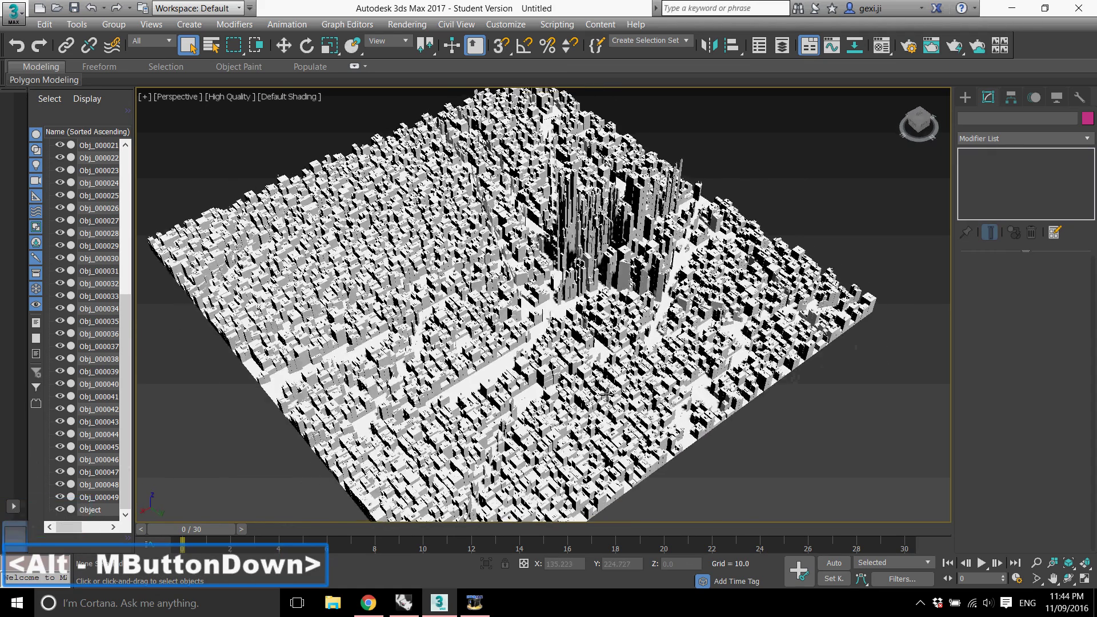
pyautogui.doubleClick(381, 349)
pyautogui.click(884, 53)
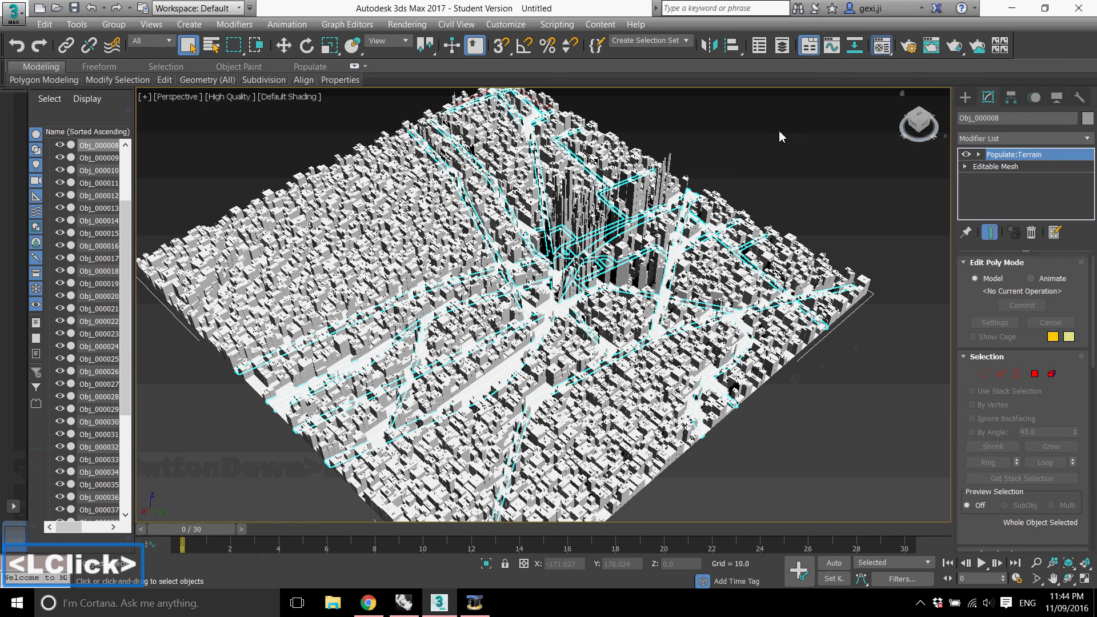
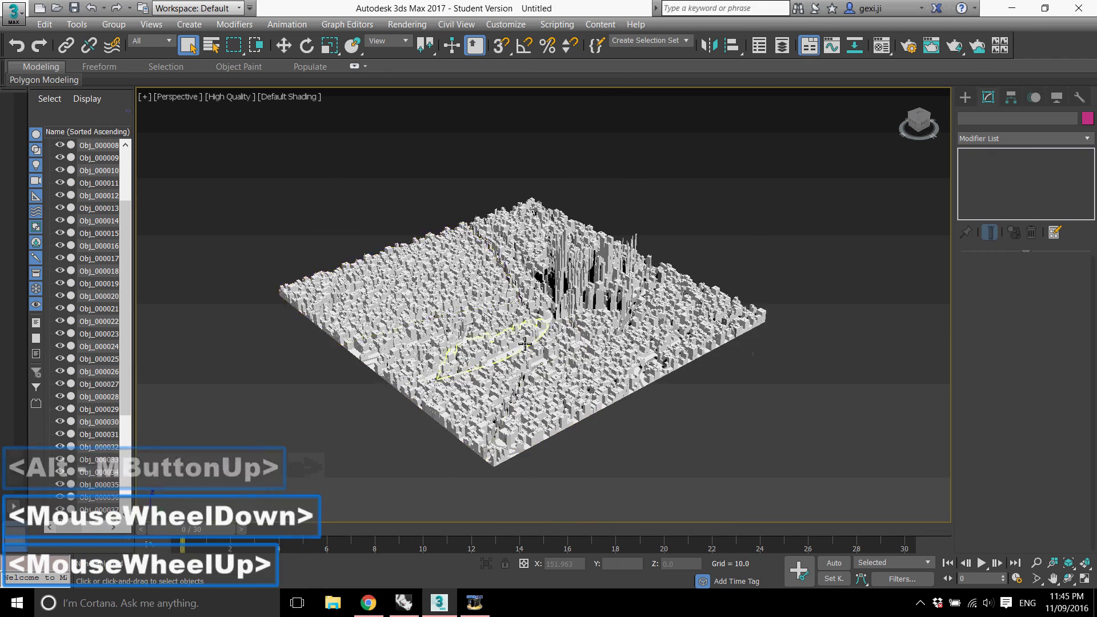
pyautogui.write('<m')
pyautogui.click(368, 196)
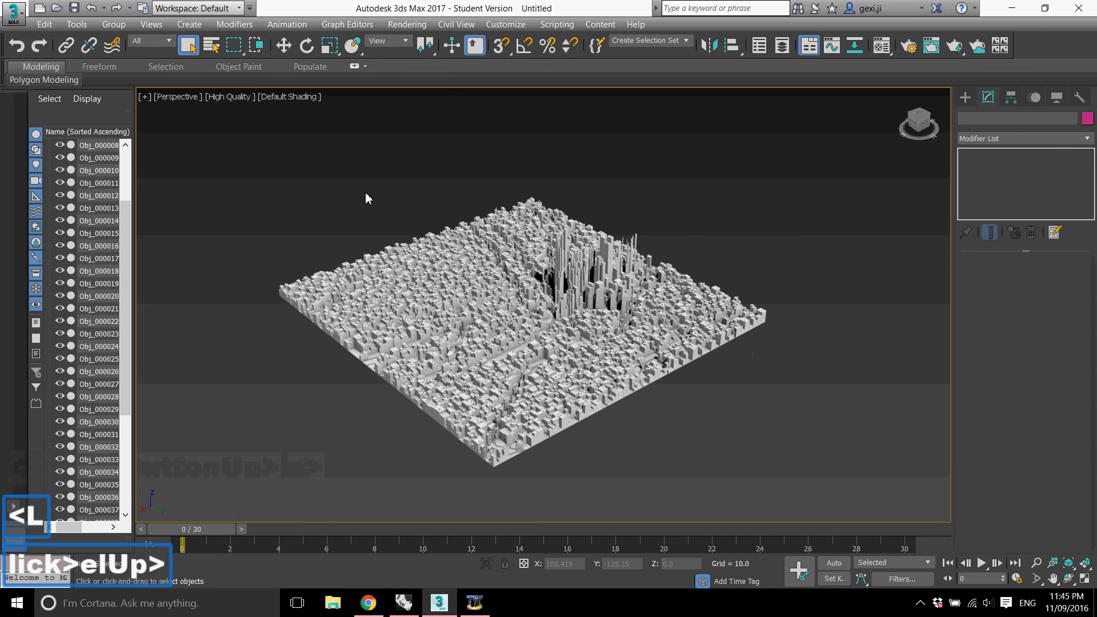
# - Restore the four-view layout (Alt+W) and show the Systems category in the Create panel
pyautogui.press('alt+w')
pyautogui.click(463, 414)
pyautogui.scroll(-3)
pyautogui.scroll(3)
pyautogui.scroll(3)
pyautogui.click(974, 100)
# - Place a Daylight system compass and sun above the city and bring up its setup
pyautogui.click(1073, 124)
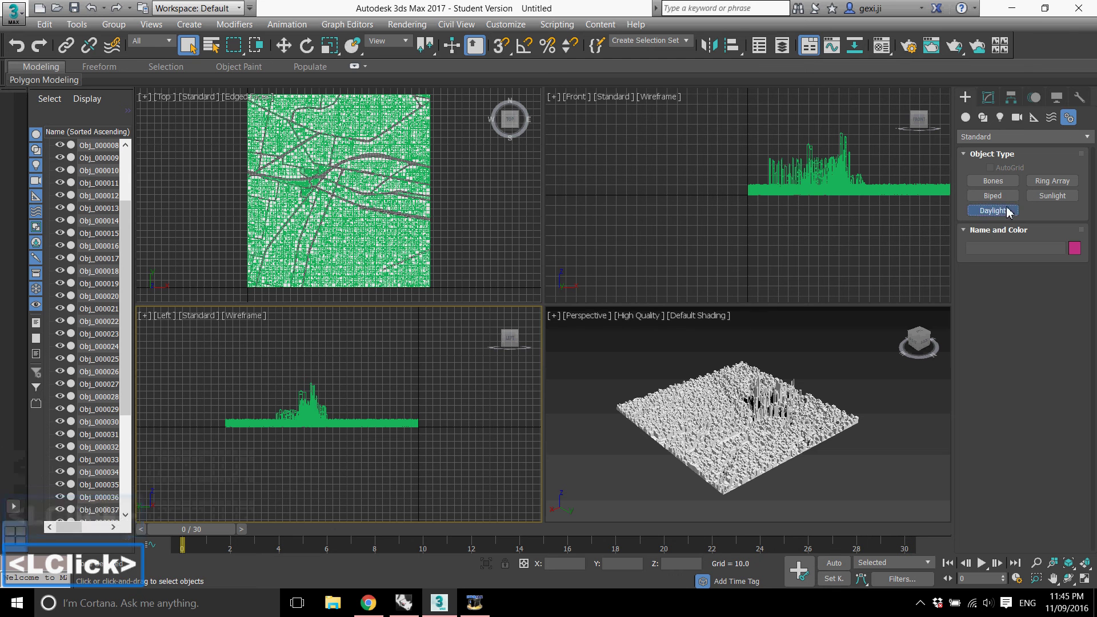
pyautogui.click(529, 345)
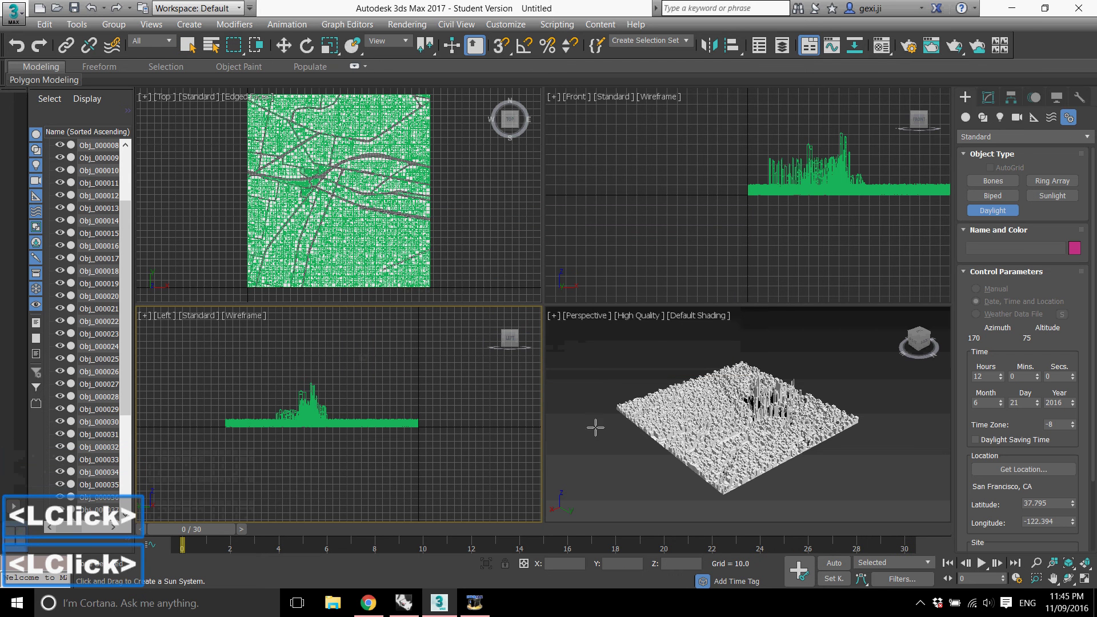
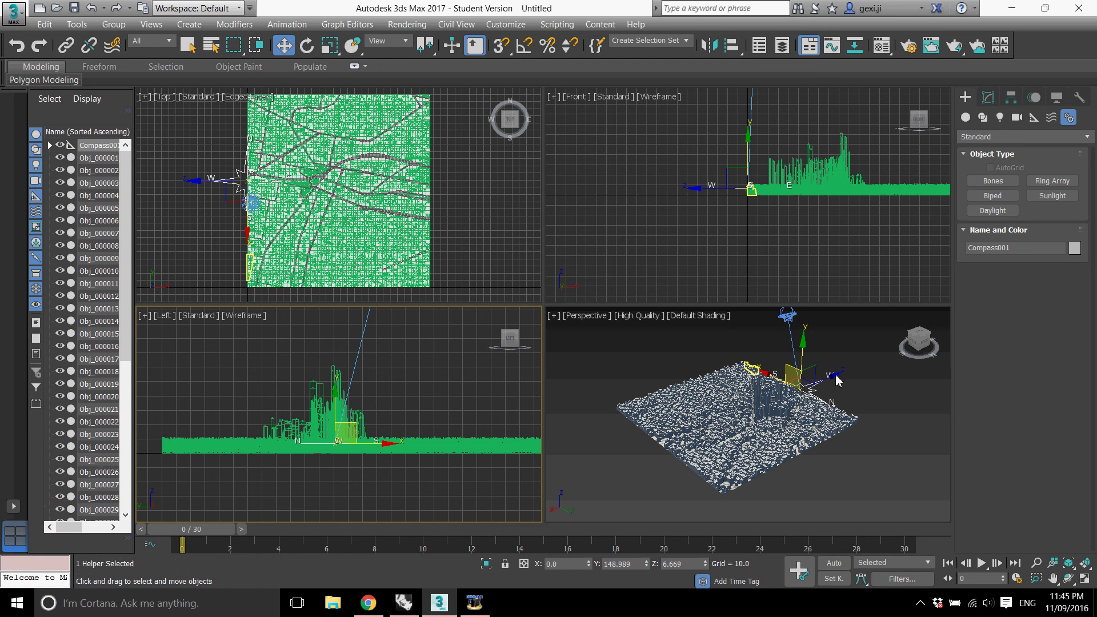
pyautogui.click(819, 384)
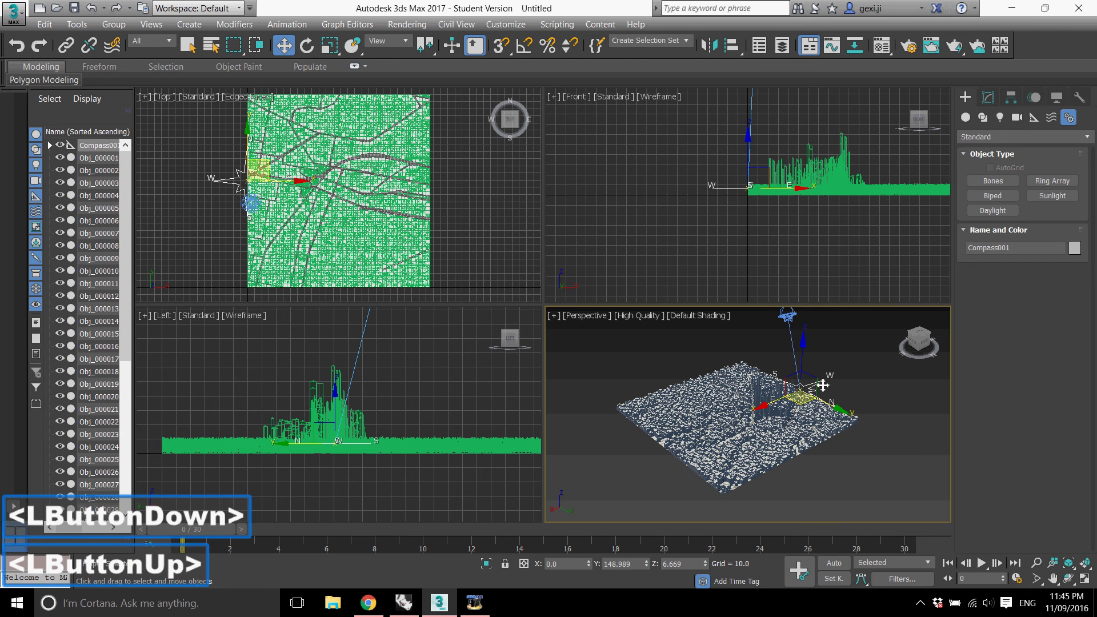
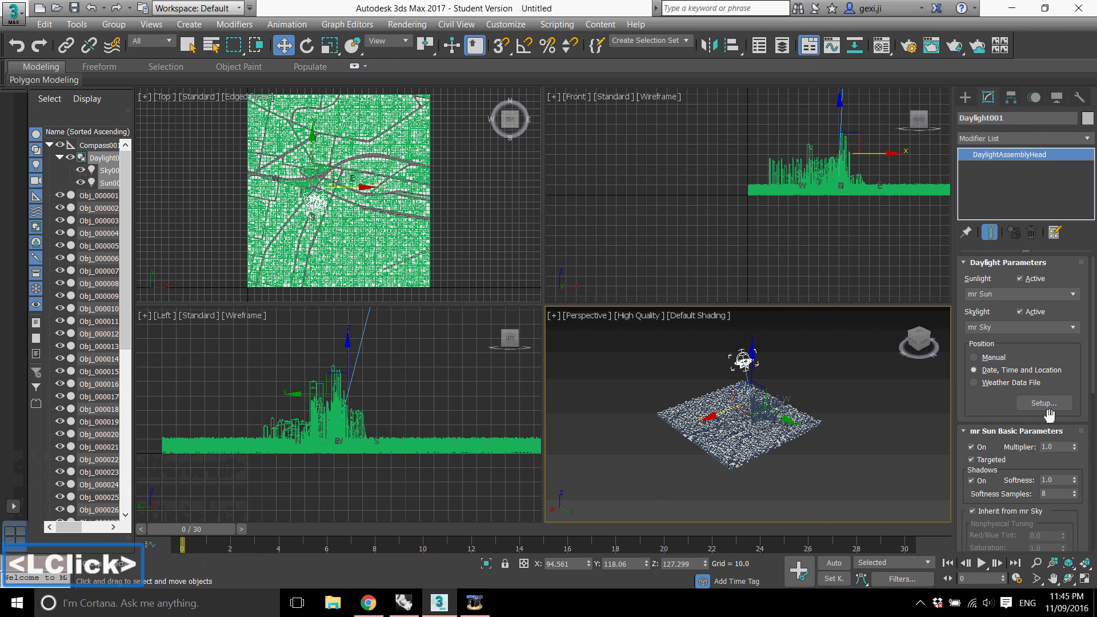
pyautogui.click(1052, 405)
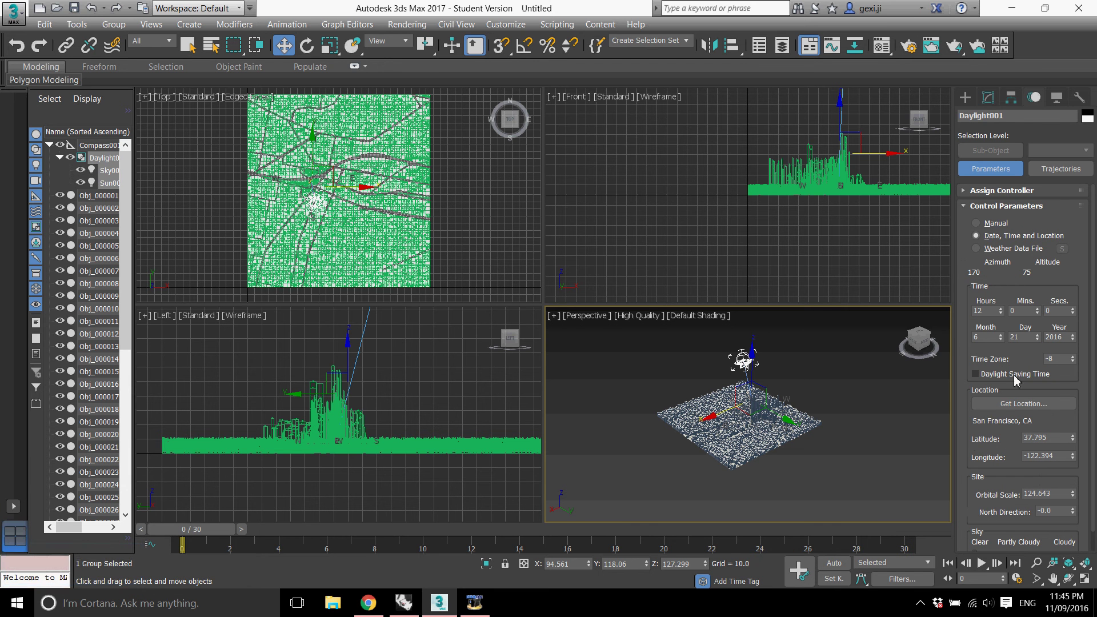
pyautogui.click(1024, 413)
# - Set the location to Melbourne, Australia and the date/time to 30 September 2016 at 12:59
pyautogui.click(556, 203)
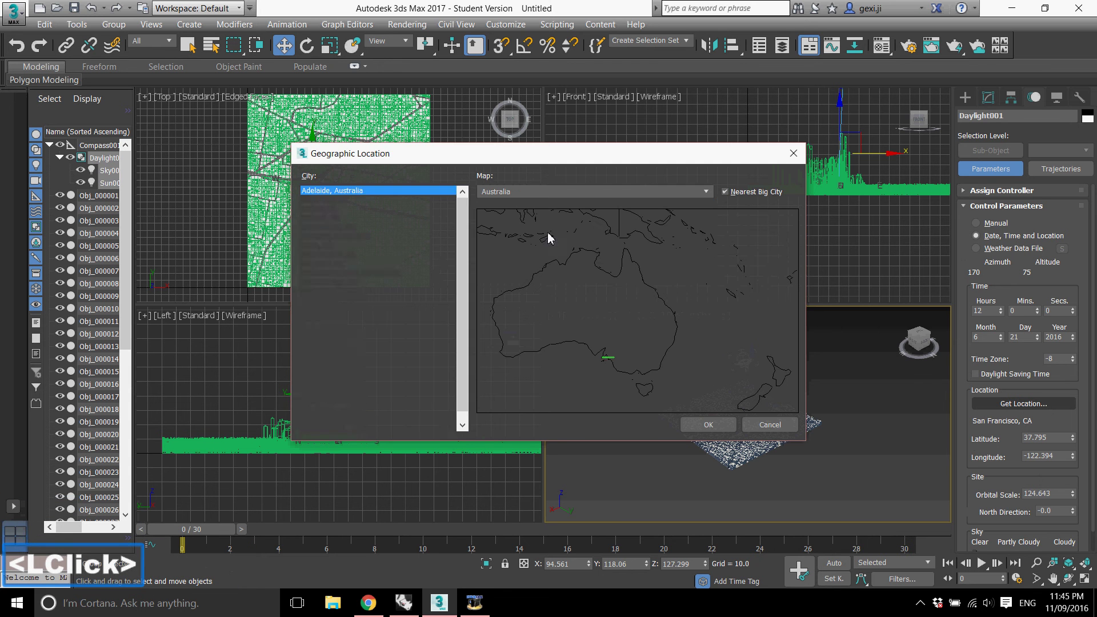
pyautogui.click(357, 378)
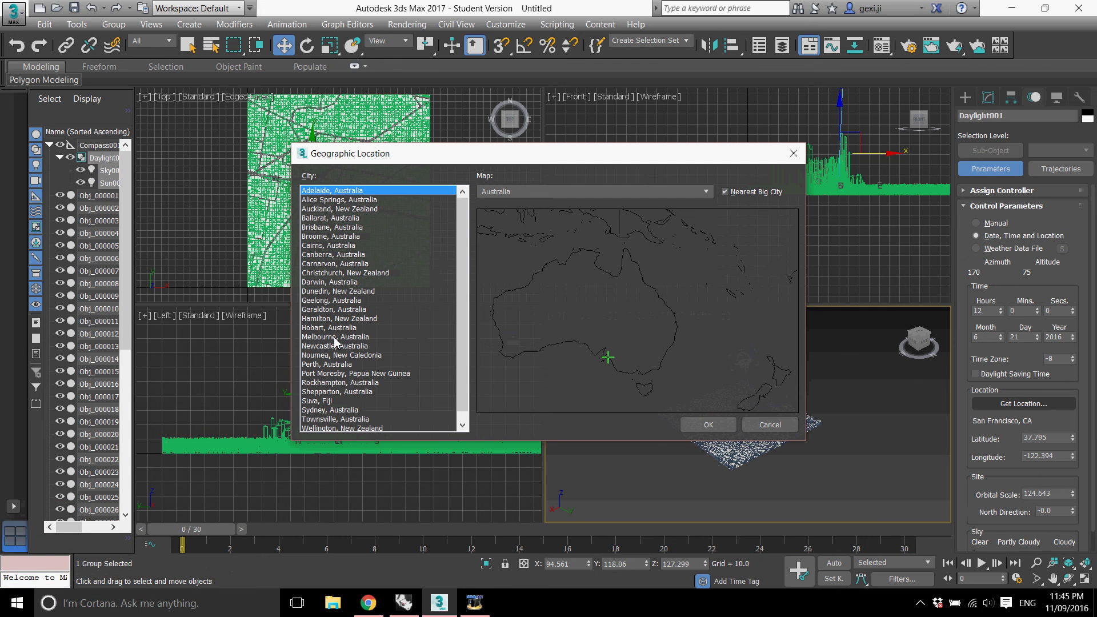
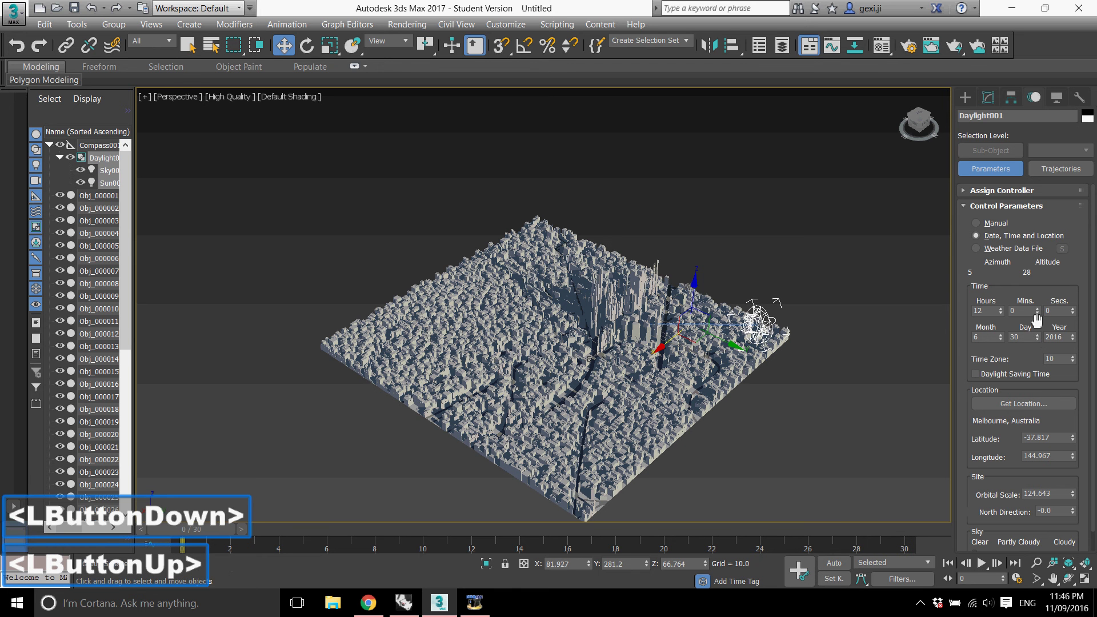
pyautogui.click(1005, 341)
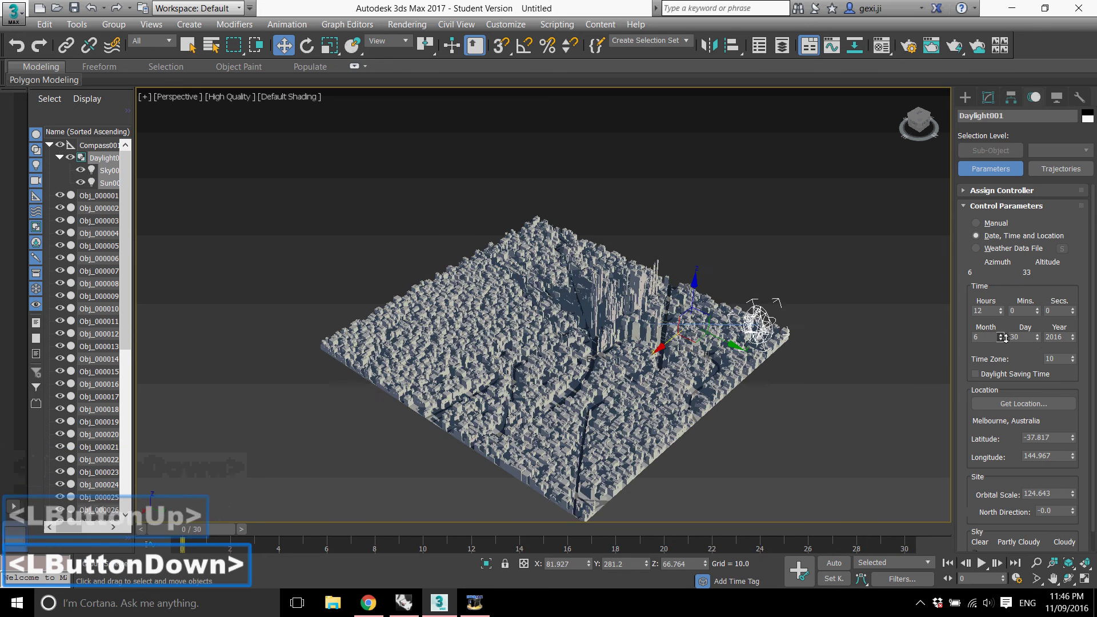
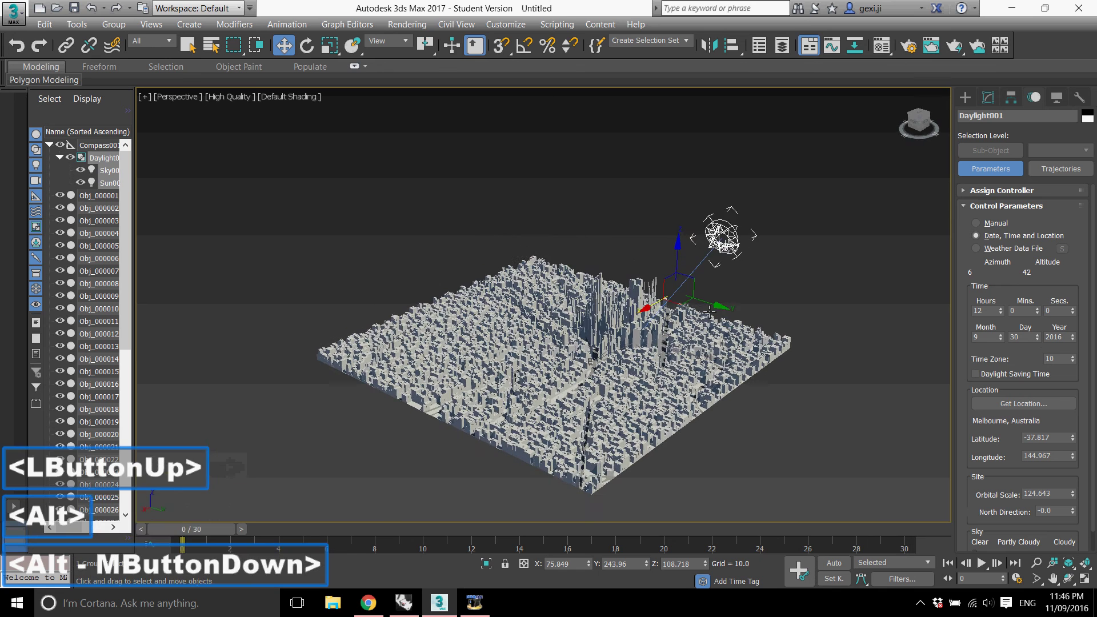
pyautogui.middleClick(1041, 313)
pyautogui.click(1042, 312)
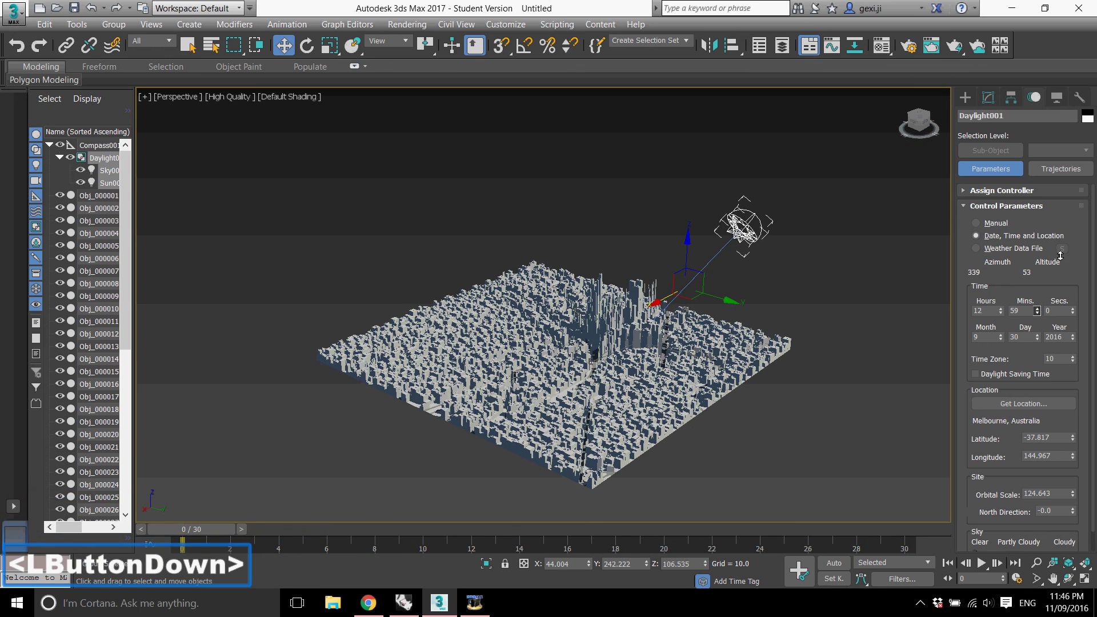
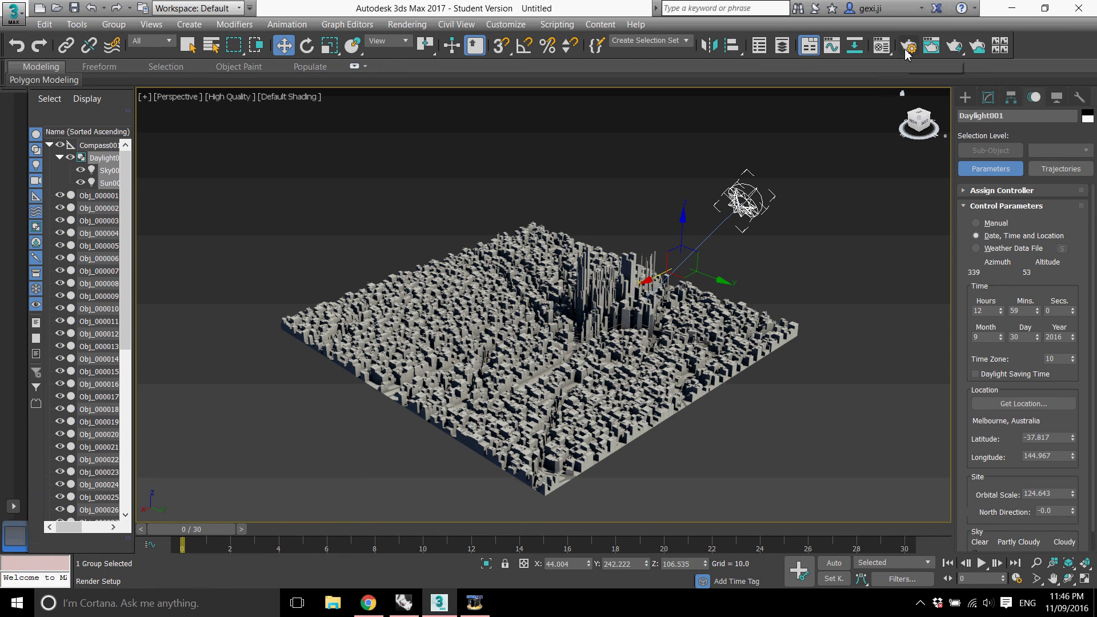
# - Switch the renderer to NVIDIA mental ray and set the render output size to 1500
pyautogui.click(908, 55)
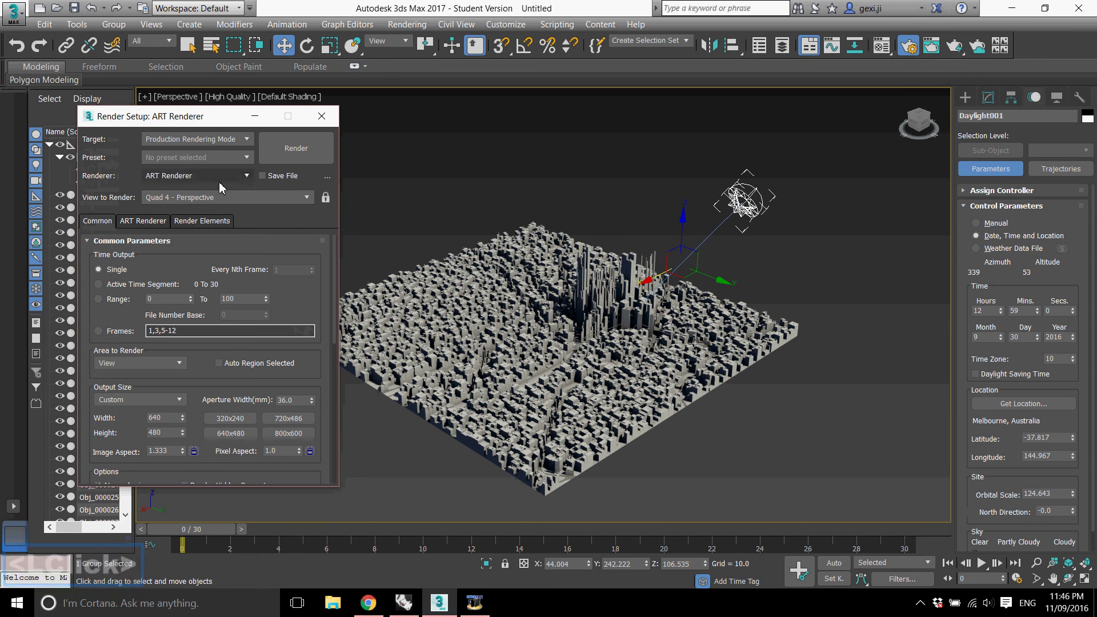
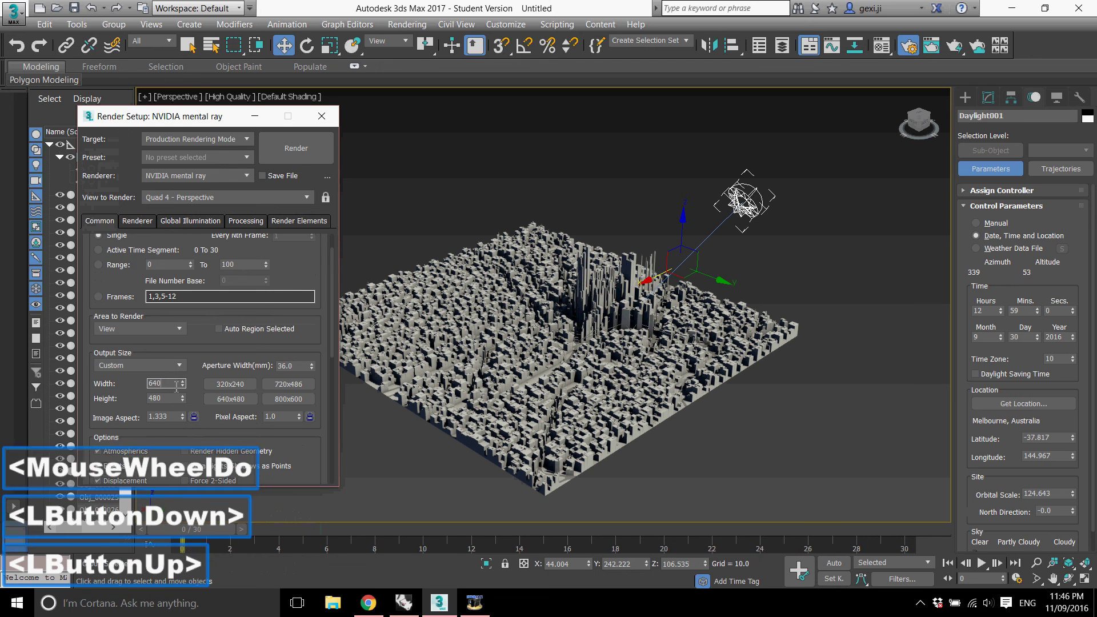
pyautogui.click(202, 425)
pyautogui.click(57, 398)
pyautogui.write('1500')
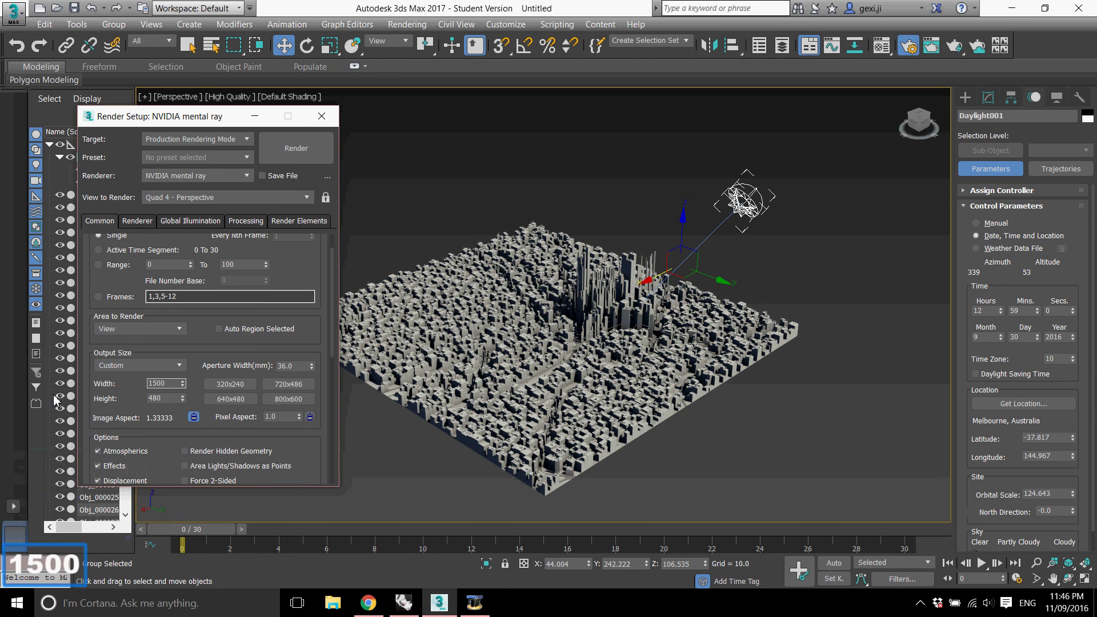
pyautogui.click(119, 401)
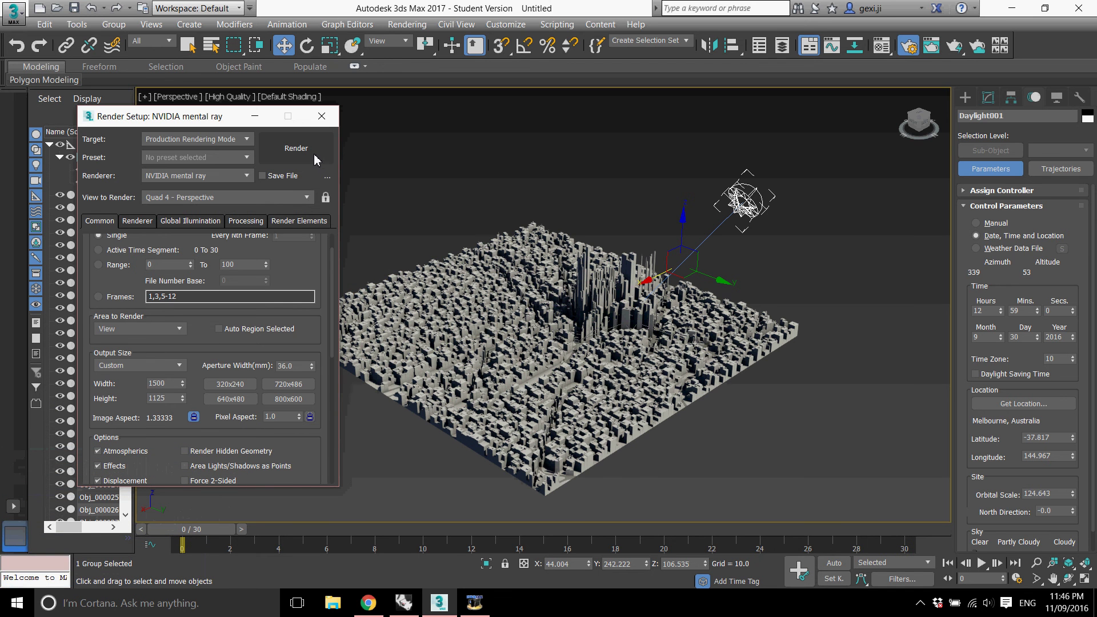
# - Render the Perspective viewport of the daylit city
pyautogui.click(317, 159)
pyautogui.click(479, 423)
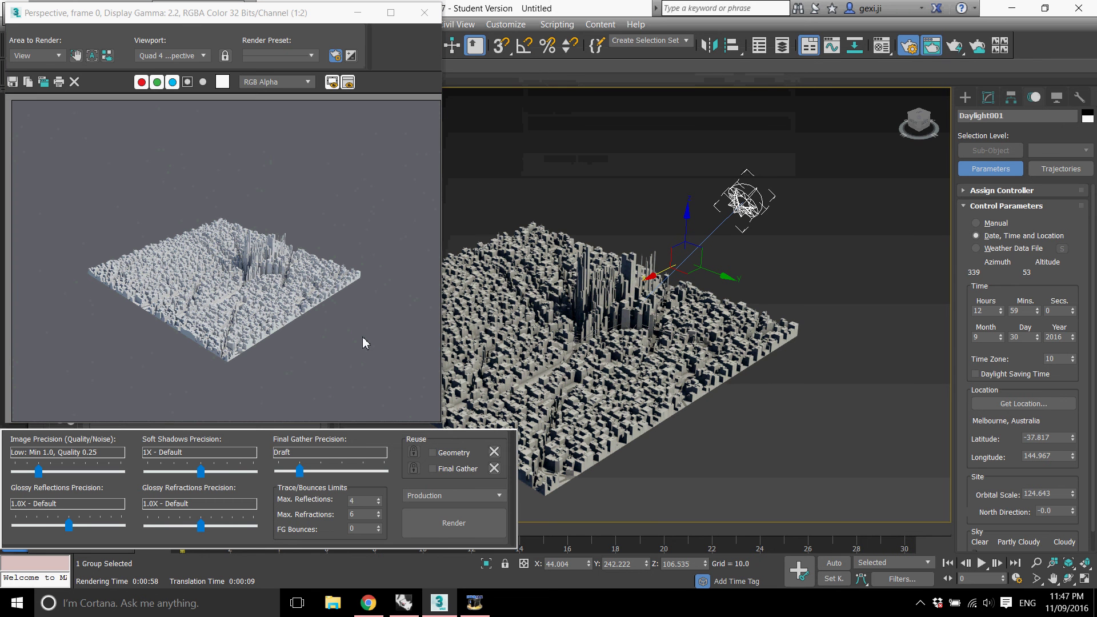
pyautogui.click(399, 20)
pyautogui.scroll(3)
pyautogui.scroll(3)
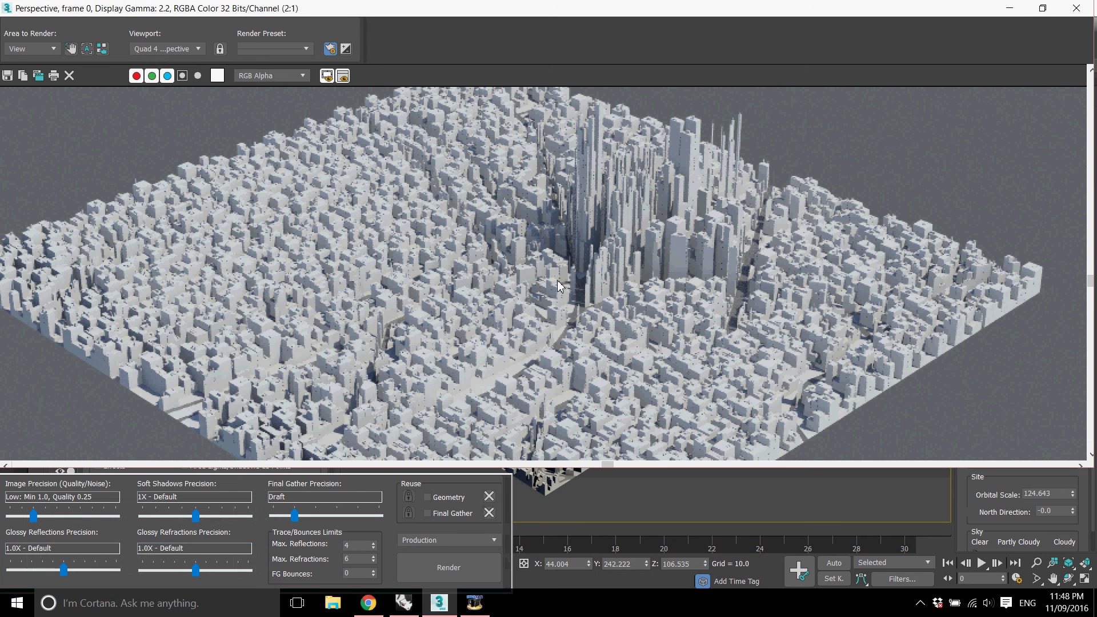
pyautogui.scroll(-3)
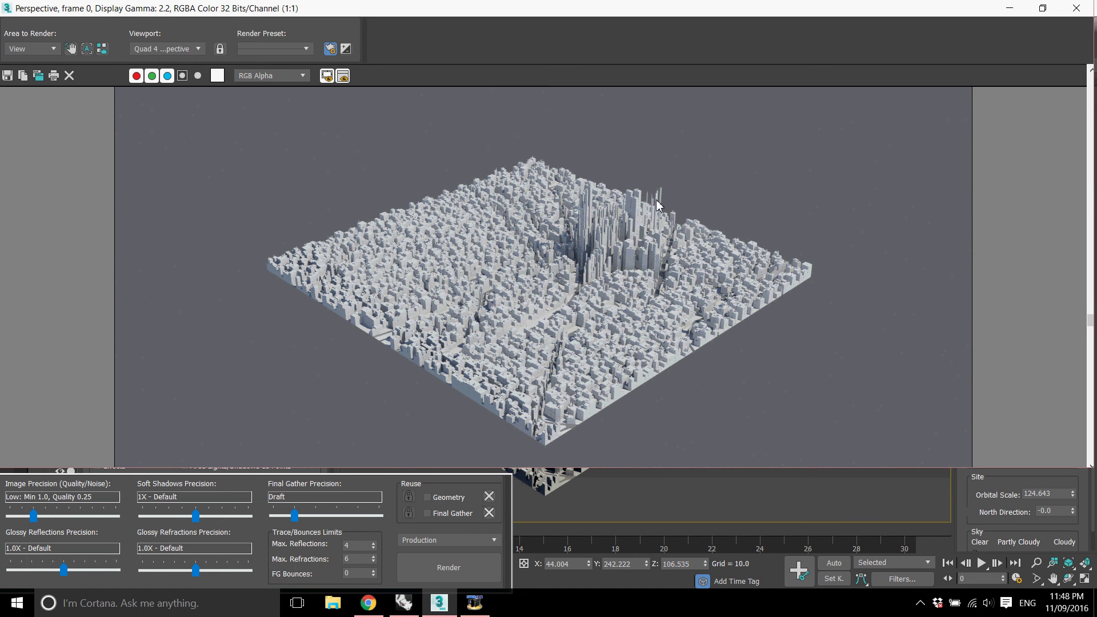
pyautogui.click(1044, 15)
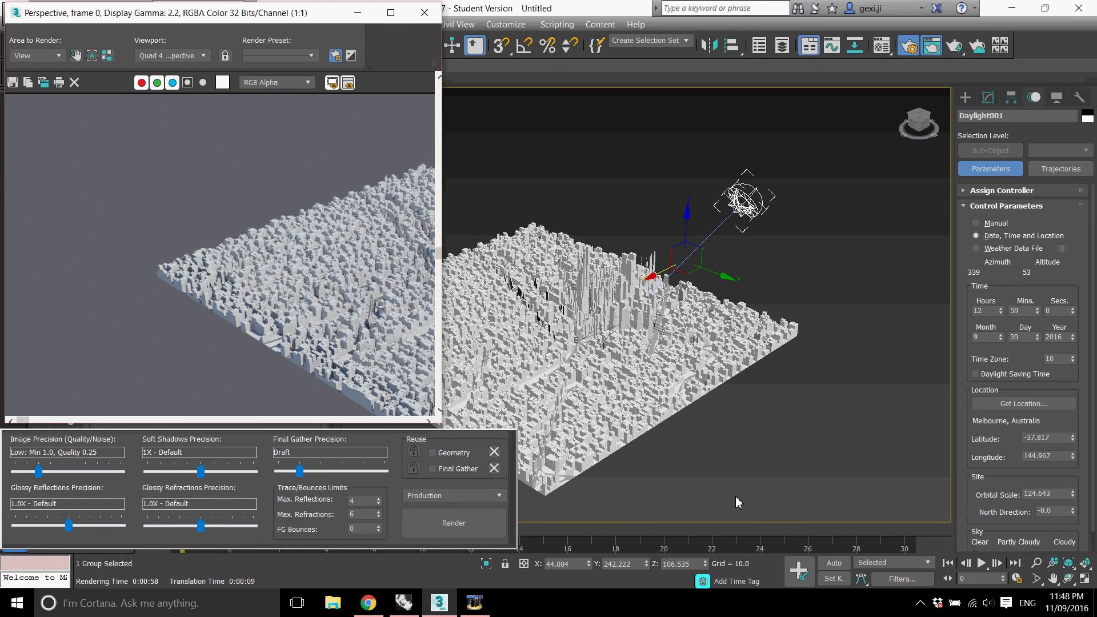
pyautogui.click(299, 305)
pyautogui.scroll(-3)
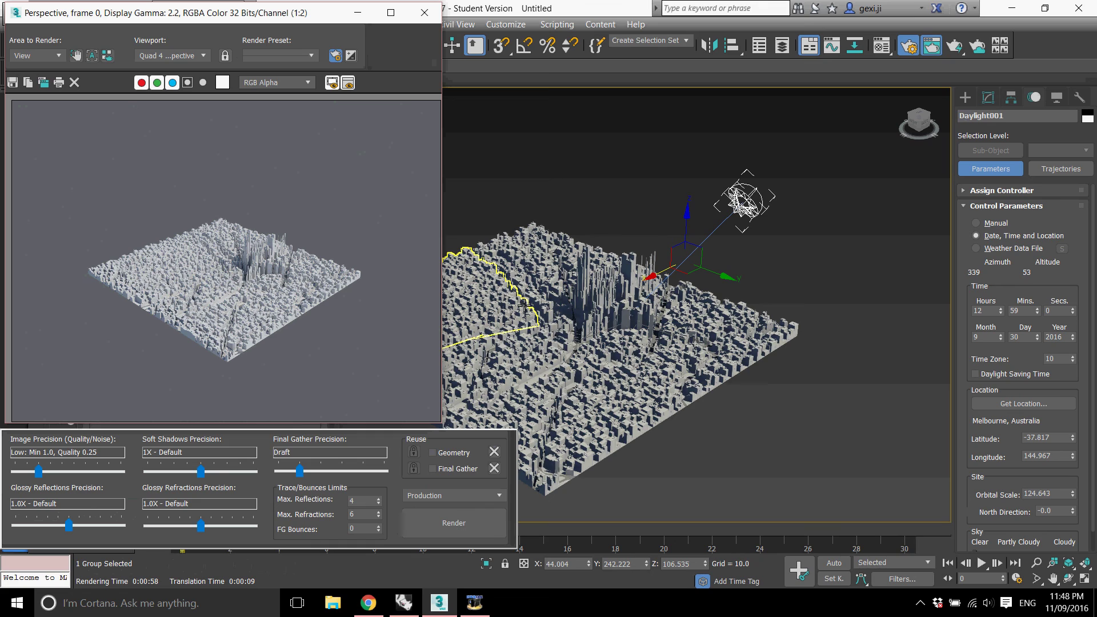